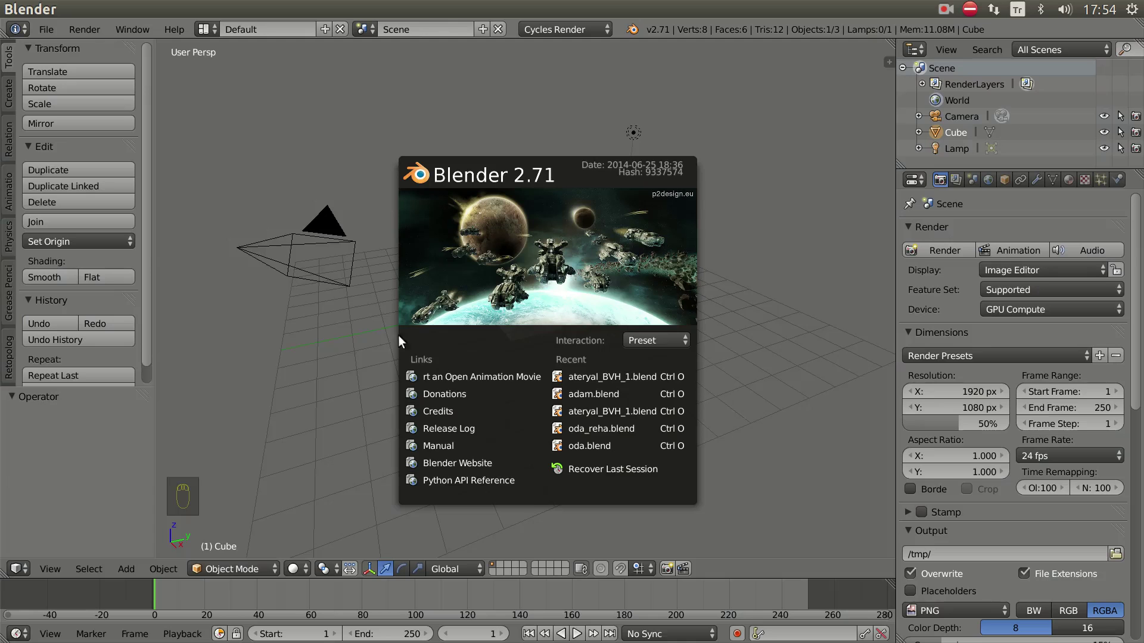
- Delete the default cube, leaving only the camera and lamp in the scene
left_click_drag(444, 381, 540, 373)
key("x")
key("x")
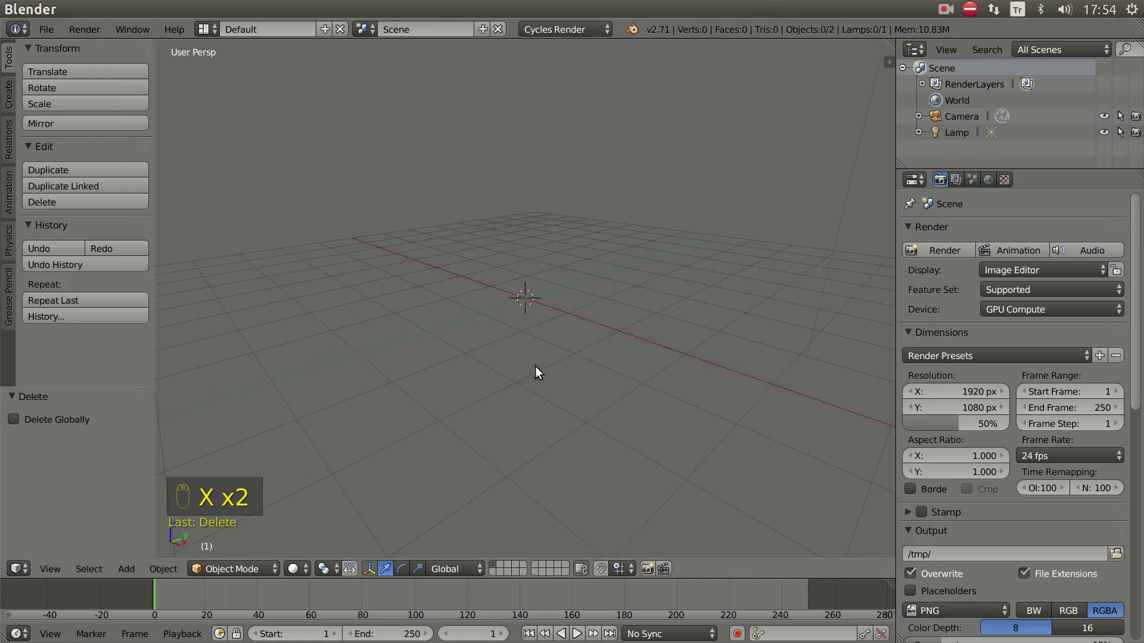
- Add a plane mesh to the scene from the Add > Mesh menu
key("shift+a")
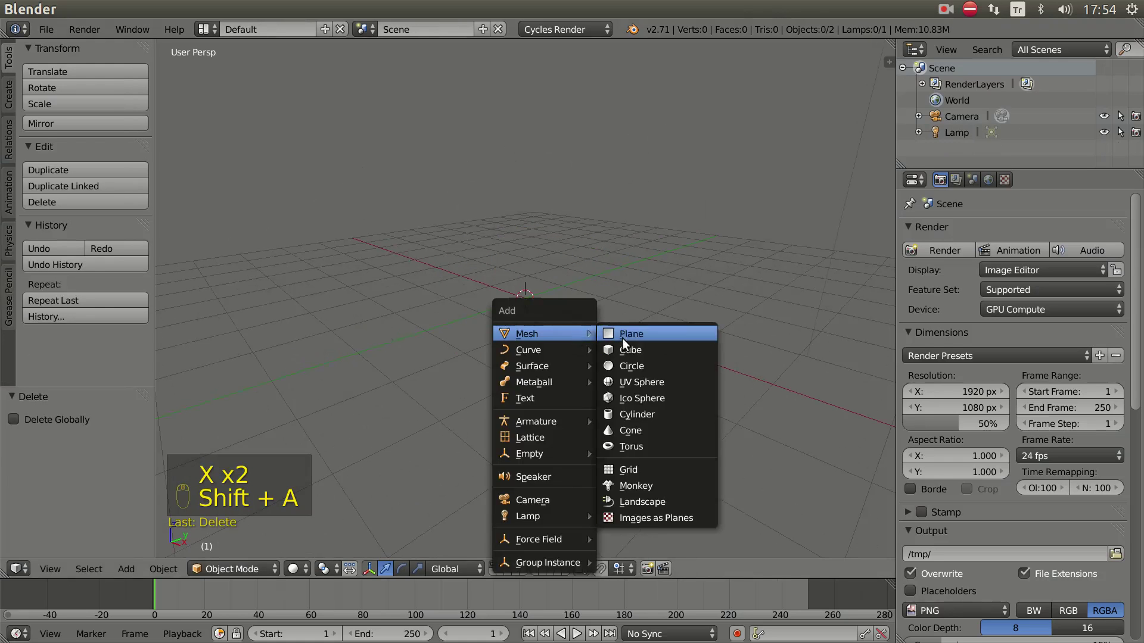
left_click_drag(554, 350, 550, 360)
left_click_drag(563, 377, 567, 375)
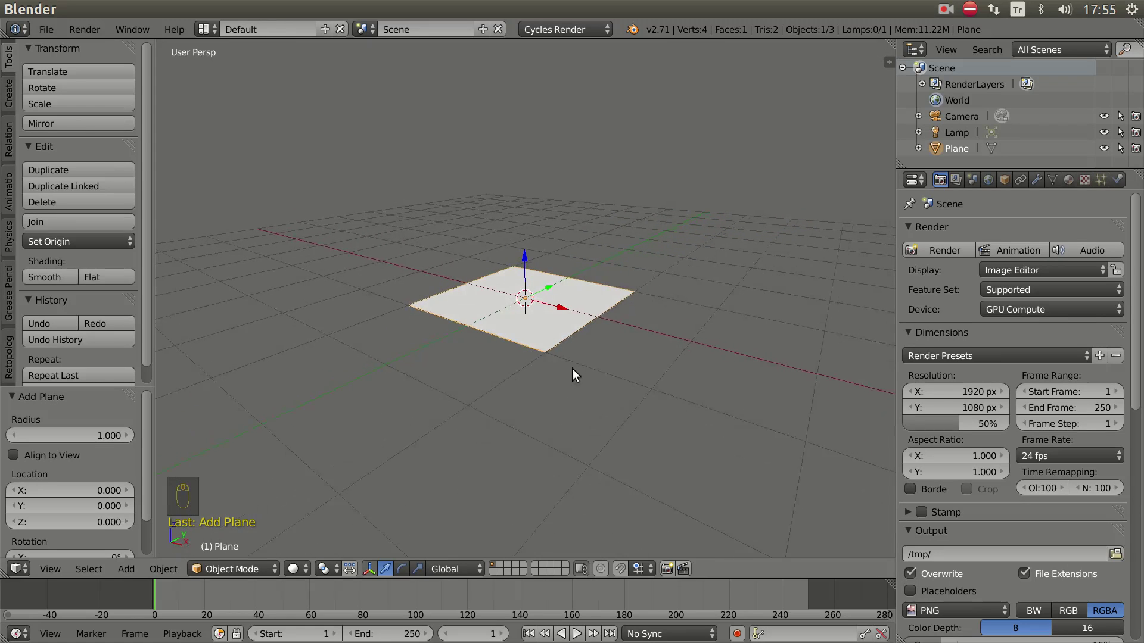
scroll("up", 3)
left_click_drag(566, 378, 637, 394)
- Scale the plane to 0.1 and rotate it 90° about X so it stands upright
key("s")
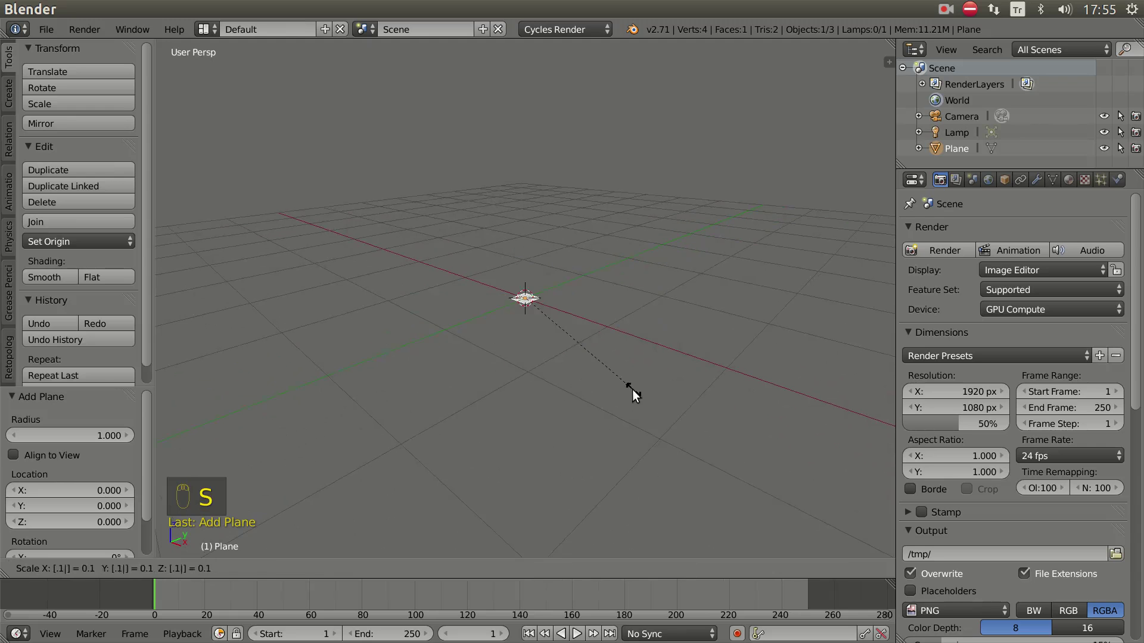
left_click_drag(600, 380, 663, 355)
key("r")
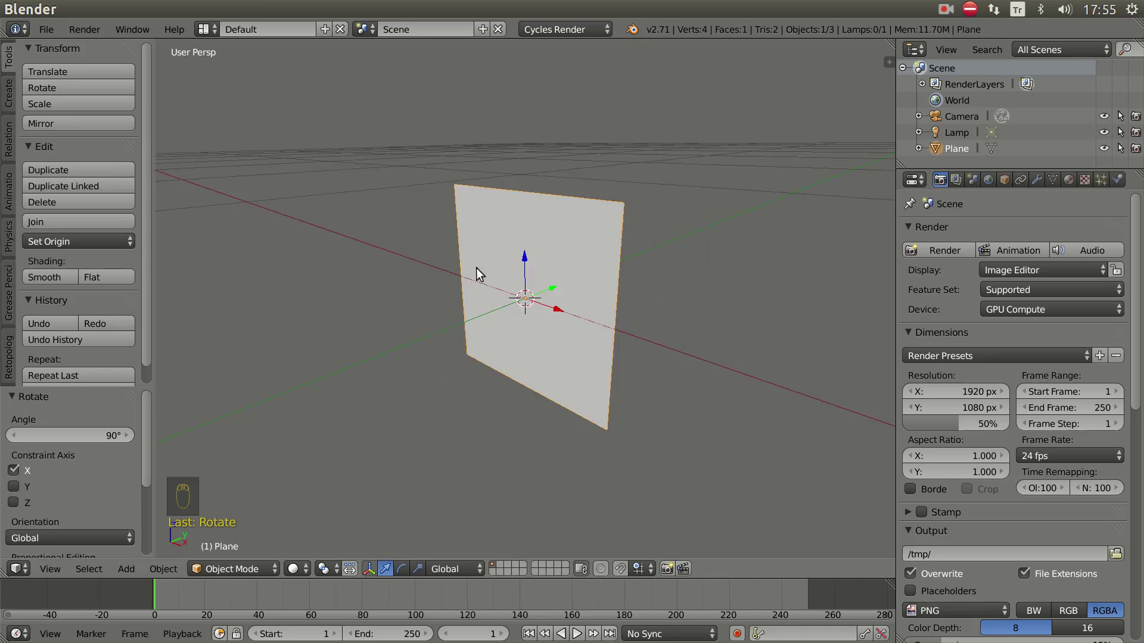
- In Edit Mode from the side view, move the plane's geometry up so its bottom edge sits at the origin
left_click_drag(461, 368, 568, 372)
key("Tab")
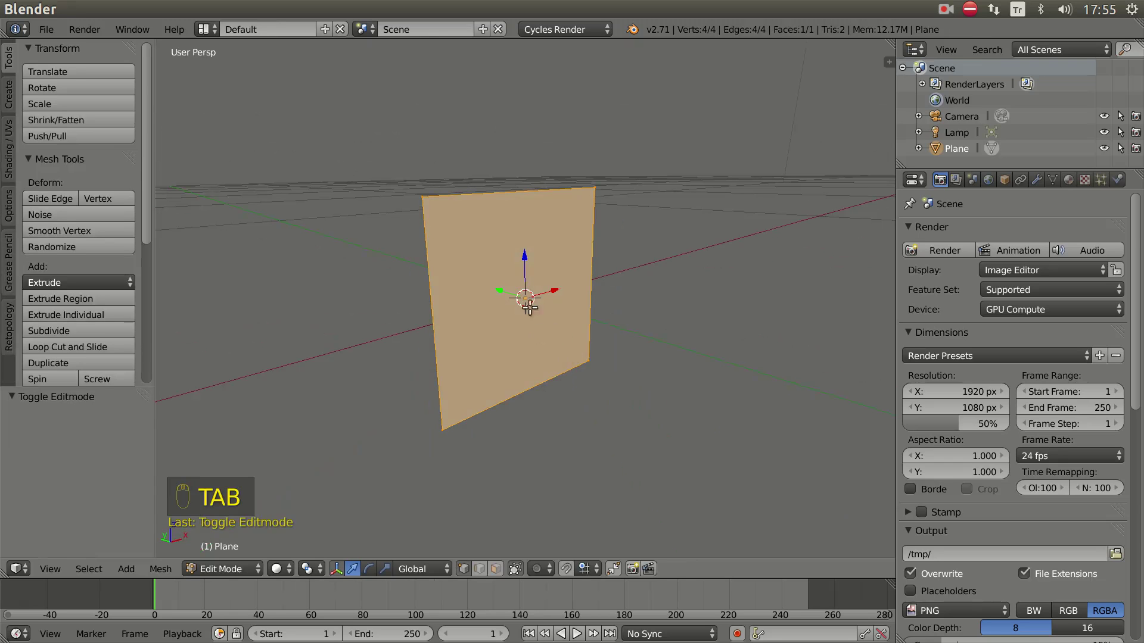
left_click_drag(527, 253, 530, 173)
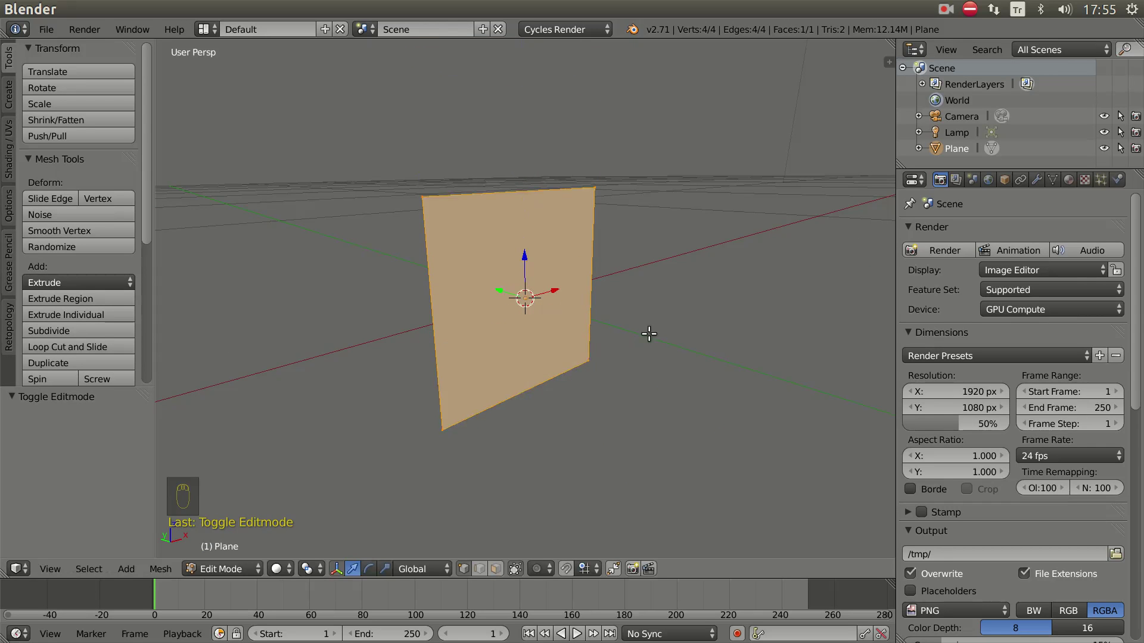
left_click_drag(649, 363, 645, 359)
key("KP_3")
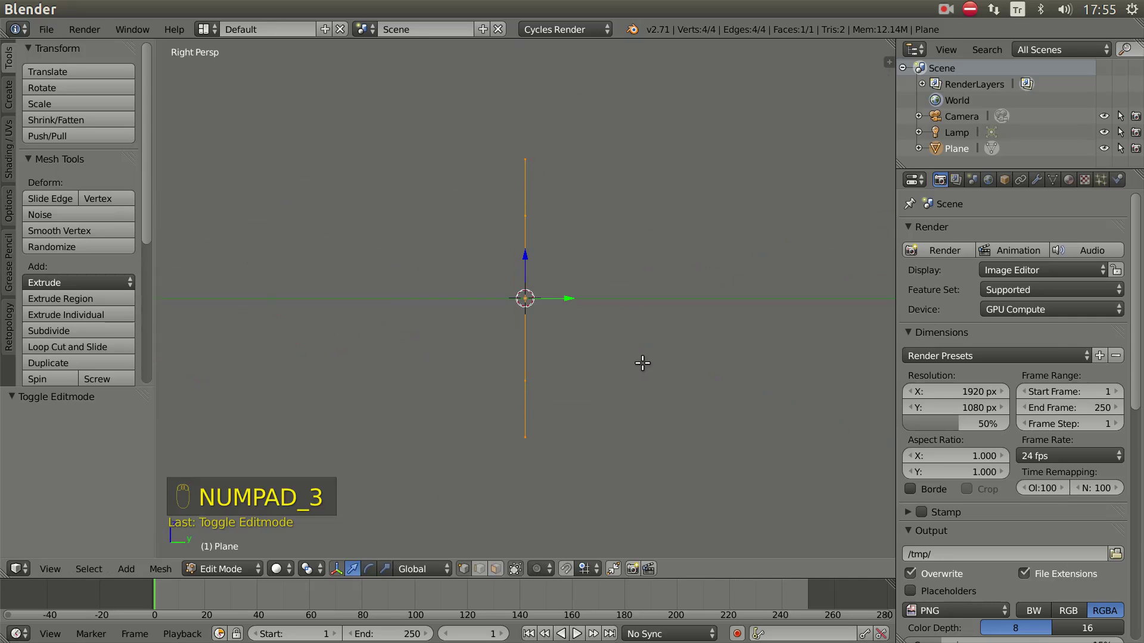
left_click_drag(529, 249, 523, 104)
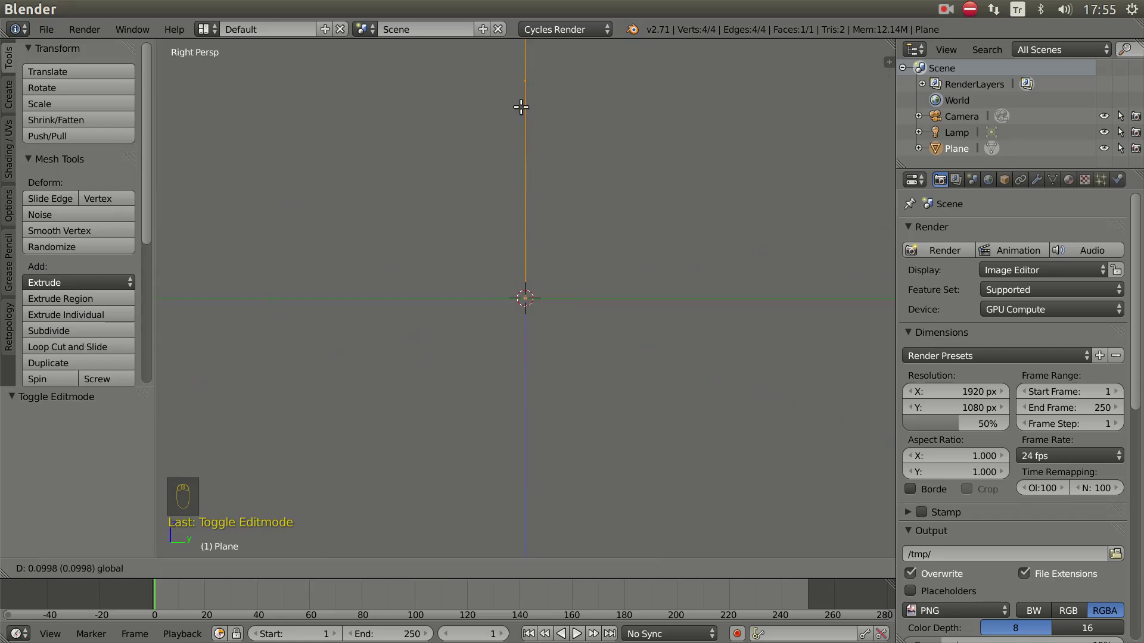
left_click_drag(500, 323, 611, 390)
key("Tab")
left_click_drag(614, 400, 677, 324)
- Scale the plane along Z into a tall narrow strip about 2.8× its height
key("s")
scroll("down", 3)
left_click_drag(659, 327, 763, 331)
left_click_drag(730, 339, 596, 373)
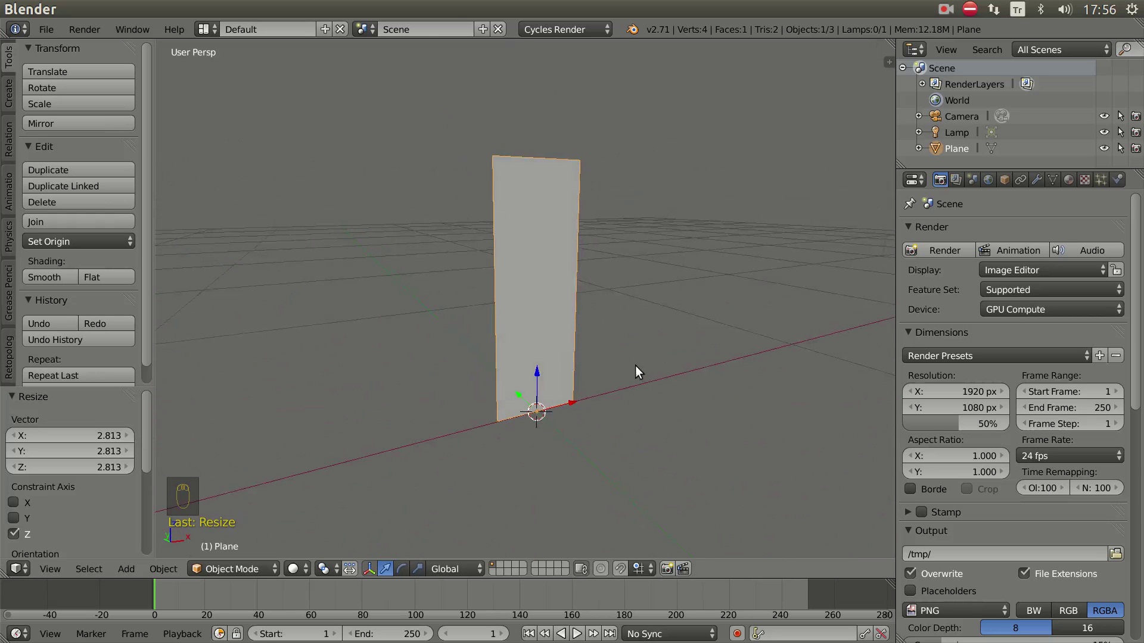
- Apply the plane's rotation and scale with Ctrl+A > Rotation & Scale
left_click_drag(647, 369, 674, 322)
left_click_drag(694, 290, 644, 319)
key("ctrl+a")
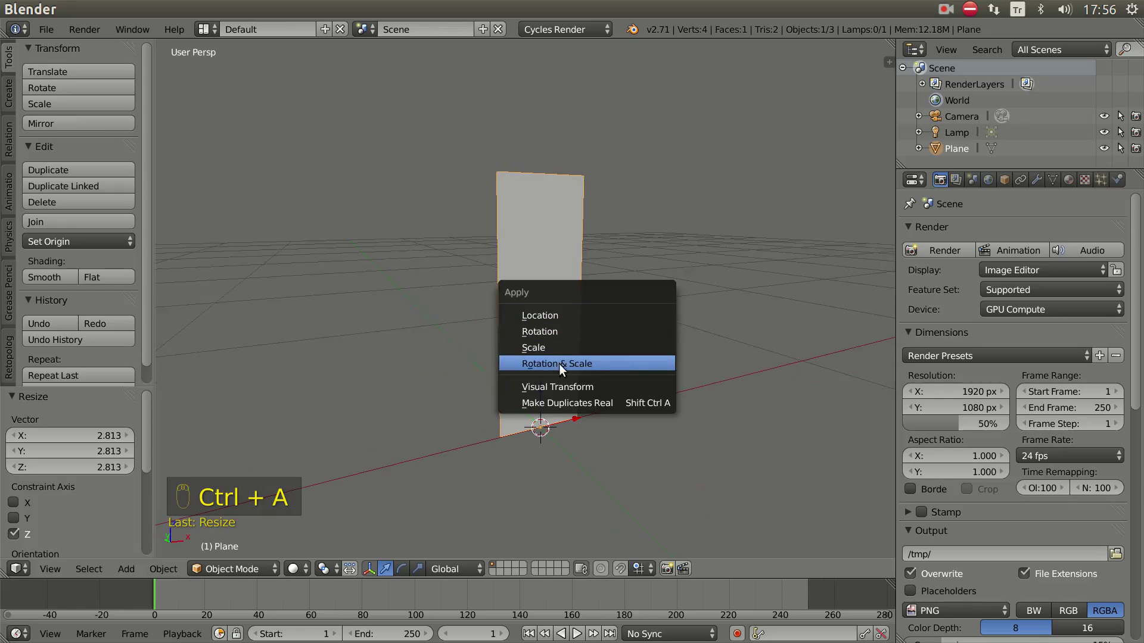
left_click_drag(595, 379, 1122, 183)
- Enable Cloth simulation on the plane in the Physics properties
left_click_drag(1122, 183, 955, 289)
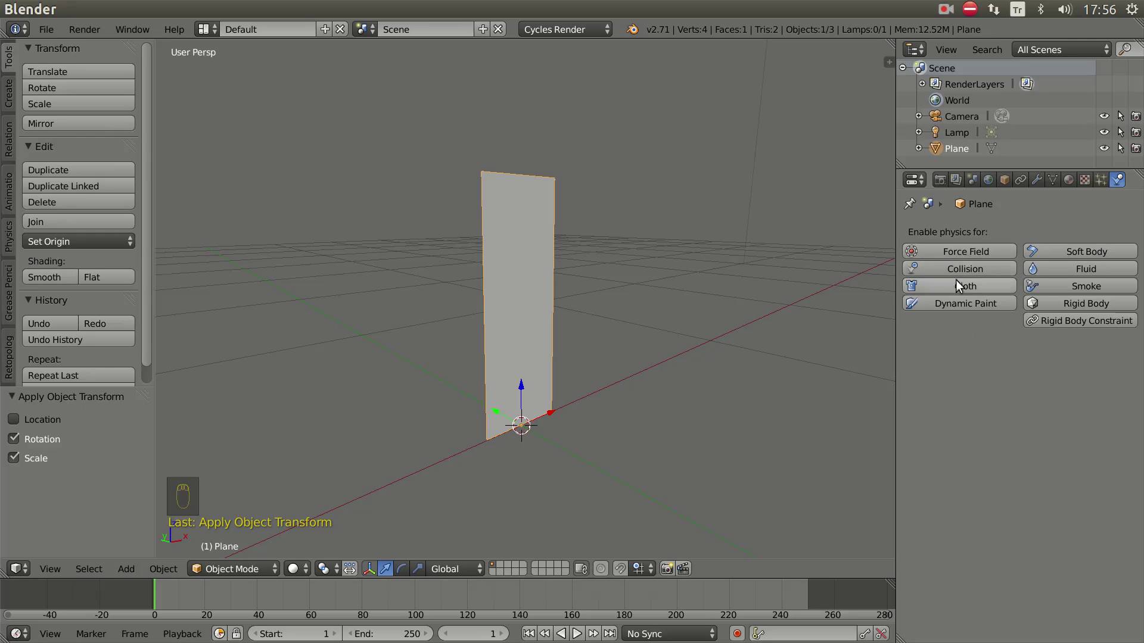
left_click_drag(981, 290, 951, 333)
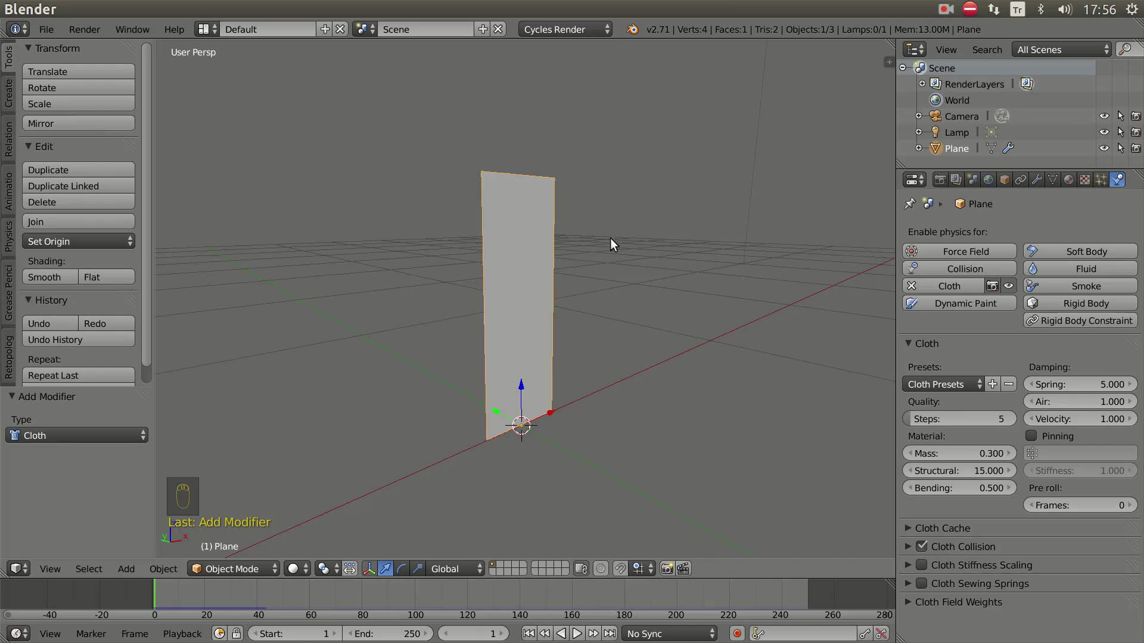
- In Edit Mode, add a loop cut across the plane and slide it just below the top edge
left_click_drag(628, 251, 516, 265)
key("Tab")
left_click_drag(539, 281, 609, 219)
left_click_drag(462, 220, 604, 210)
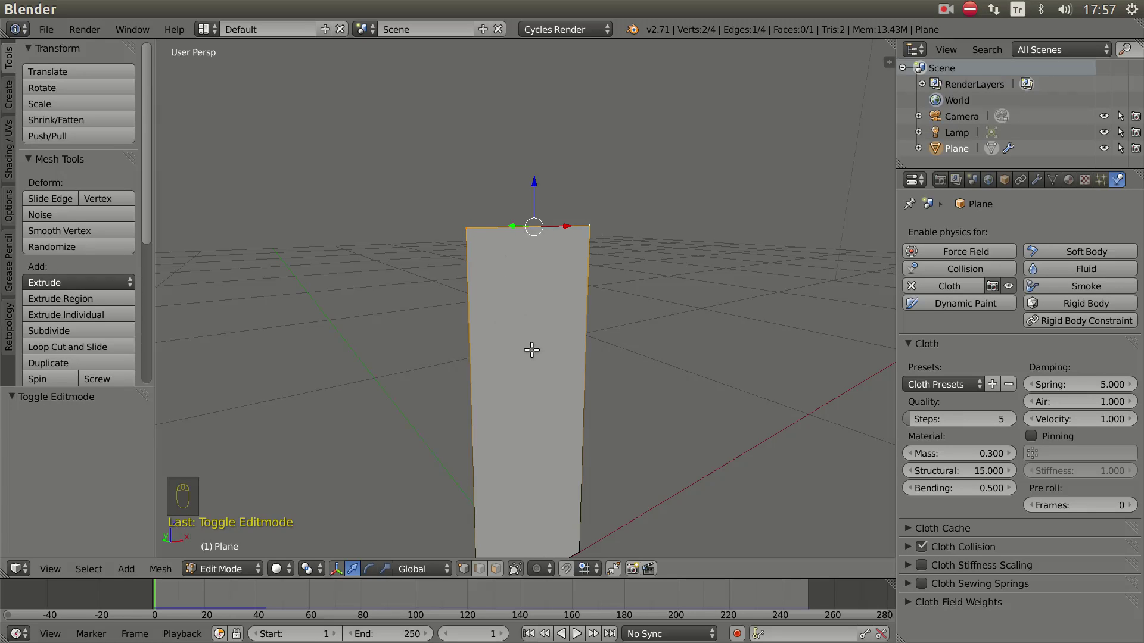
key("ctrl+r")
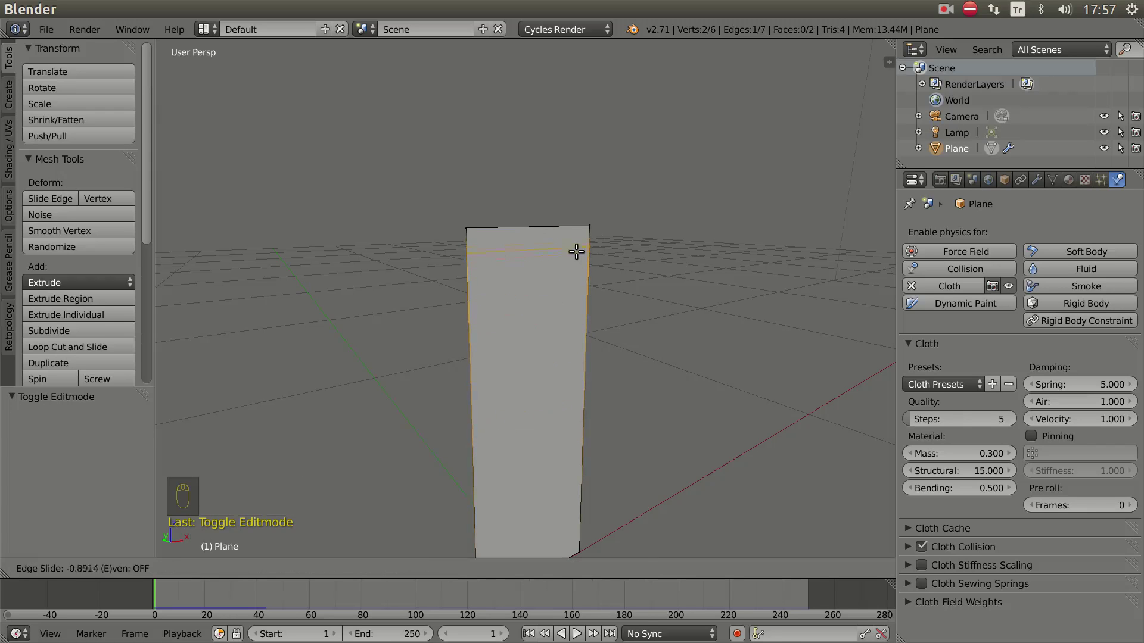
left_click_drag(548, 259, 574, 262)
left_click_drag(574, 262, 572, 252)
- Select the plane's top edge and show its Object Data (mesh) properties
left_click_drag(335, 303, 623, 309)
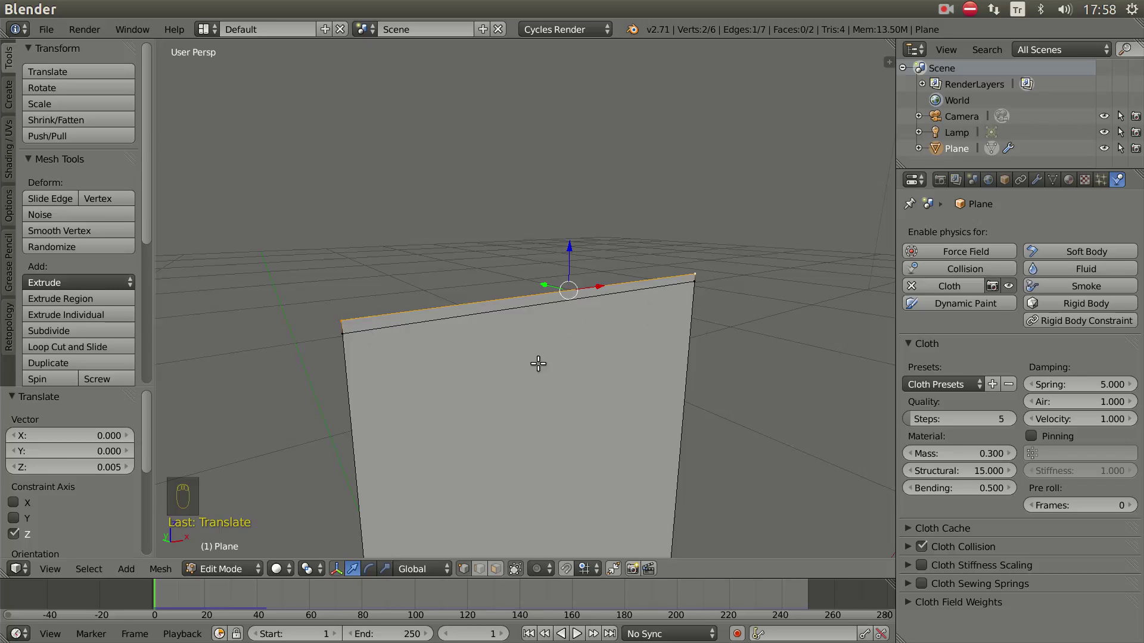
scroll("down", 3)
scroll("down", 3)
left_click_drag(588, 372, 1059, 183)
- Create a vertex group named 'pinning' and assign the selected top vertices to it
left_click_drag(1060, 183, 982, 361)
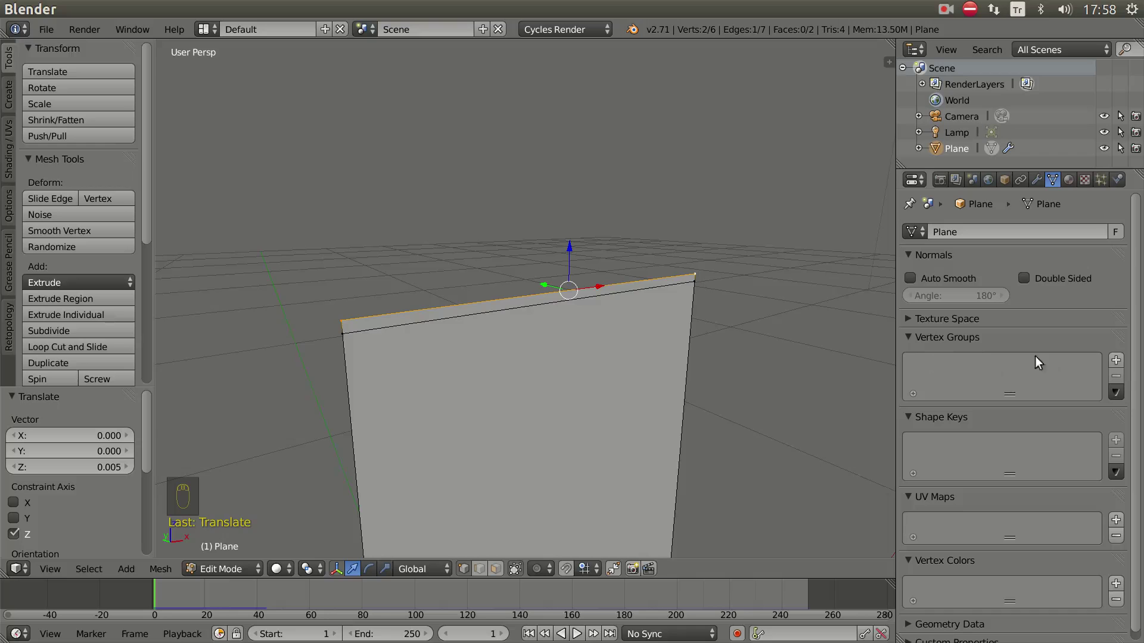
left_click_drag(1121, 362, 991, 393)
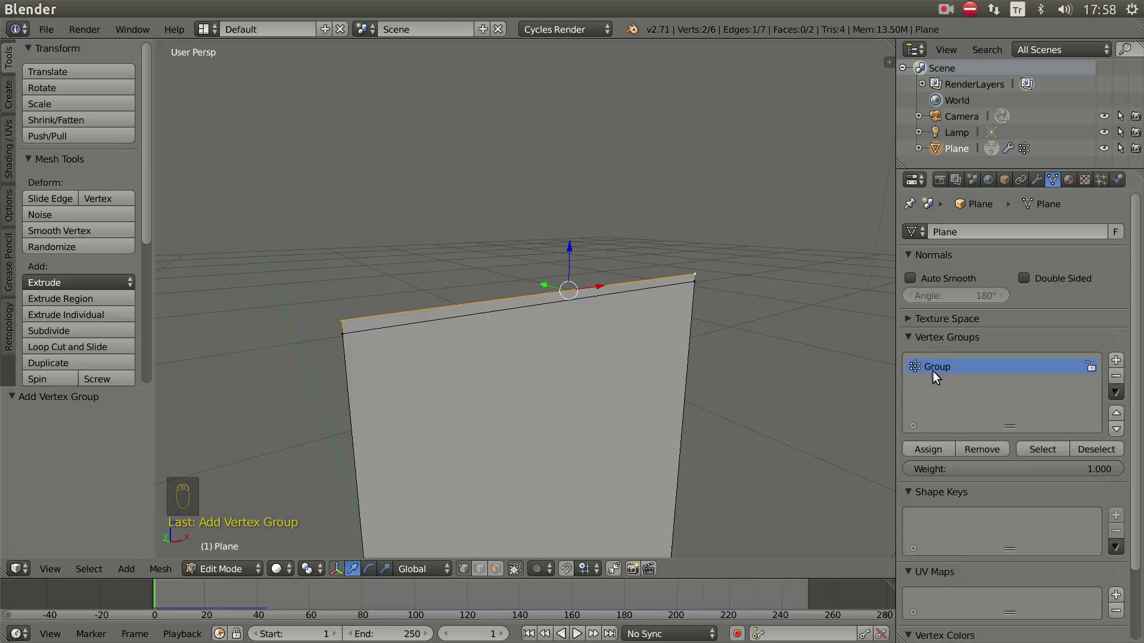
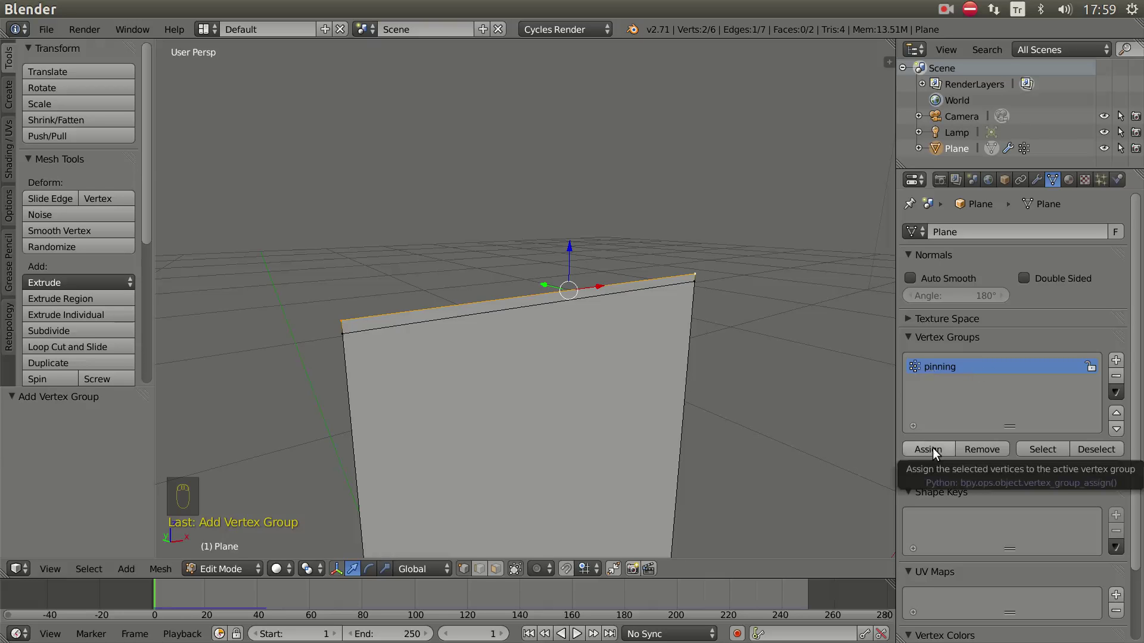
left_click_drag(938, 454, 452, 324)
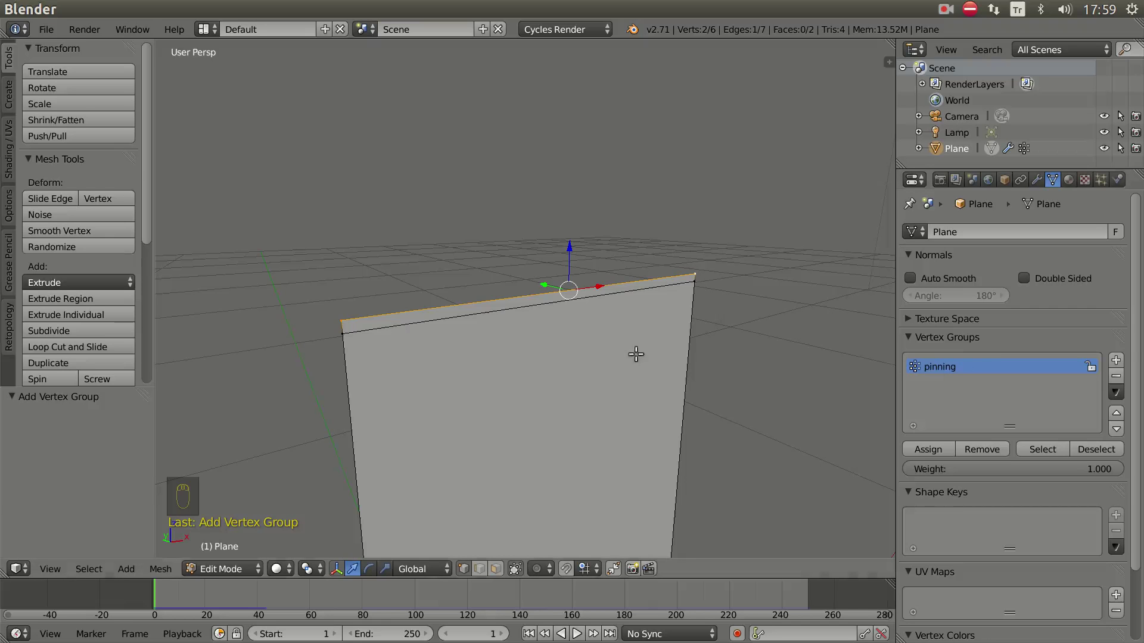
- Deselect all vertices and return to the plane's cloth settings
left_click_drag(655, 387, 598, 334)
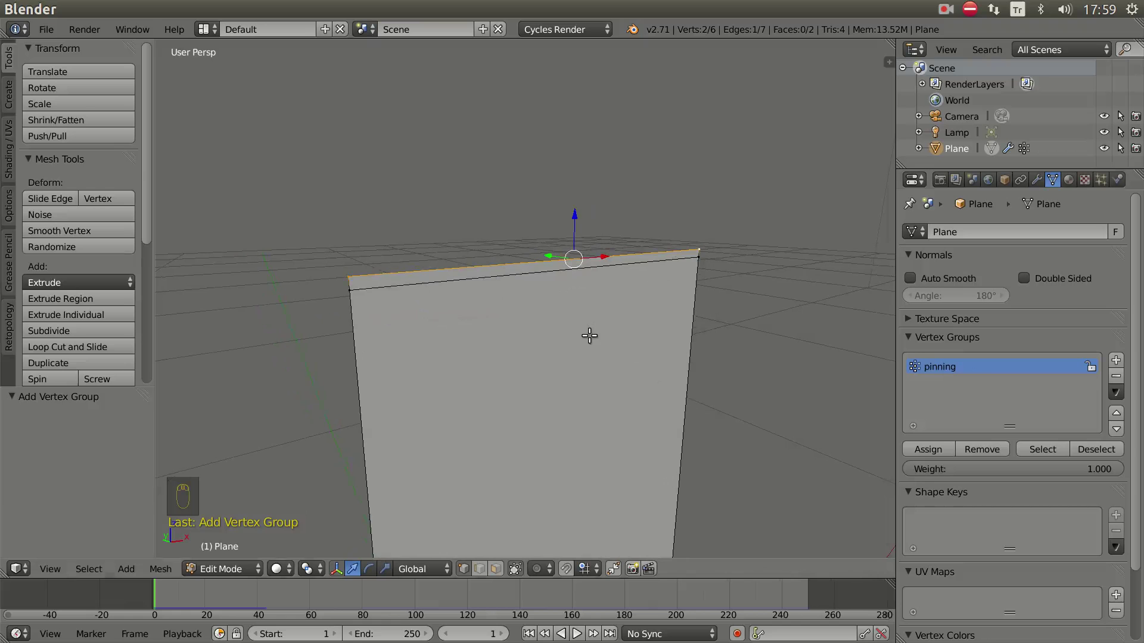
key("a")
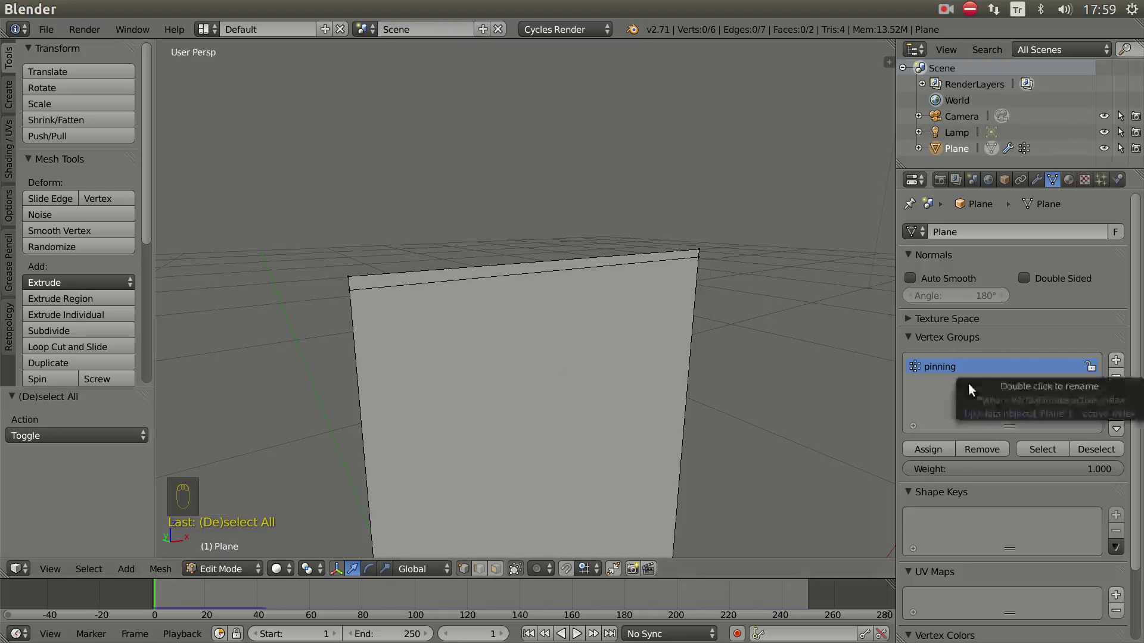
left_click_drag(1049, 455, 469, 295)
middle_click(468, 295)
- Leave Edit Mode and switch on Pinning in the plane's Cloth physics settings
left_click_drag(418, 291, 1005, 216)
key("Tab")
left_click_drag(1120, 180, 904, 359)
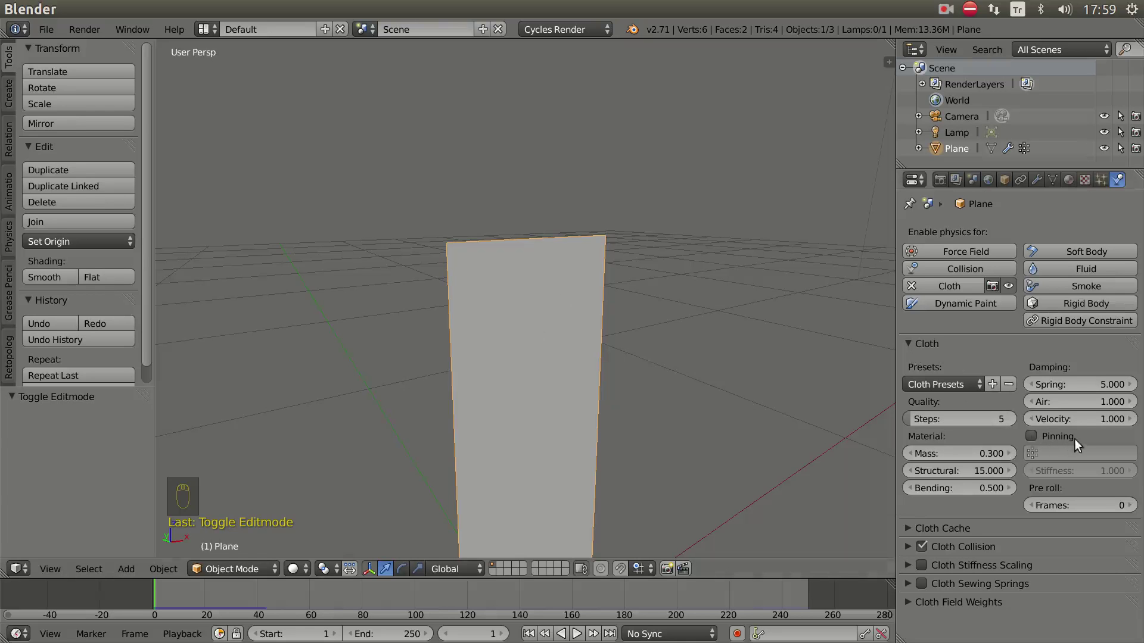
left_click_drag(1037, 442, 1022, 454)
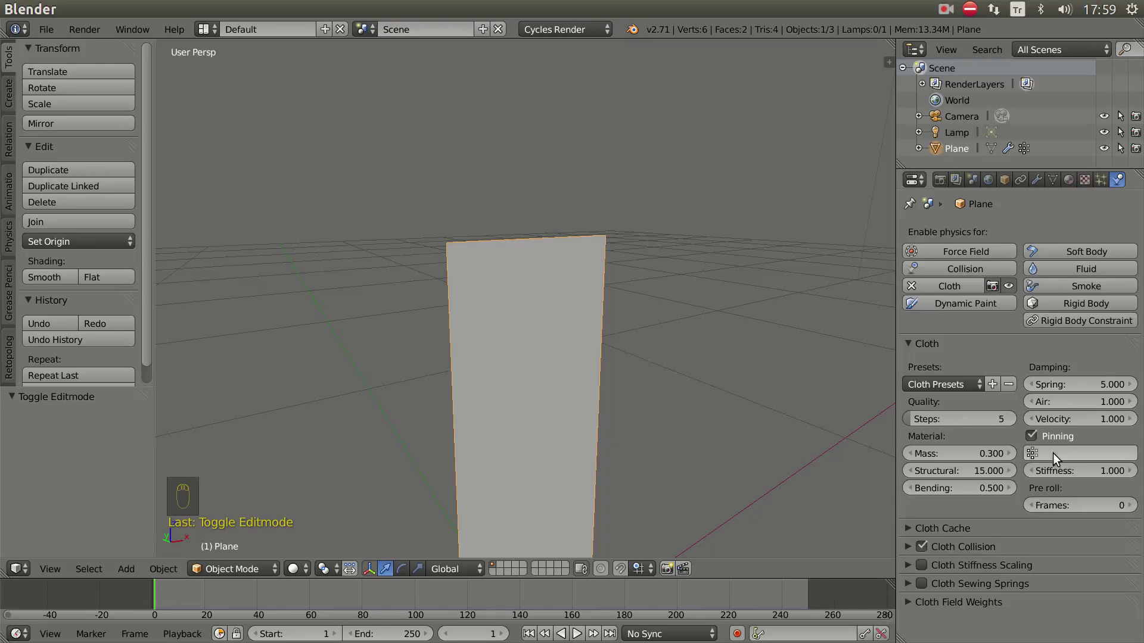
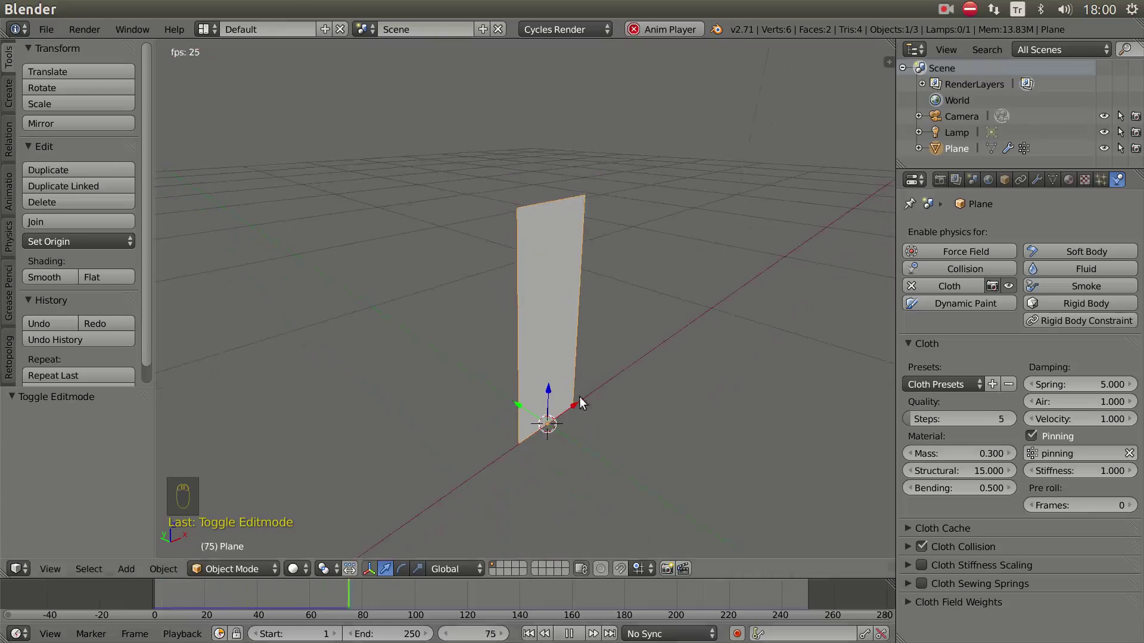
left_click_drag(631, 400, 547, 393)
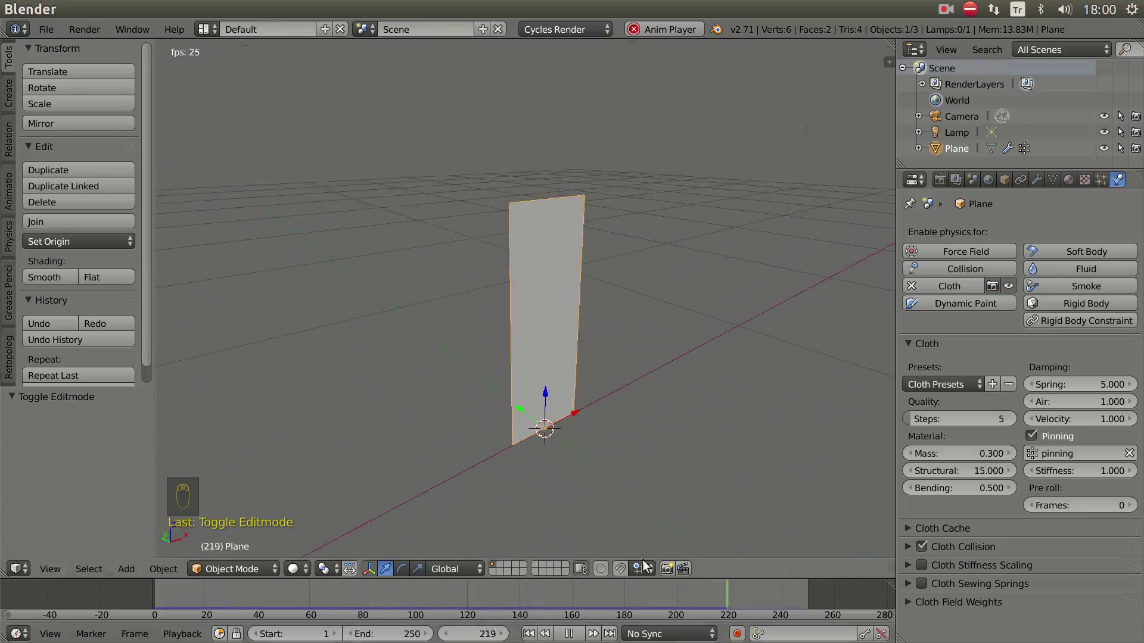
left_click_drag(580, 611, 607, 474)
left_click_drag(609, 475, 587, 454)
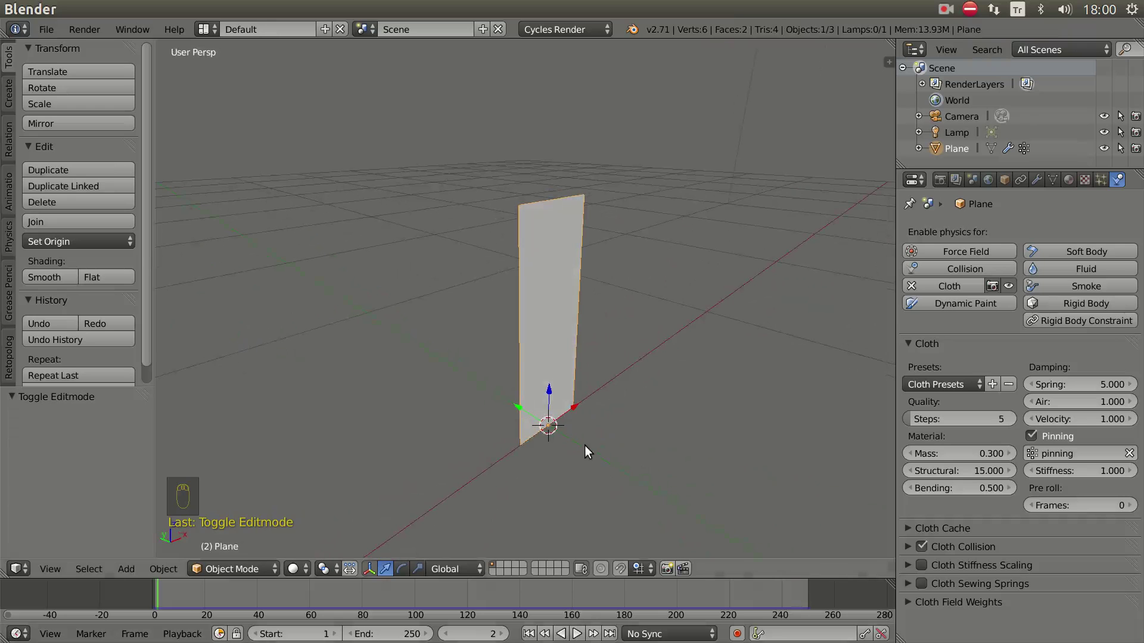
- Snap the 3D cursor to the plane's top edge and set the origin to the 3D cursor
left_click_drag(642, 474, 633, 254)
key("Tab")
left_click_drag(650, 291, 657, 256)
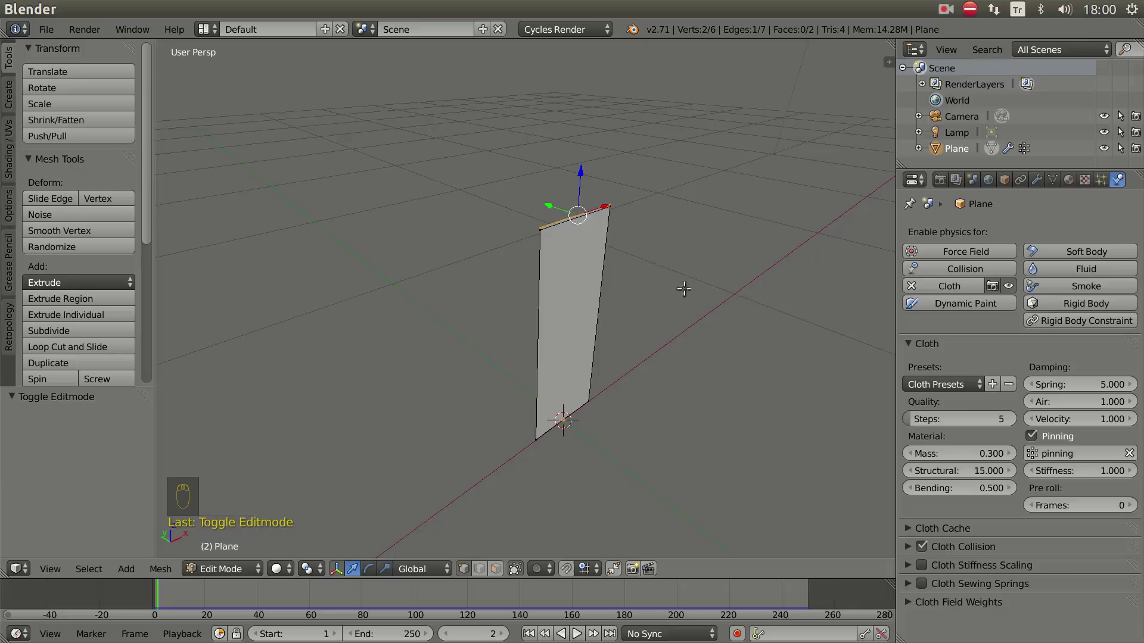
key("shift+s")
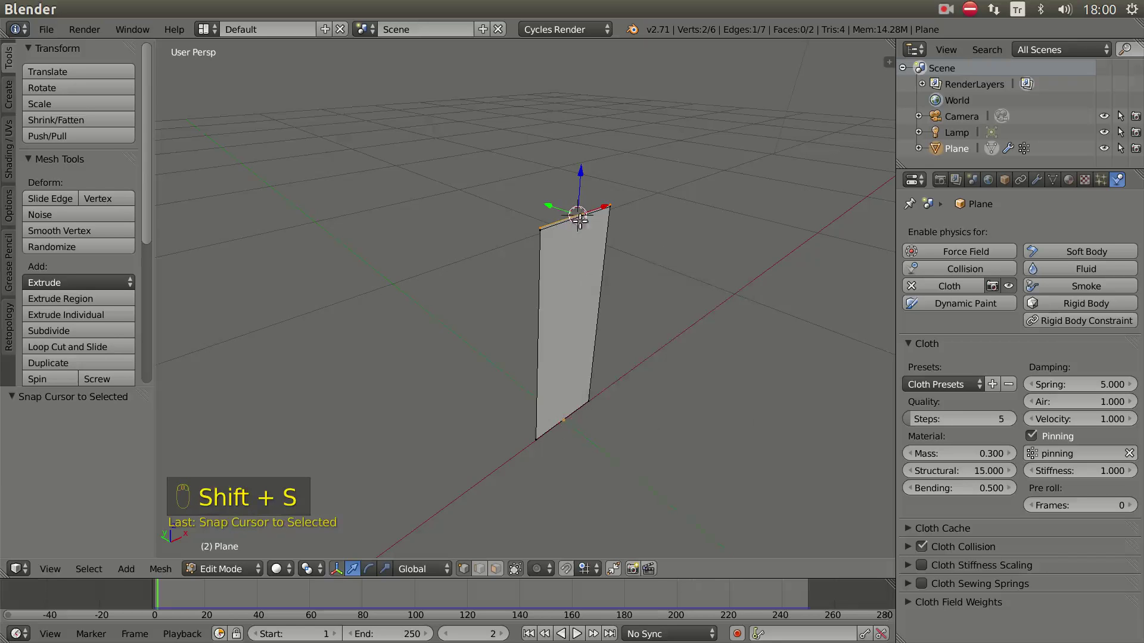
key("Tab")
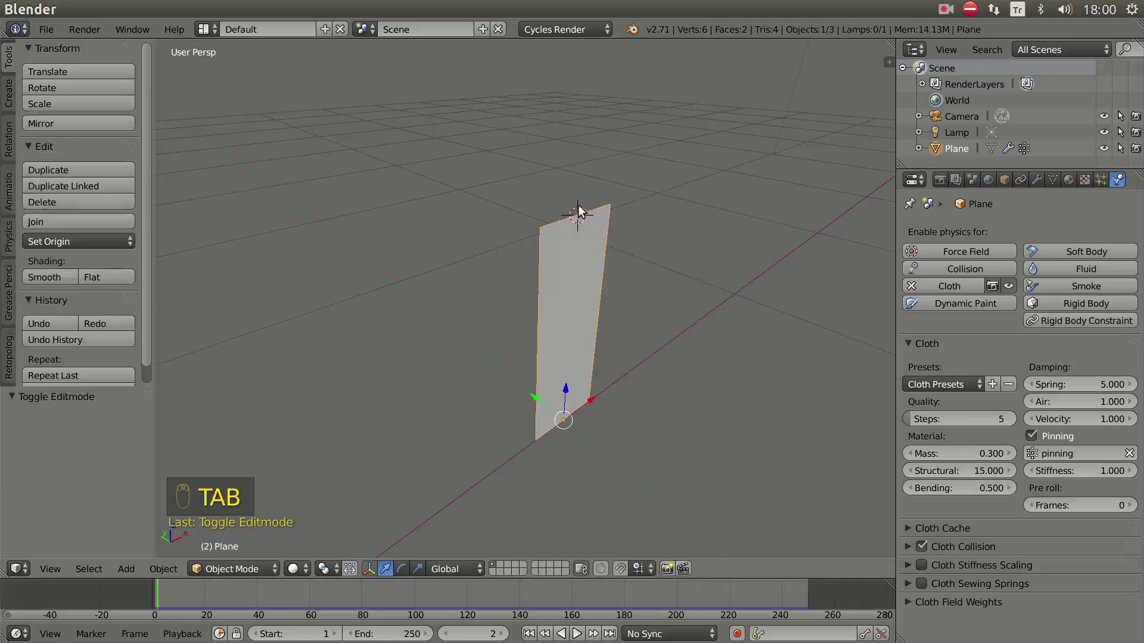
left_click_drag(334, 575, 352, 537)
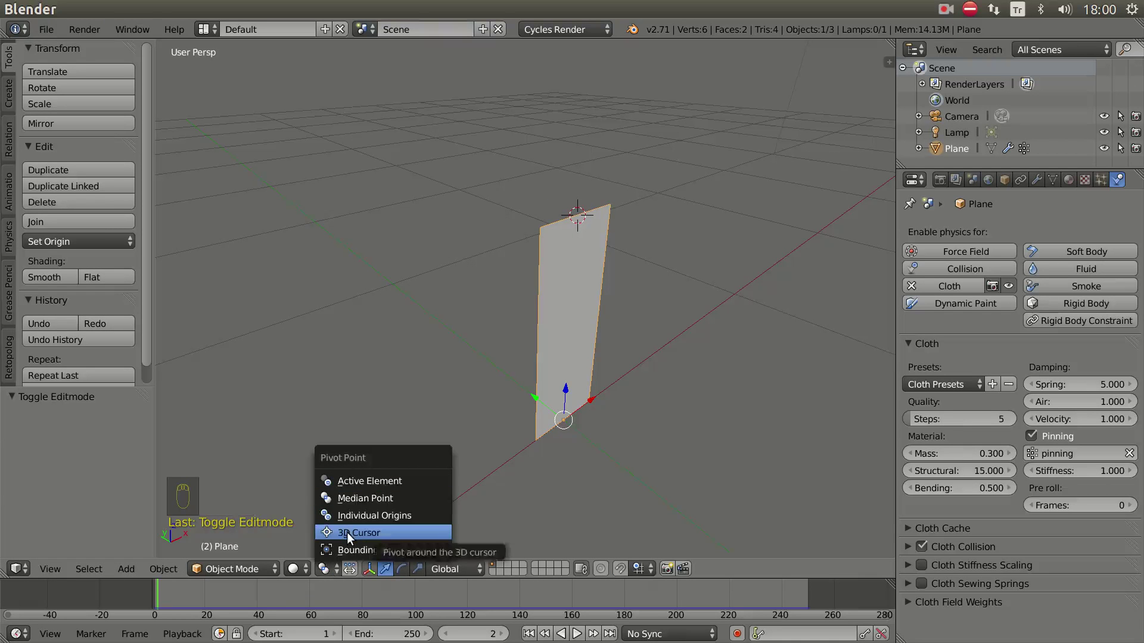
left_click_drag(576, 441, 693, 344)
- Rotate the plane about 98° around X so it lies flat, hinged at its pinned top edge
key("r")
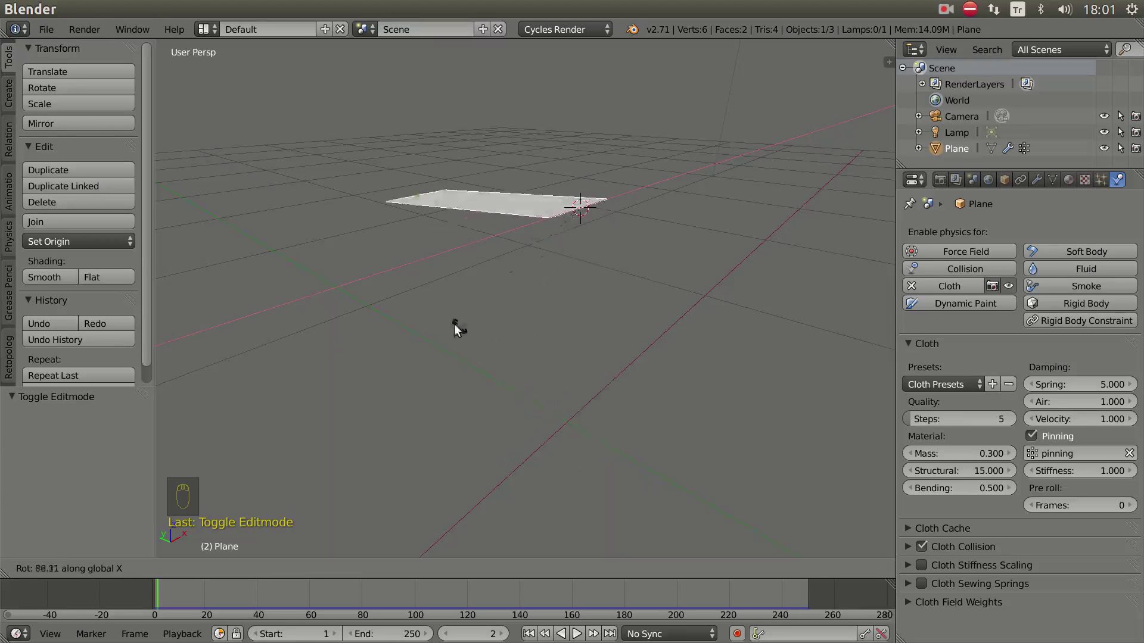
left_click_drag(563, 356, 620, 357)
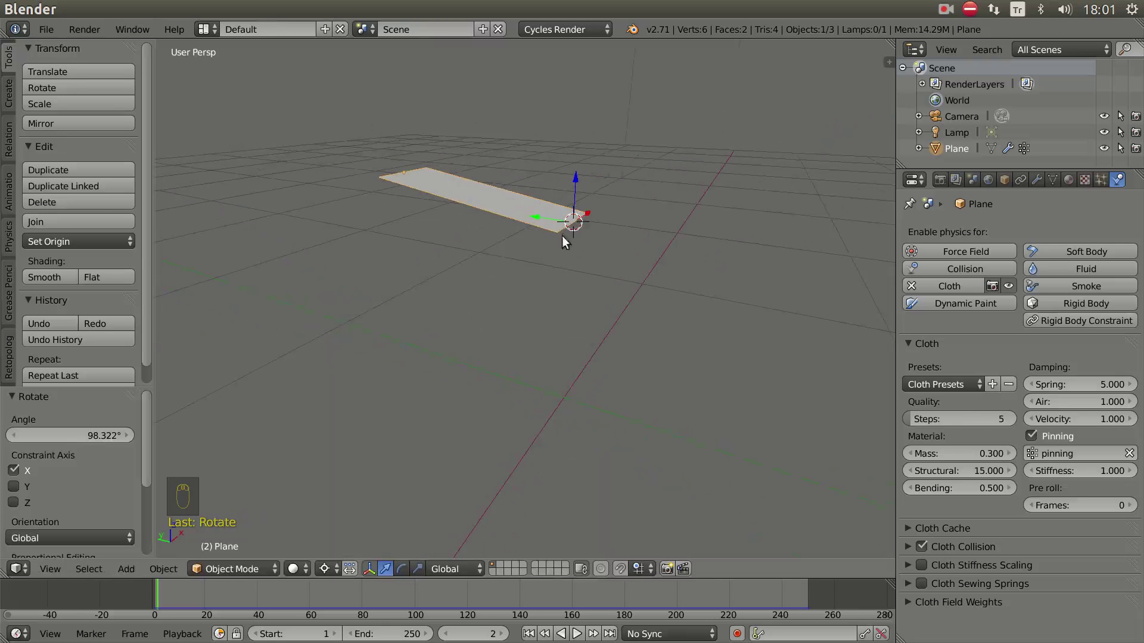
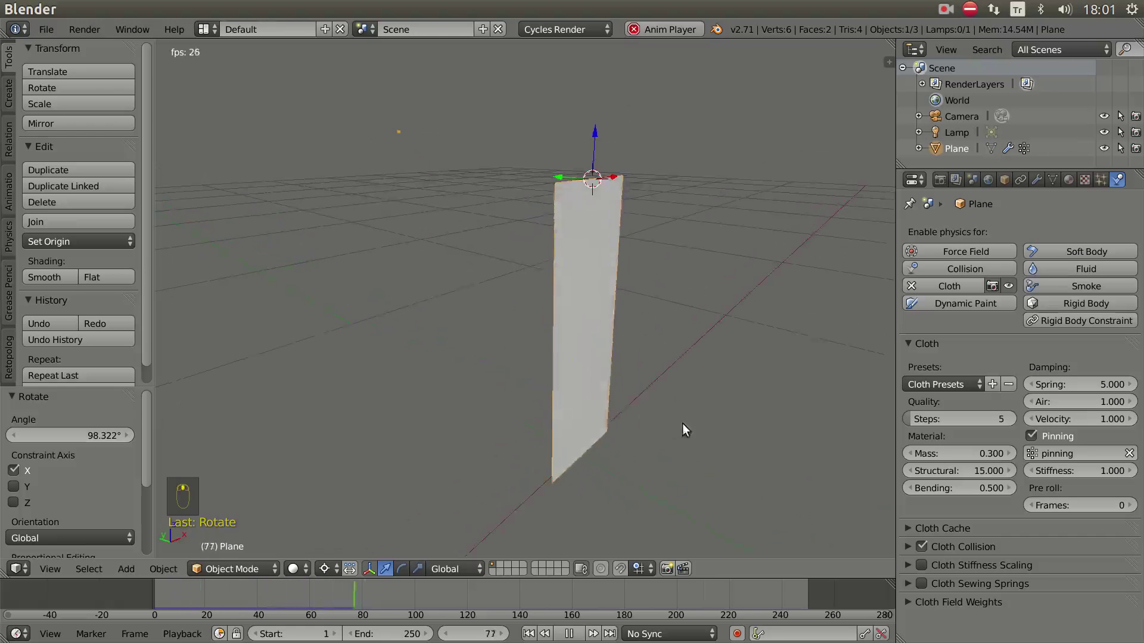
scroll("up", 3)
left_click_drag(689, 419, 667, 507)
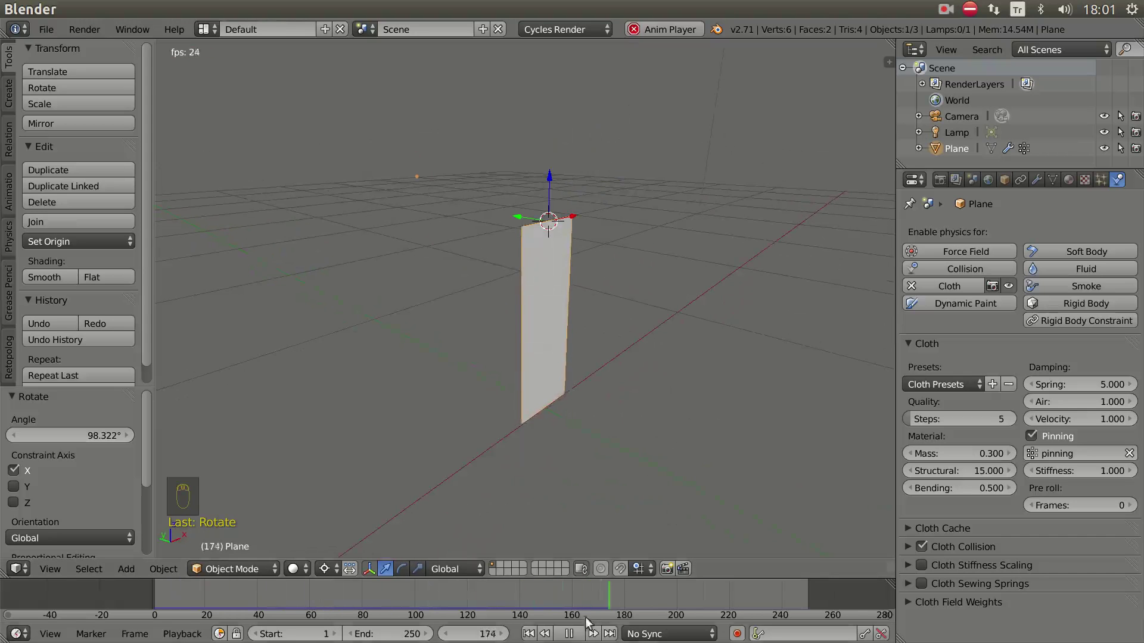
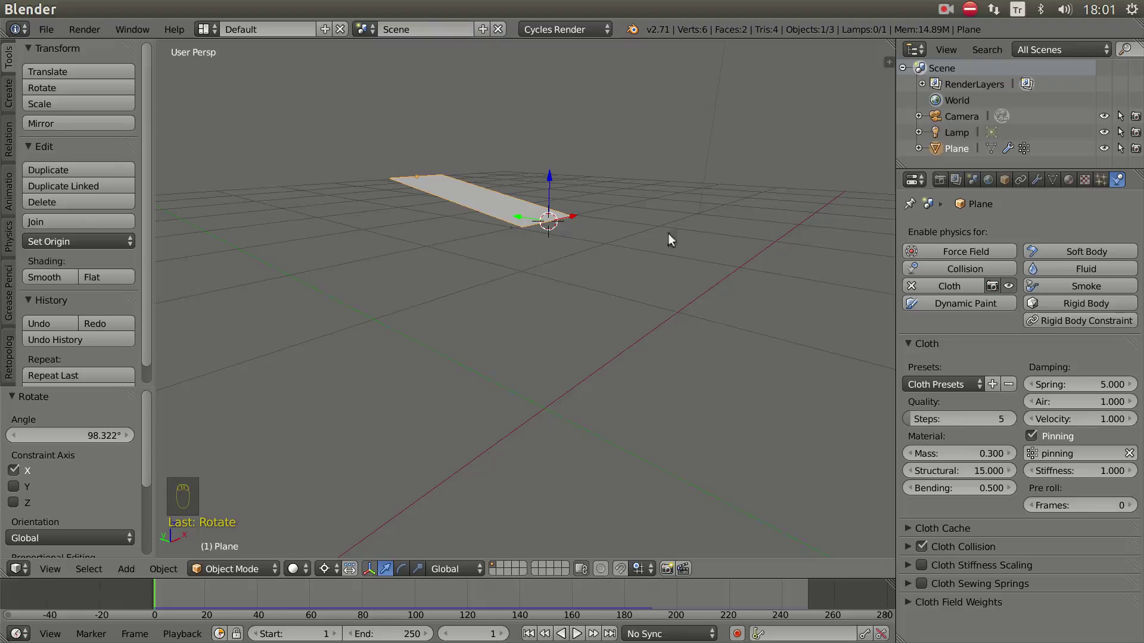
- Show the plane's modifier stack, checking the cloth physics settings in between
left_click_drag(1040, 183, 968, 275)
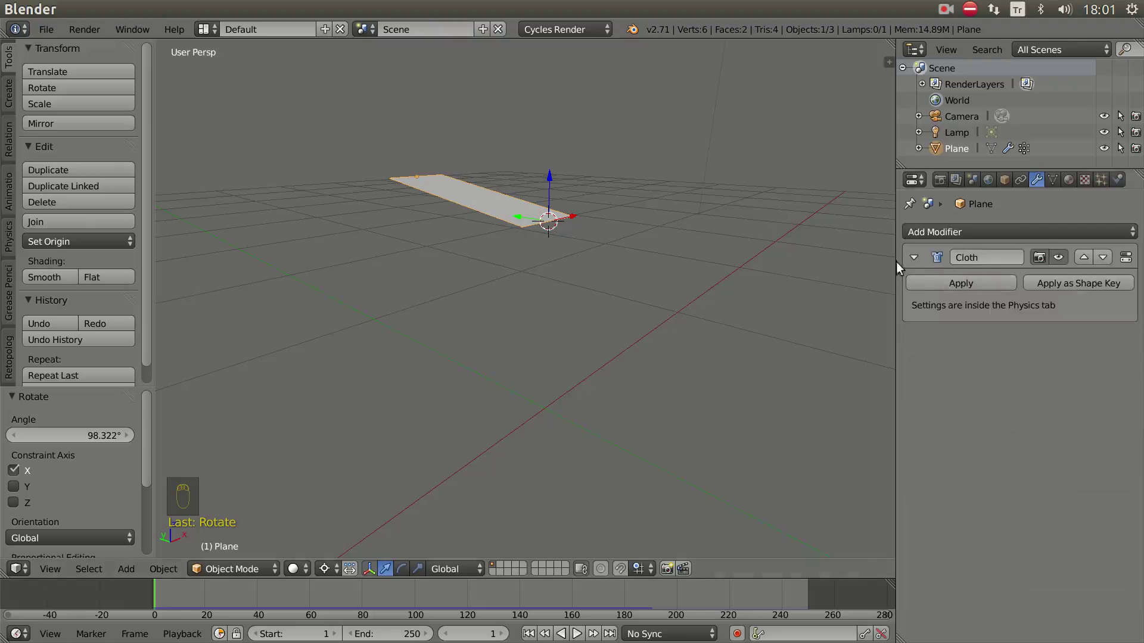
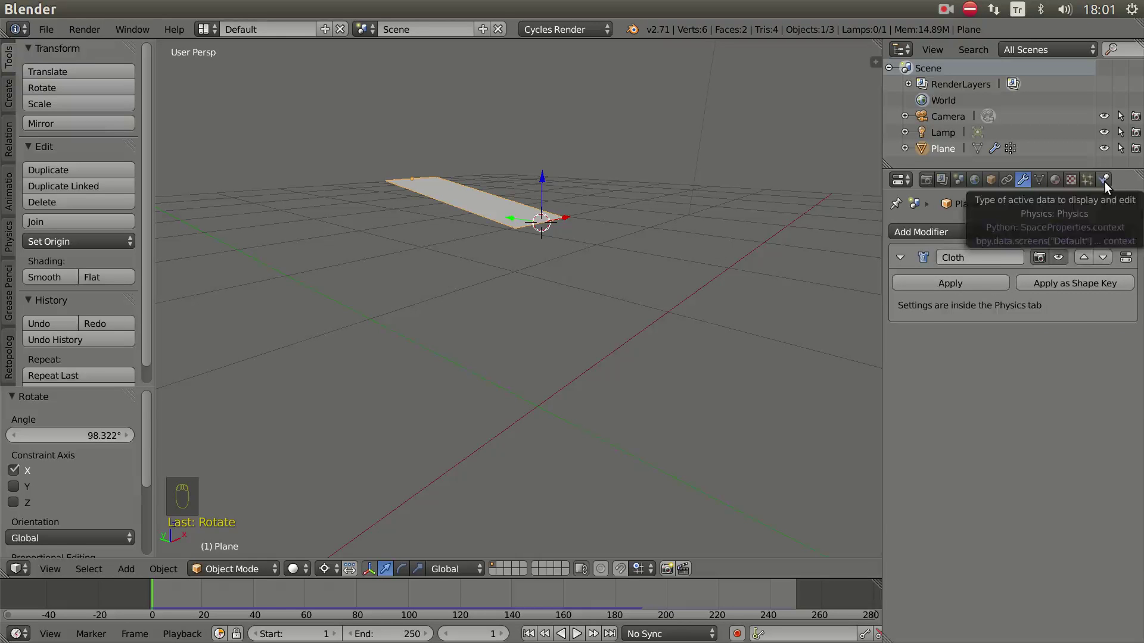
left_click_drag(1109, 186, 922, 480)
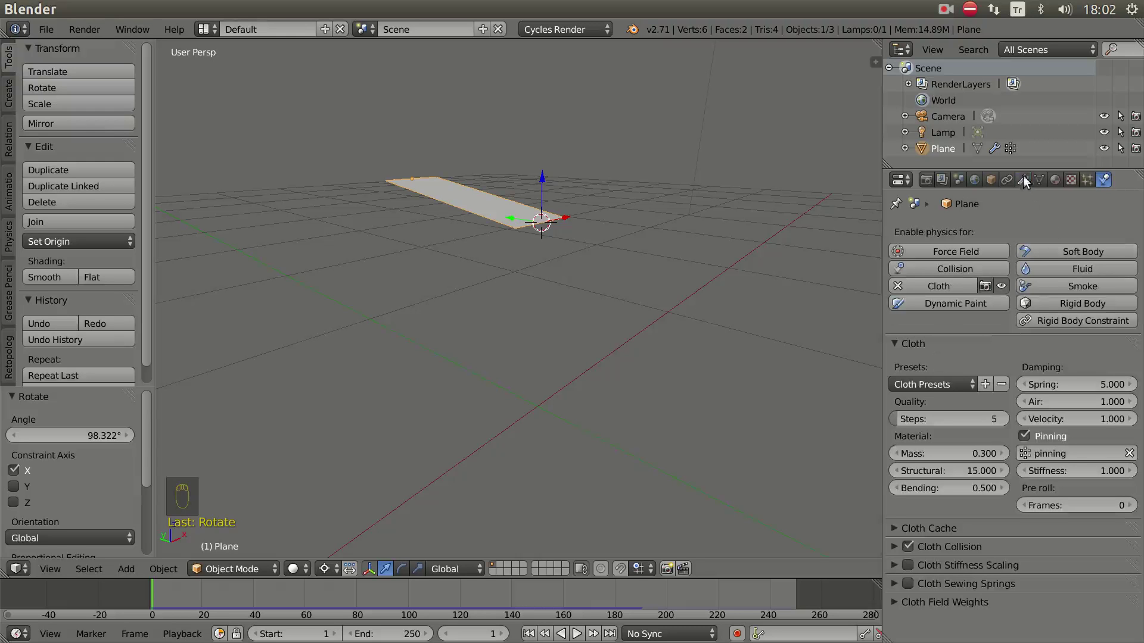
left_click_drag(1030, 185, 1024, 189)
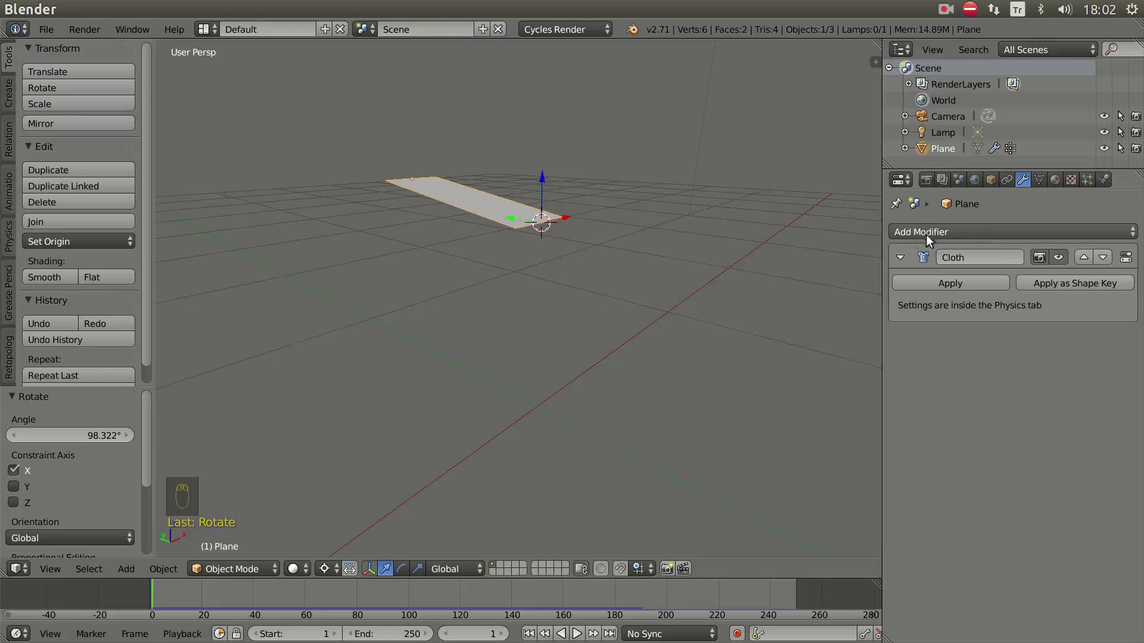
- Move the Multires modifier above Cloth in the plane's modifier stack
left_click_drag(931, 239, 835, 255)
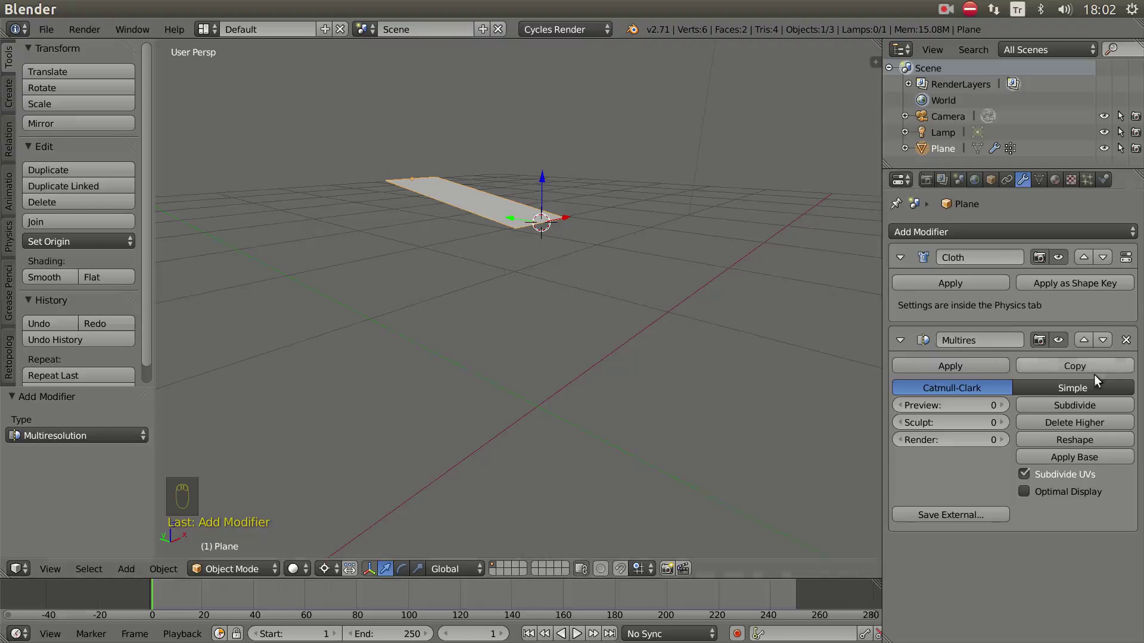
left_click_drag(1090, 347, 1003, 263)
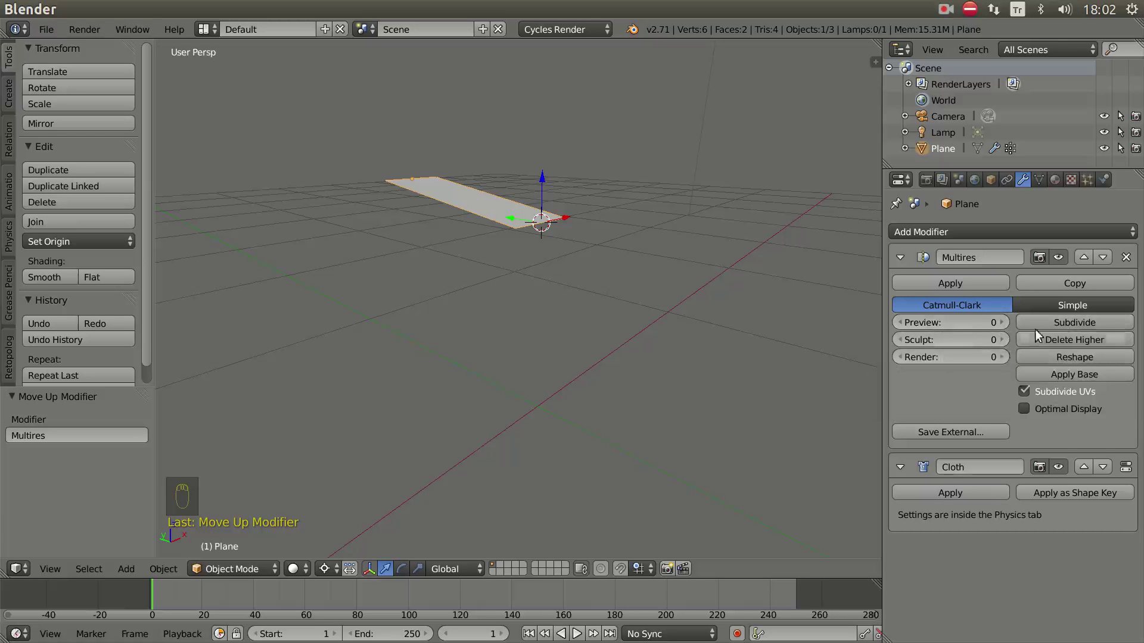
- Subdivide Multires to level 4 with Simple subdivision and view the smoother falling cloth
left_click_drag(1066, 327, 953, 328)
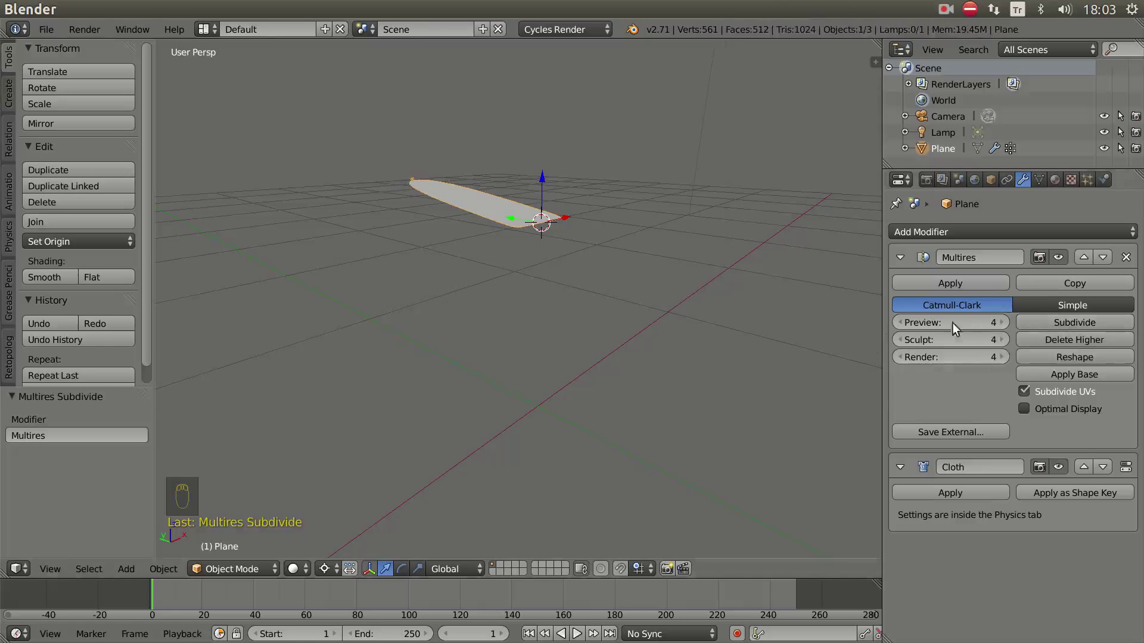
scroll("up", 3)
left_click_drag(628, 273, 916, 278)
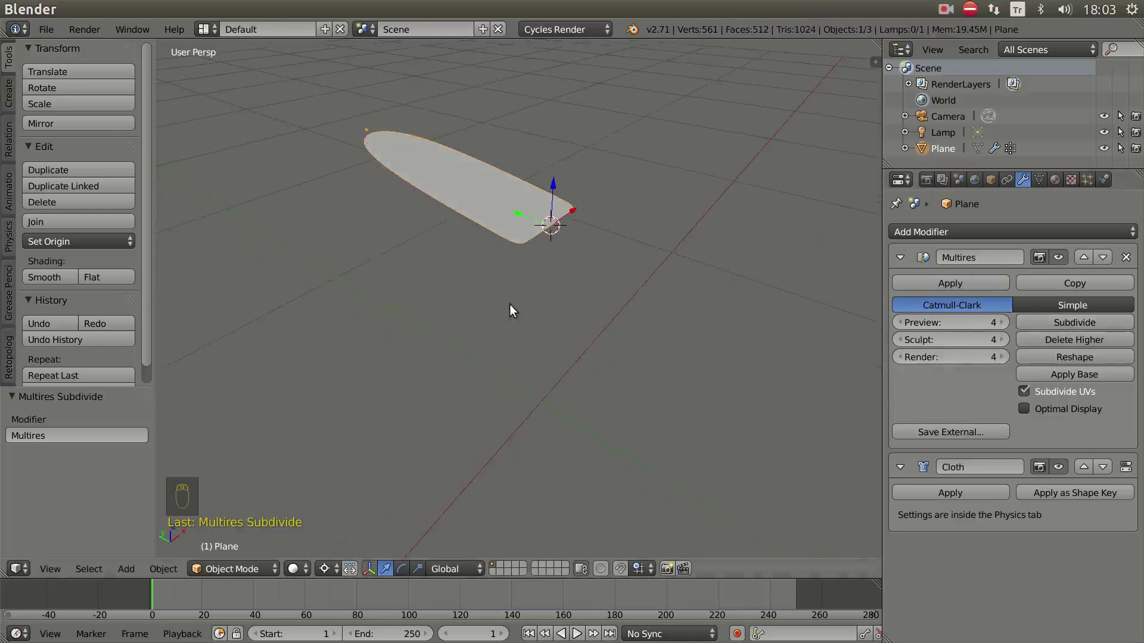
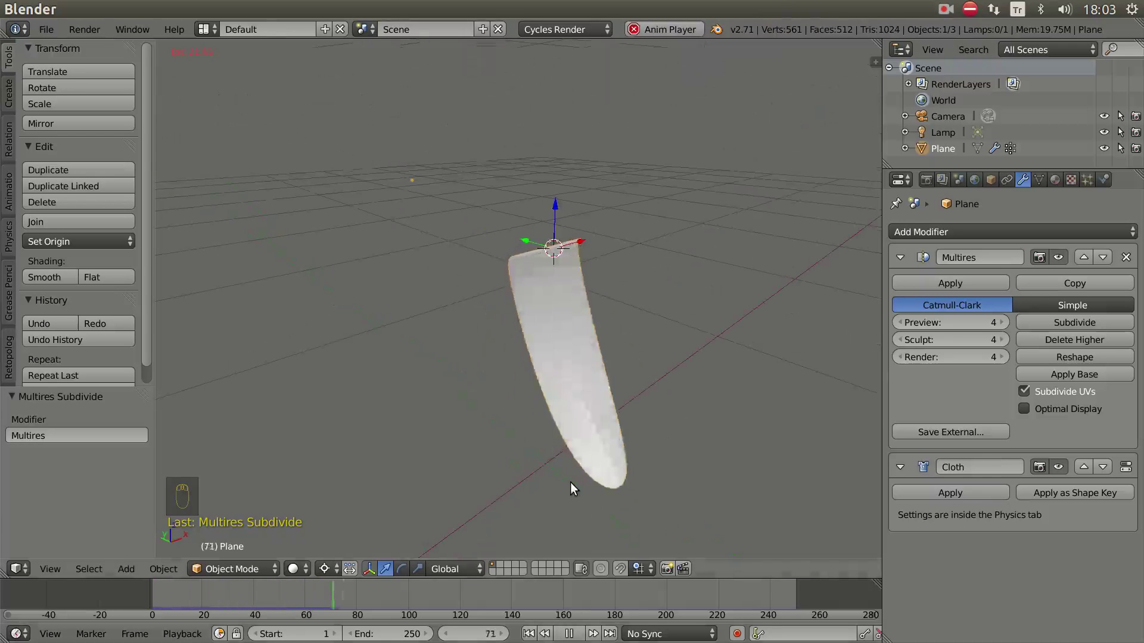
left_click_drag(573, 472, 526, 372)
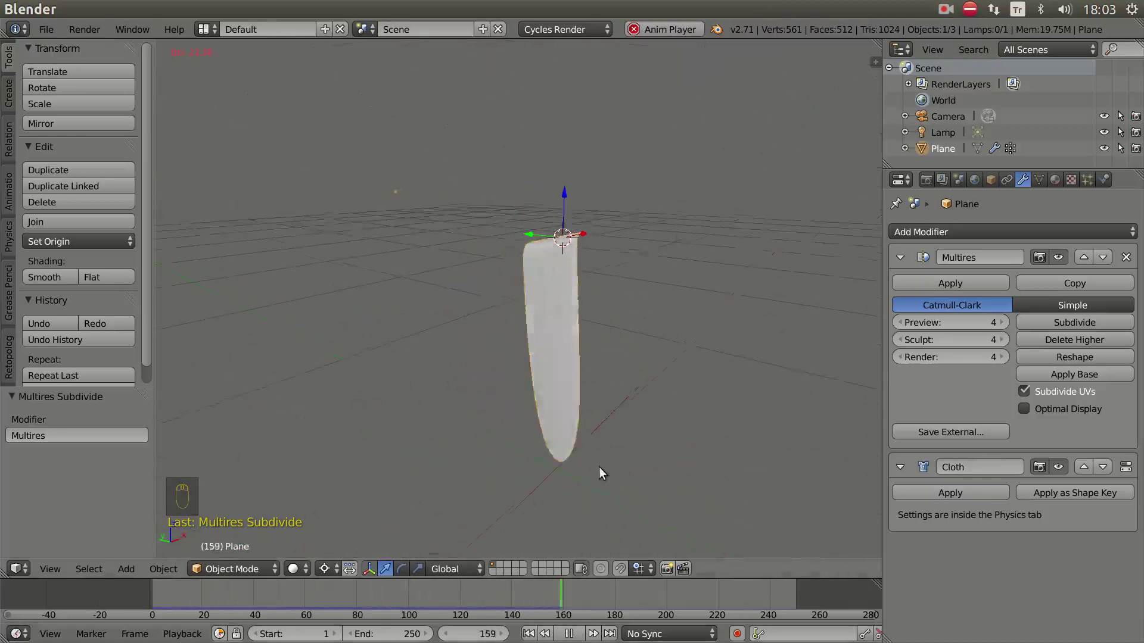
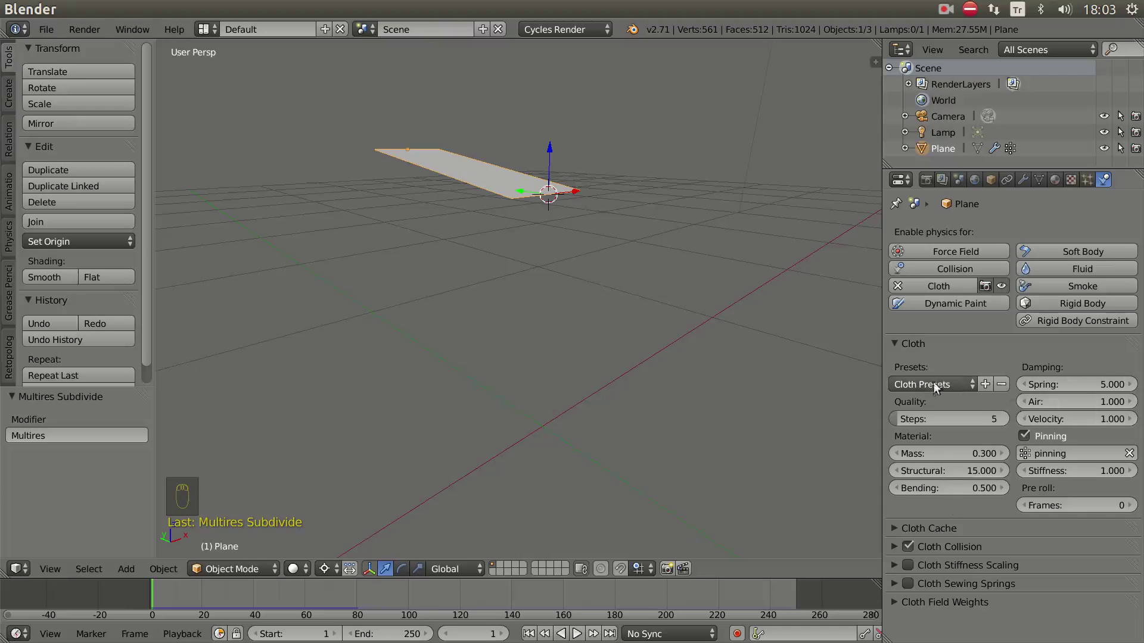
- Choose the Silk preset from the cloth presets list
left_click_drag(977, 391, 934, 474)
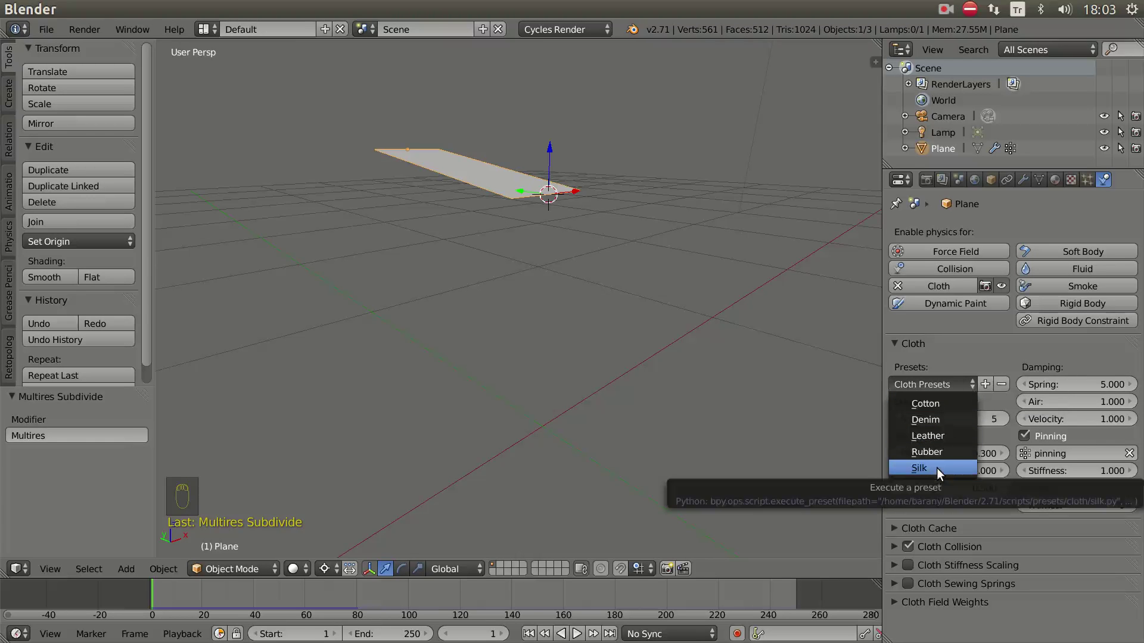
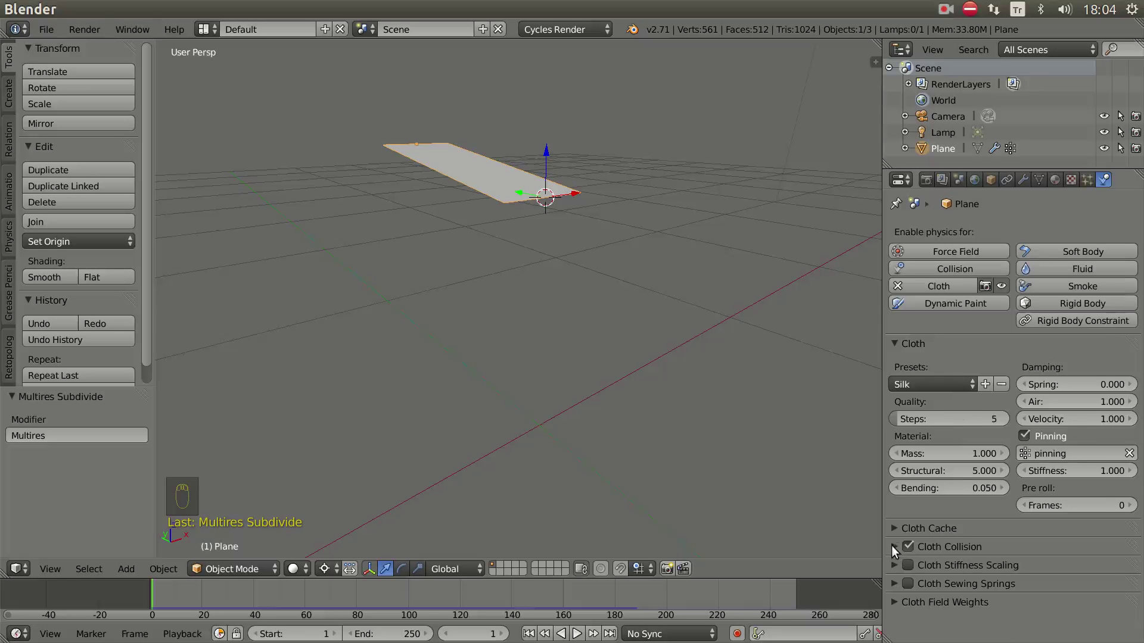
- Enable cloth self collision and raise the collision quality in the Cloth Collision settings
left_click_drag(896, 550, 1001, 553)
left_click_drag(1000, 551, 1022, 492)
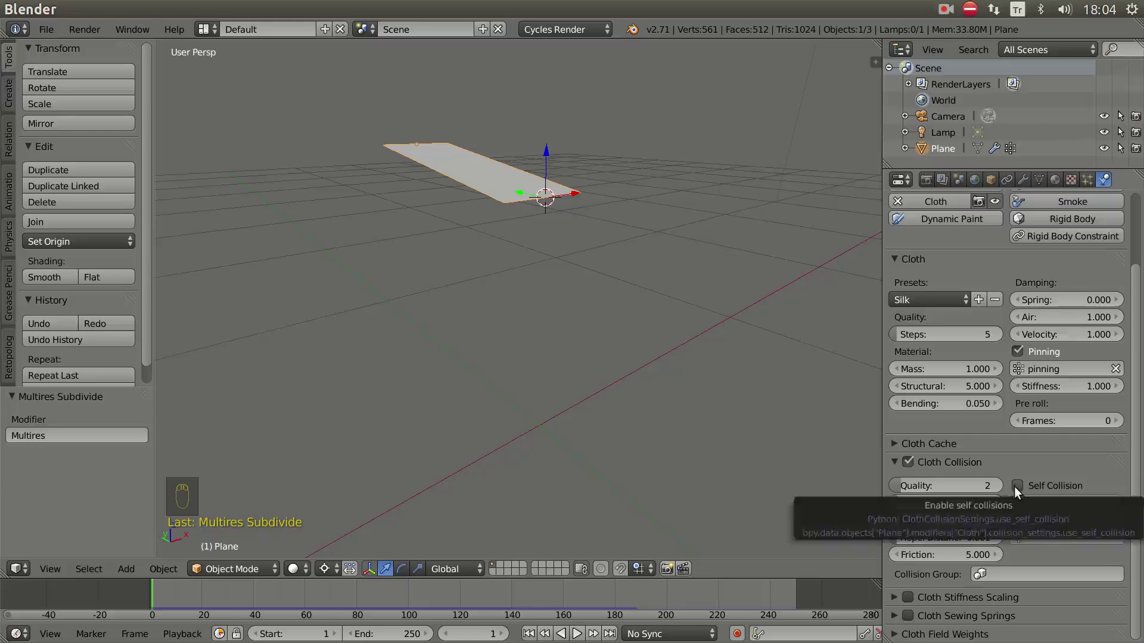
left_click_drag(1021, 493, 1032, 512)
left_click_drag(1037, 509, 1024, 507)
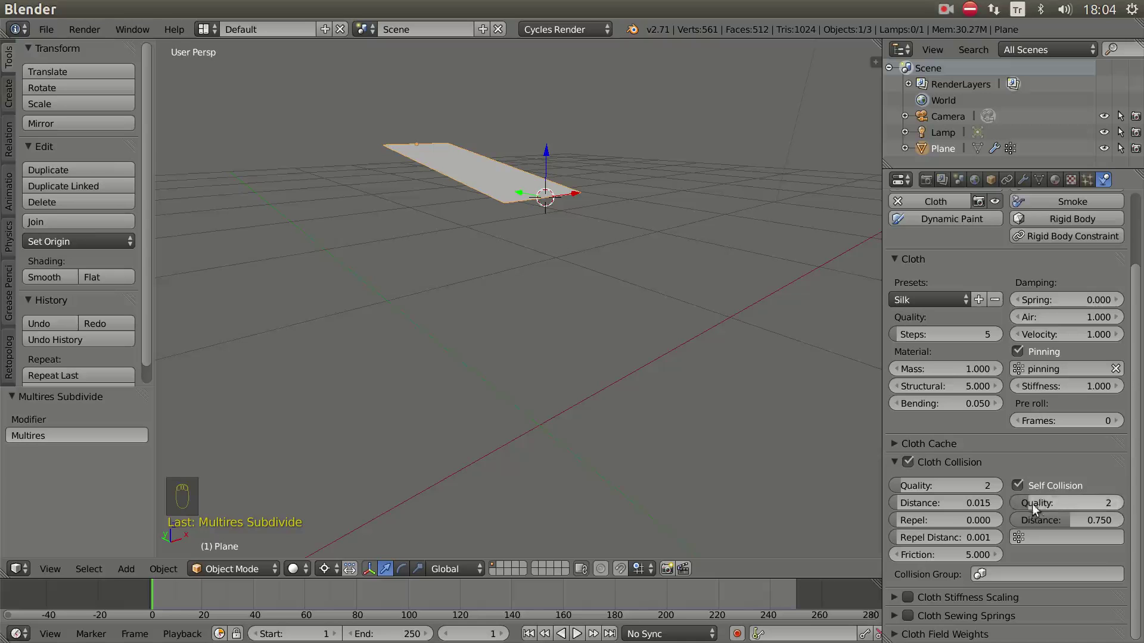
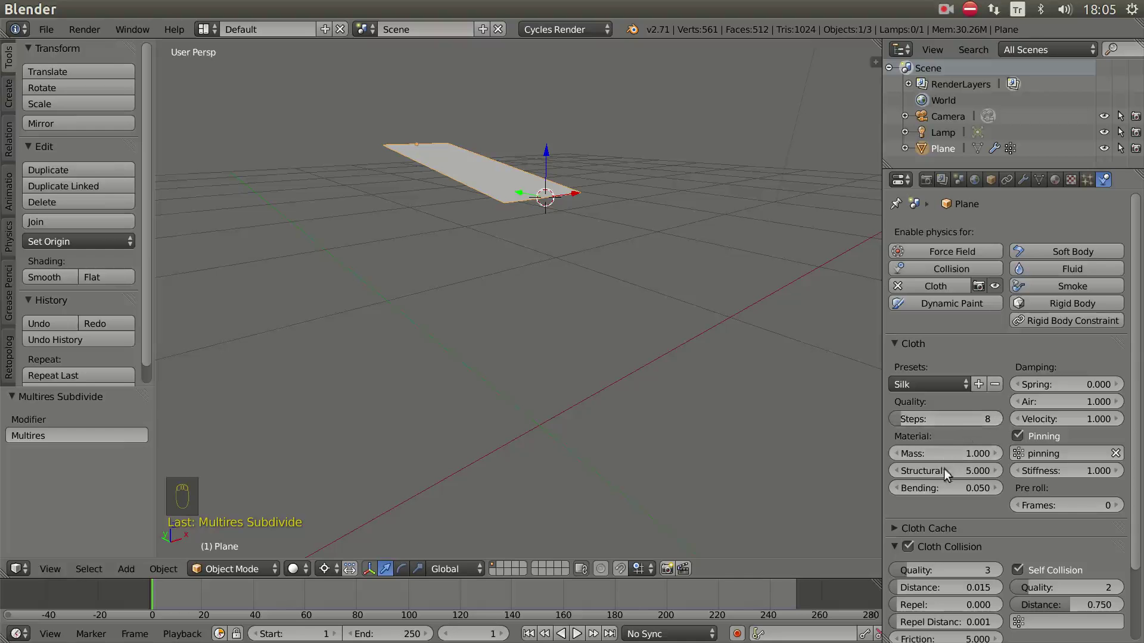
- Expand the cloth cache, play the silk simulation and view the hanging curtain from the front
left_click_drag(898, 533, 966, 401)
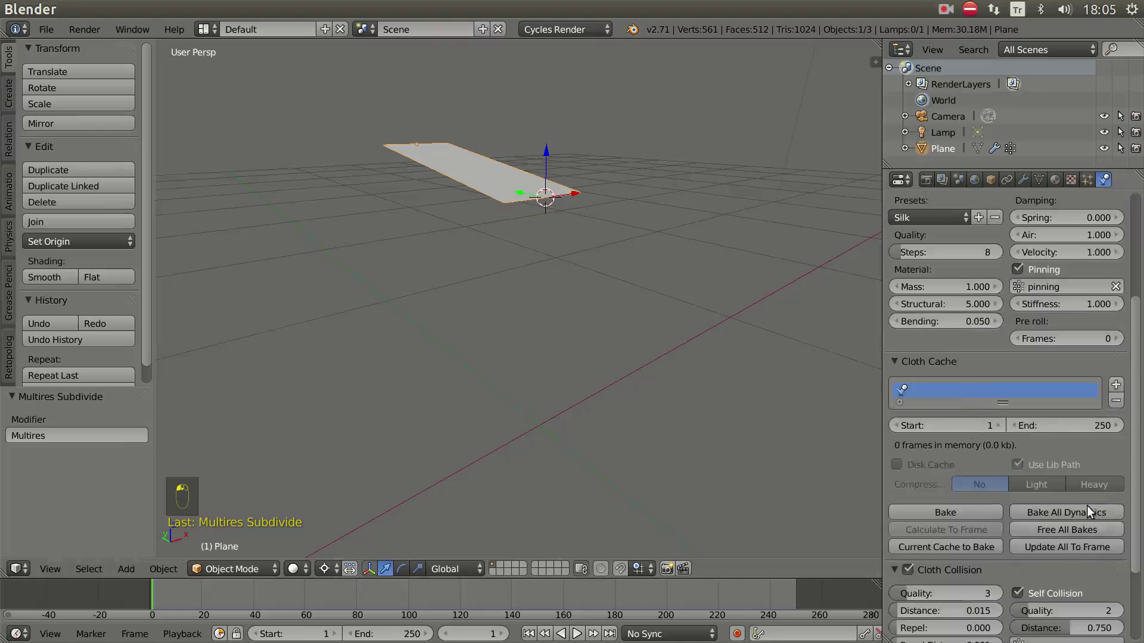
left_click_drag(1064, 533, 671, 405)
left_click_drag(702, 431, 671, 441)
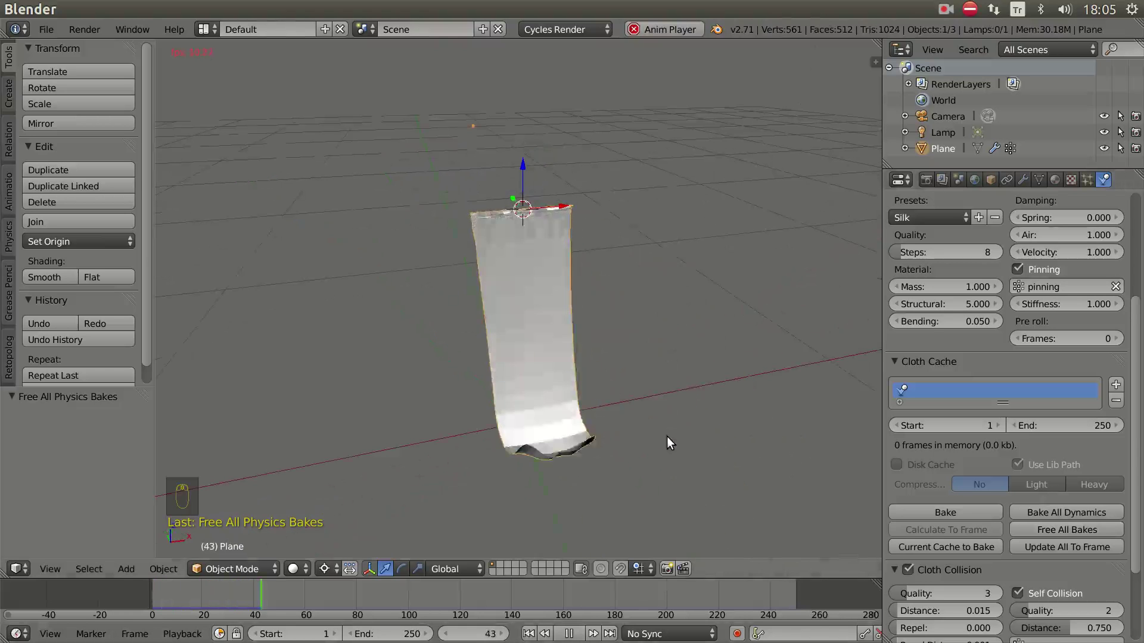
left_click_drag(692, 434, 679, 431)
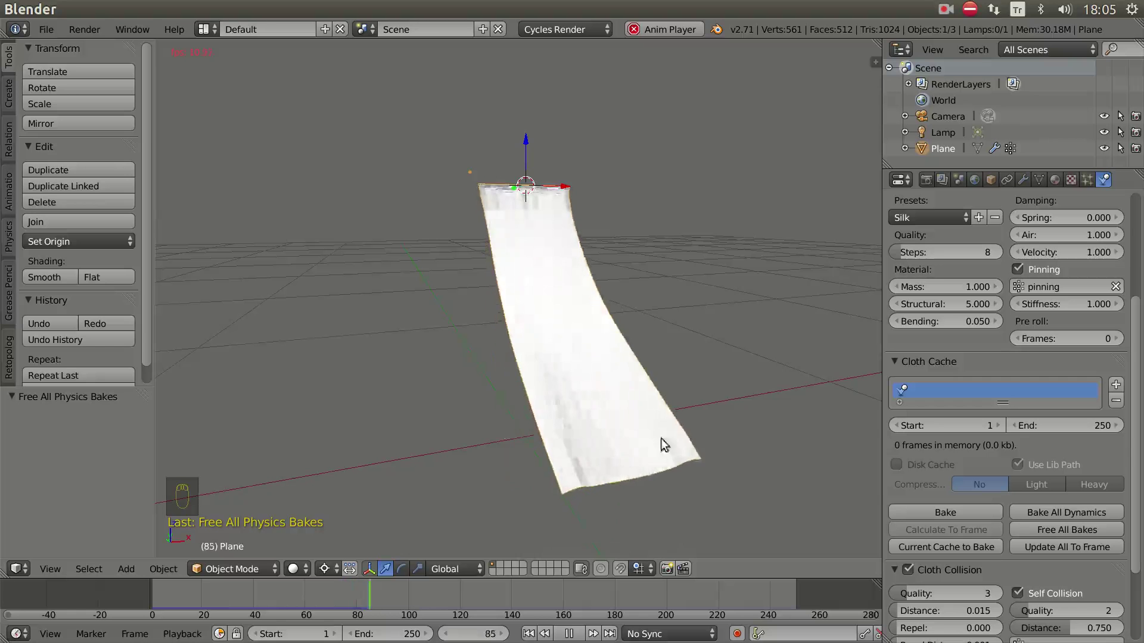
left_click_drag(62, 278, 528, 345)
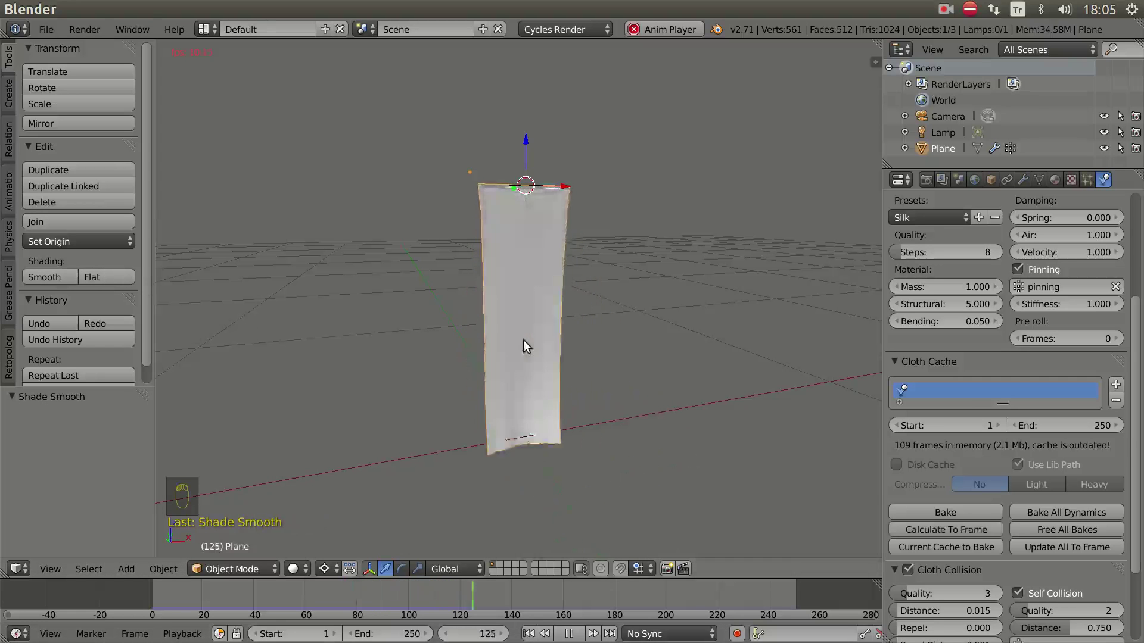
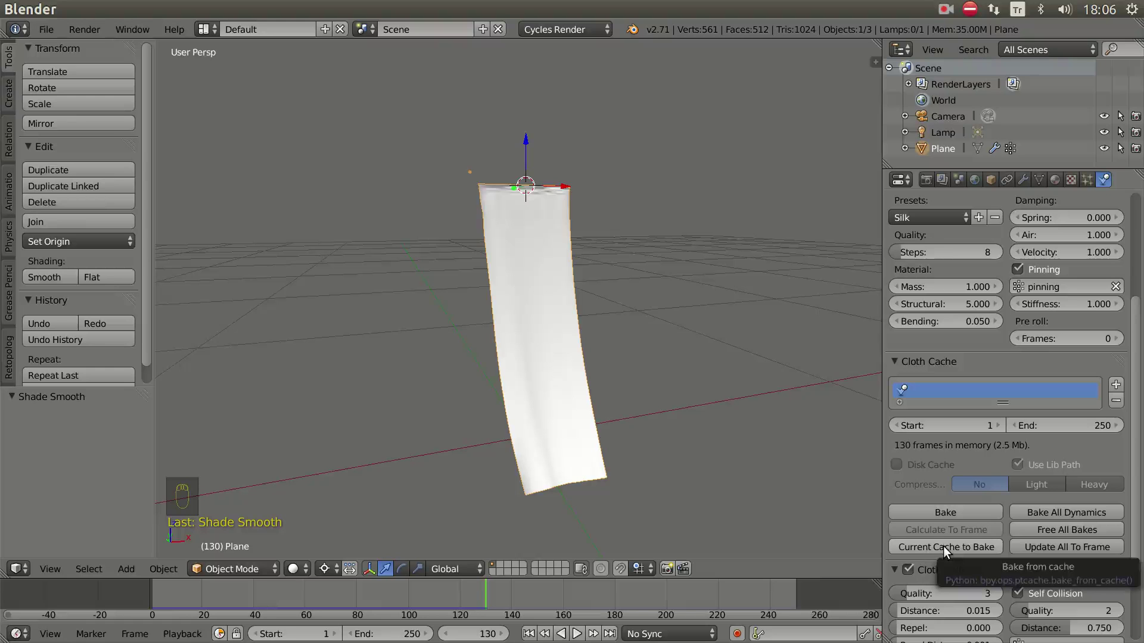
- Bake the cloth simulation from its current cache
left_click_drag(950, 553, 958, 414)
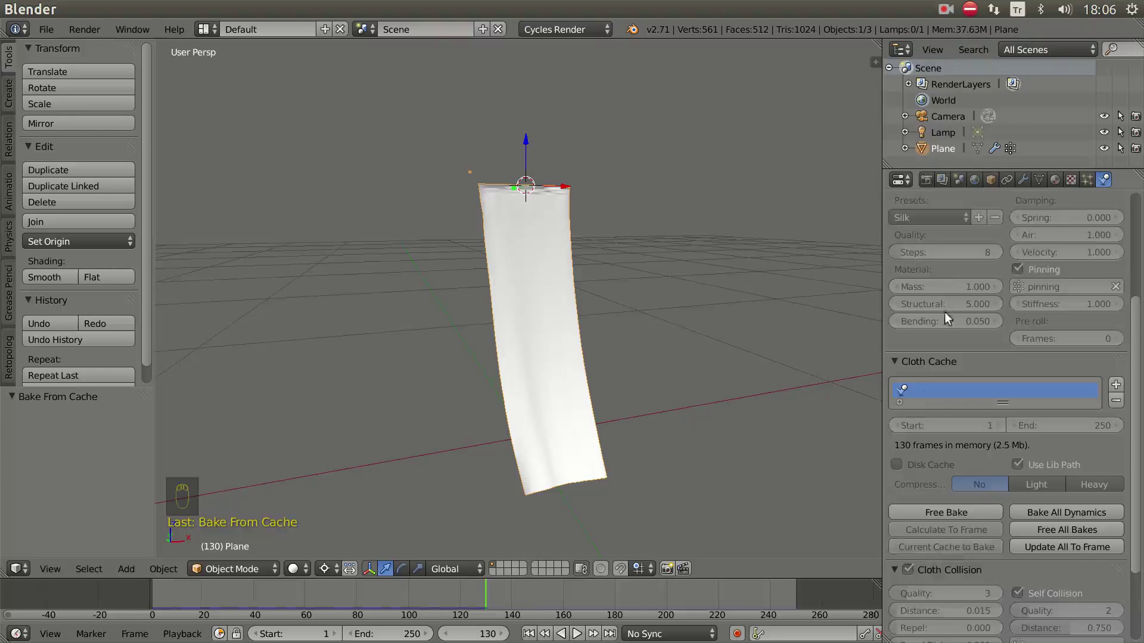
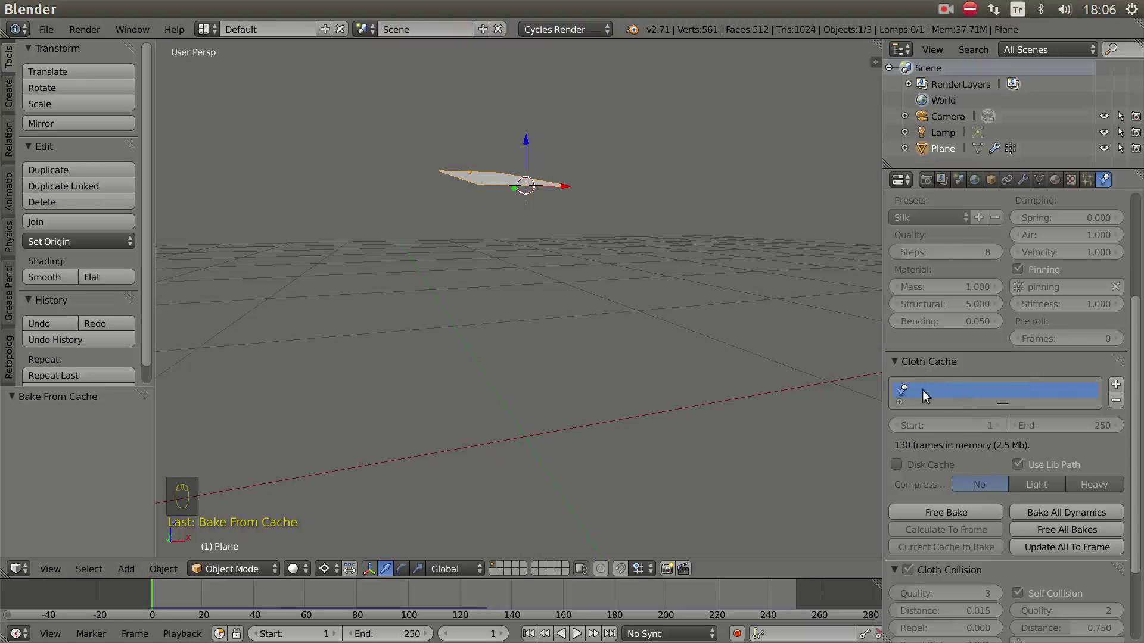
- Free all bakes and replay the 250-frame cloth simulation, orbiting to watch the curtain
left_click_drag(1018, 393, 1080, 535)
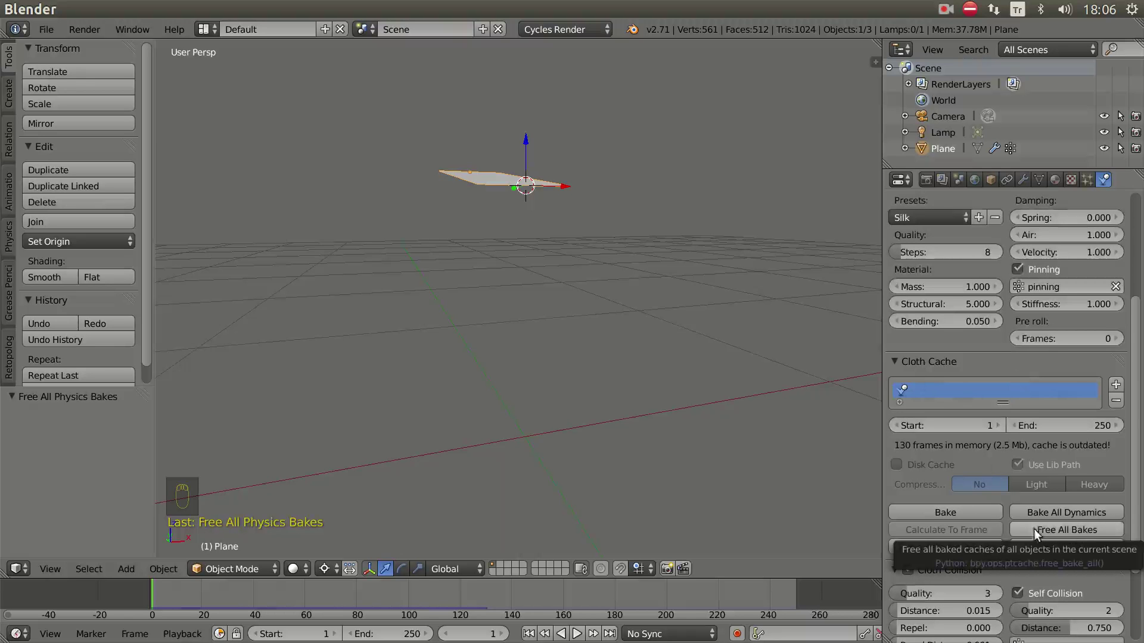
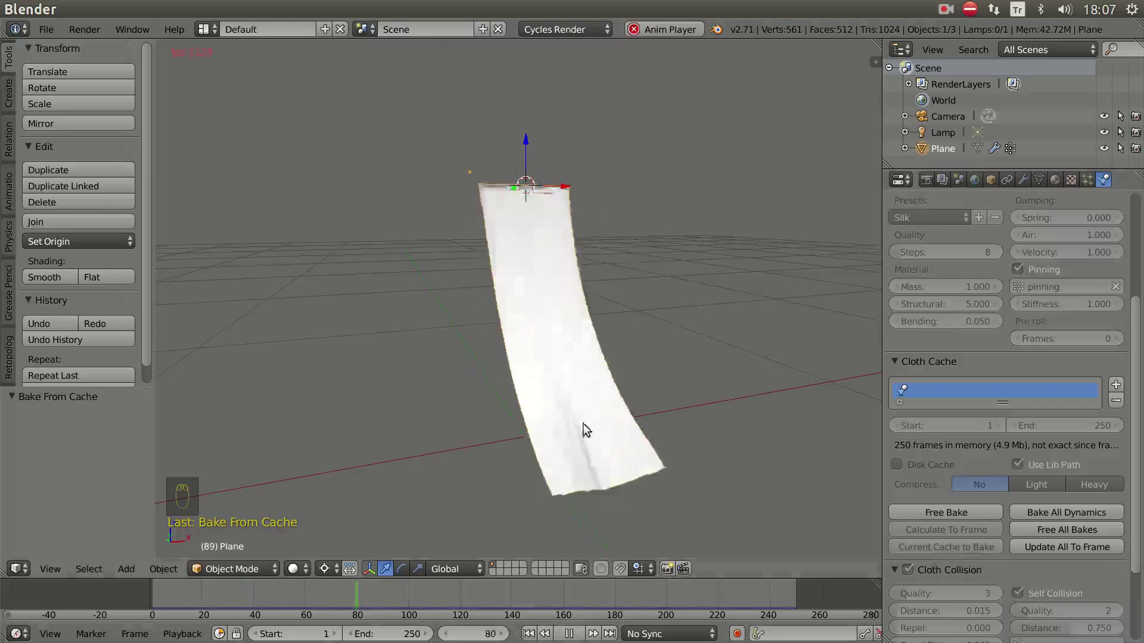
left_click_drag(588, 427, 597, 499)
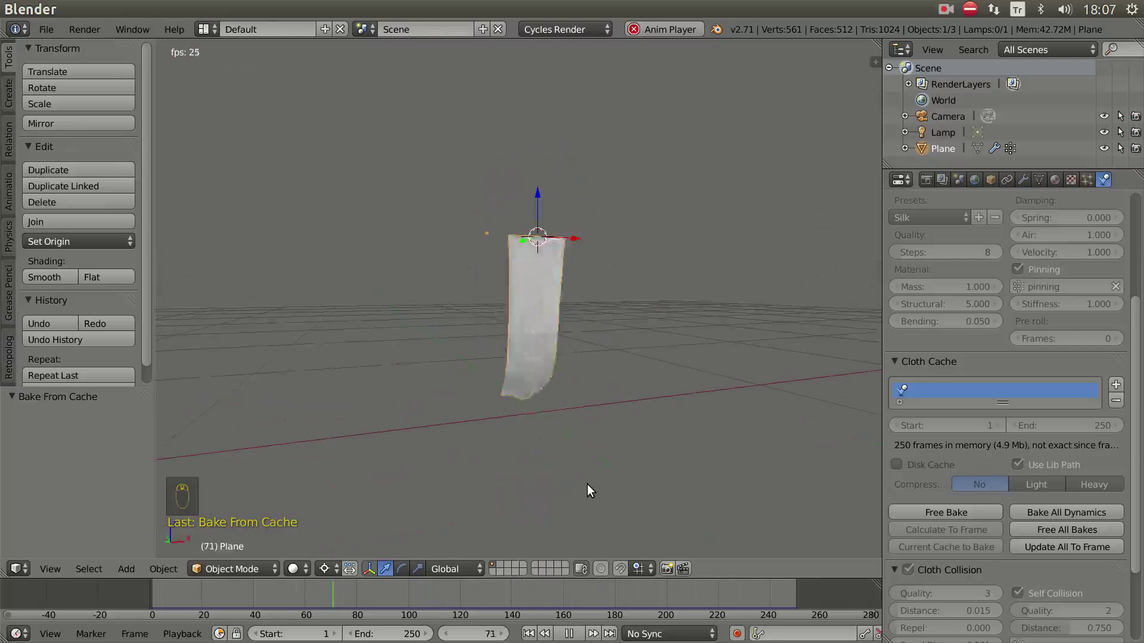
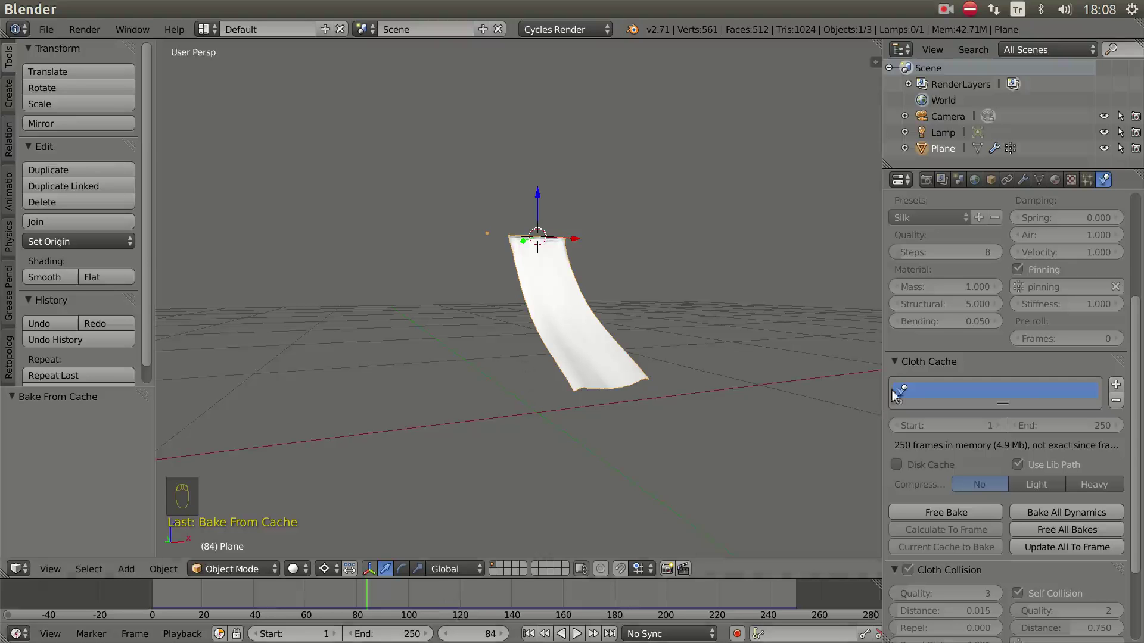
- Apply the Cloth modifier at frame 84, freezing the draped curtain shape with only Multires left
left_click_drag(1027, 180, 893, 295)
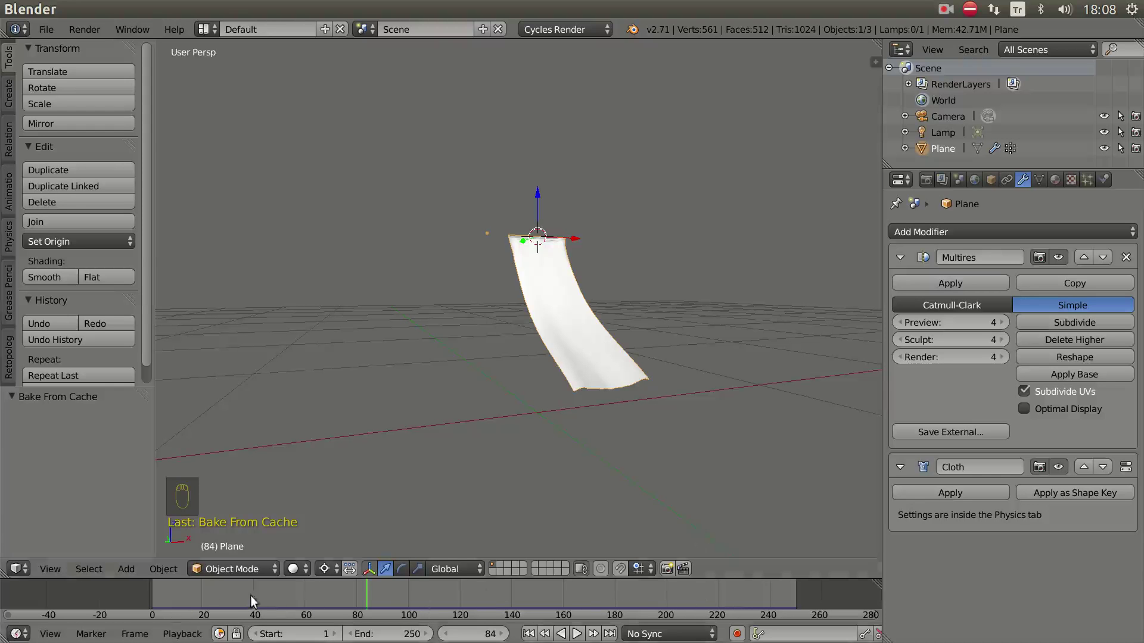
left_click_drag(574, 428, 525, 419)
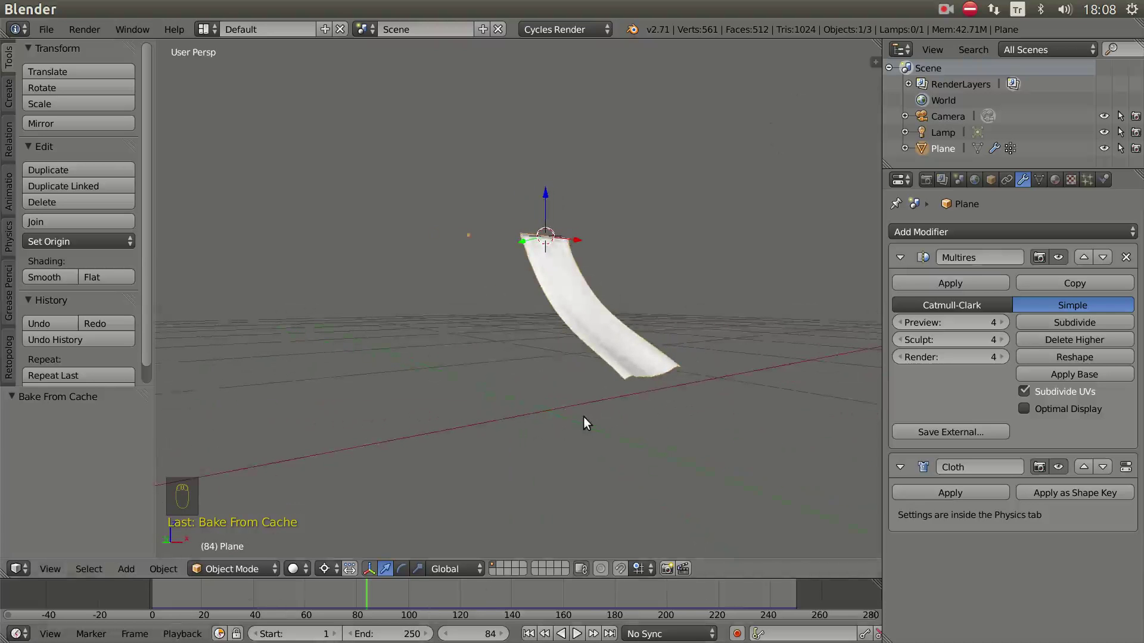
left_click_drag(593, 426, 954, 497)
left_click_drag(953, 498, 965, 488)
left_click_drag(1107, 183, 1028, 183)
left_click_drag(1028, 183, 965, 332)
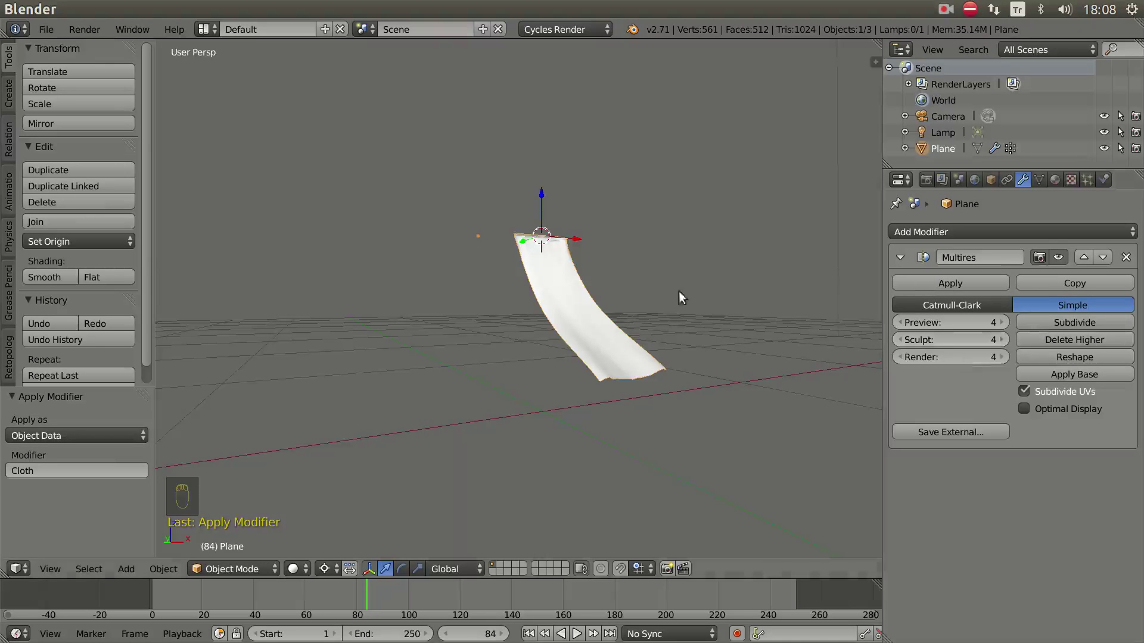
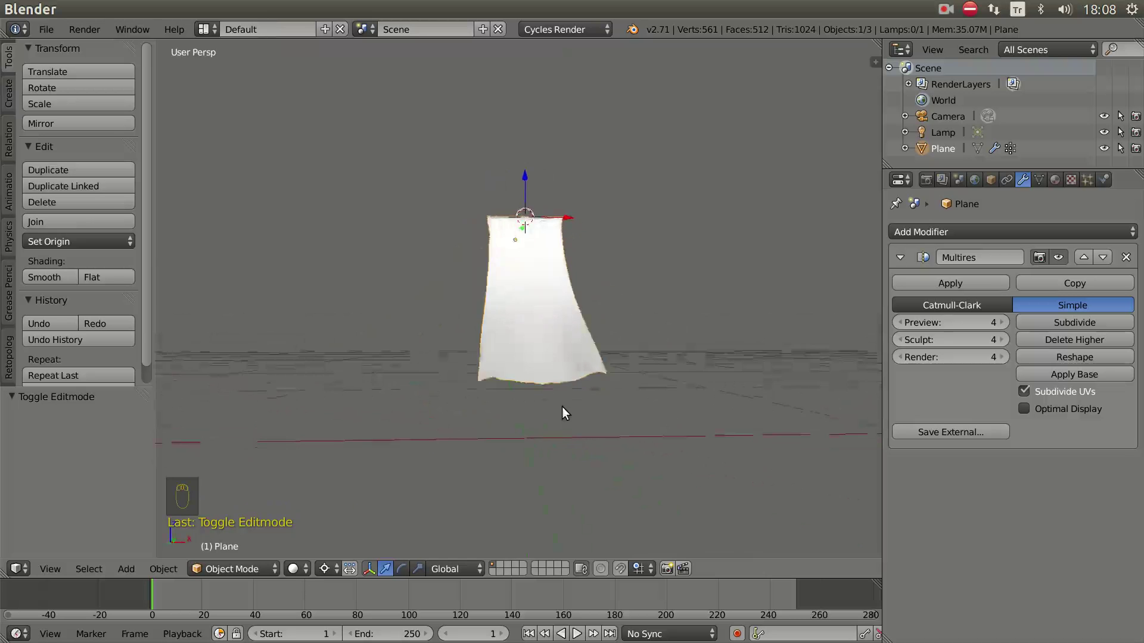
- Duplicate the curtain as Plane.001 and offset it 0.22 along X beside the original
left_click_drag(637, 395, 671, 388)
left_click_drag(707, 363, 617, 318)
key("shift+d")
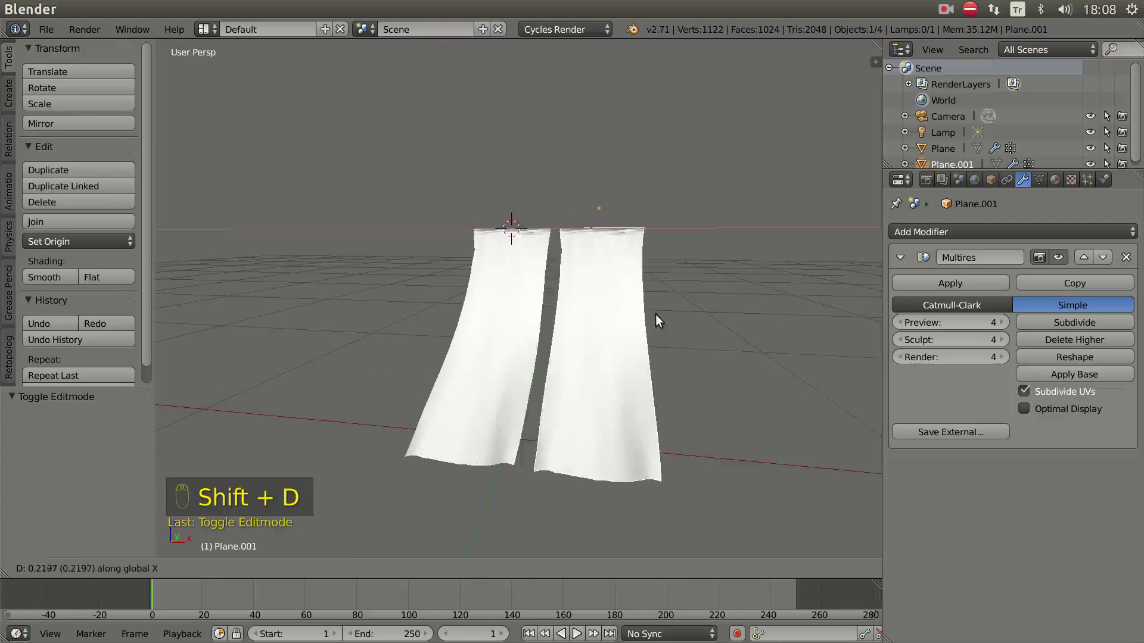
left_click_drag(547, 409, 650, 431)
left_click_drag(754, 334, 444, 488)
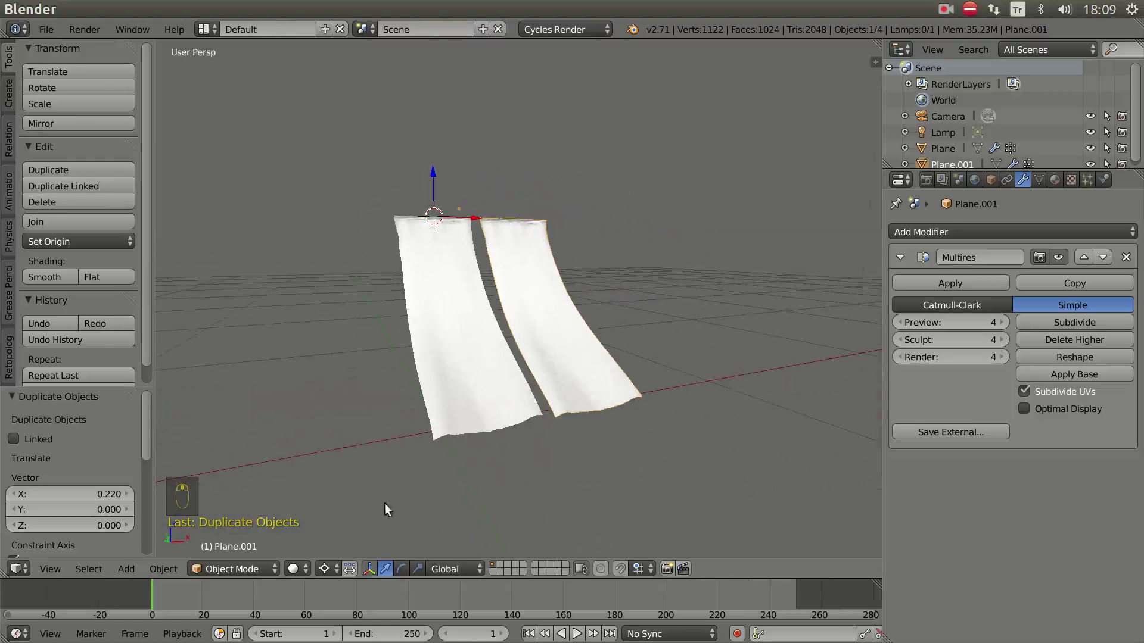
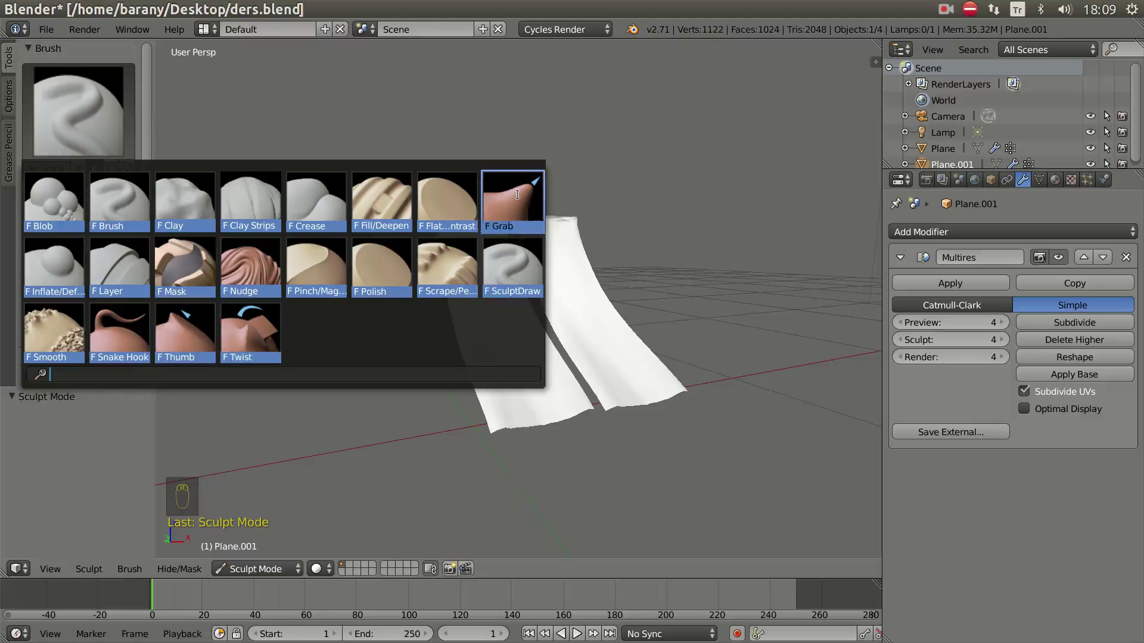
- Pull the first curtain's cloth with the Grab brush, cancelling an attempted brush resize
left_click_drag(538, 394, 556, 319)
left_click_drag(556, 320, 574, 334)
left_click_drag(574, 334, 518, 330)
key("f")
left_click_drag(556, 319, 243, 286)
key("Escape")
key("Escape")
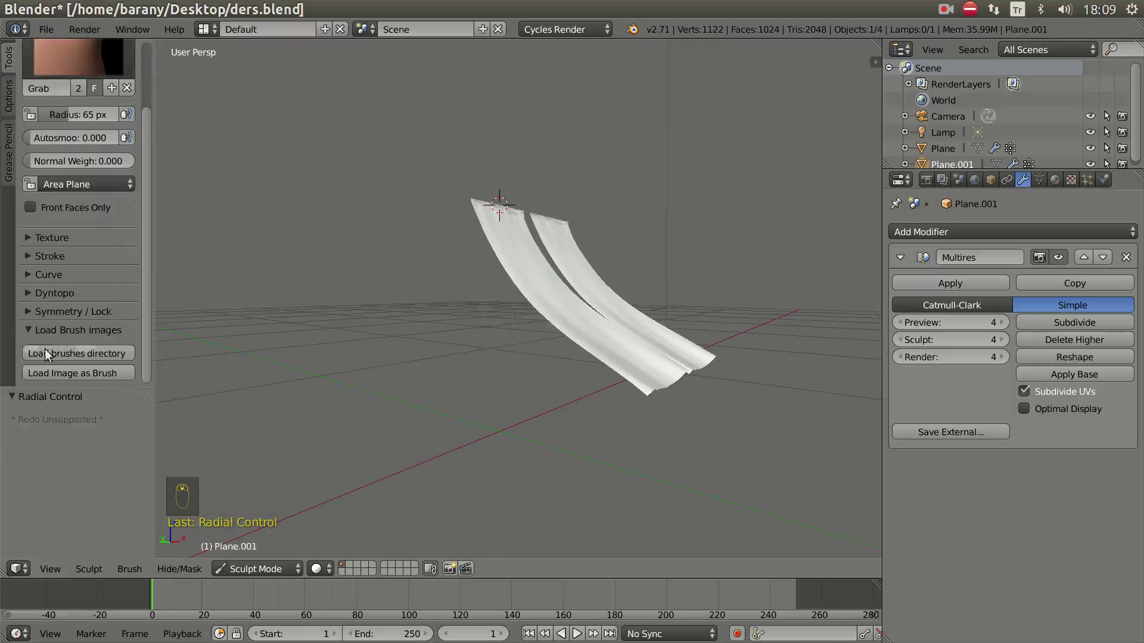
- Stretch the first curtain into a longer drape and ripple its lower edge
left_click_drag(32, 297, 73, 325)
left_click_drag(276, 574, 479, 396)
left_click_drag(496, 389, 965, 287)
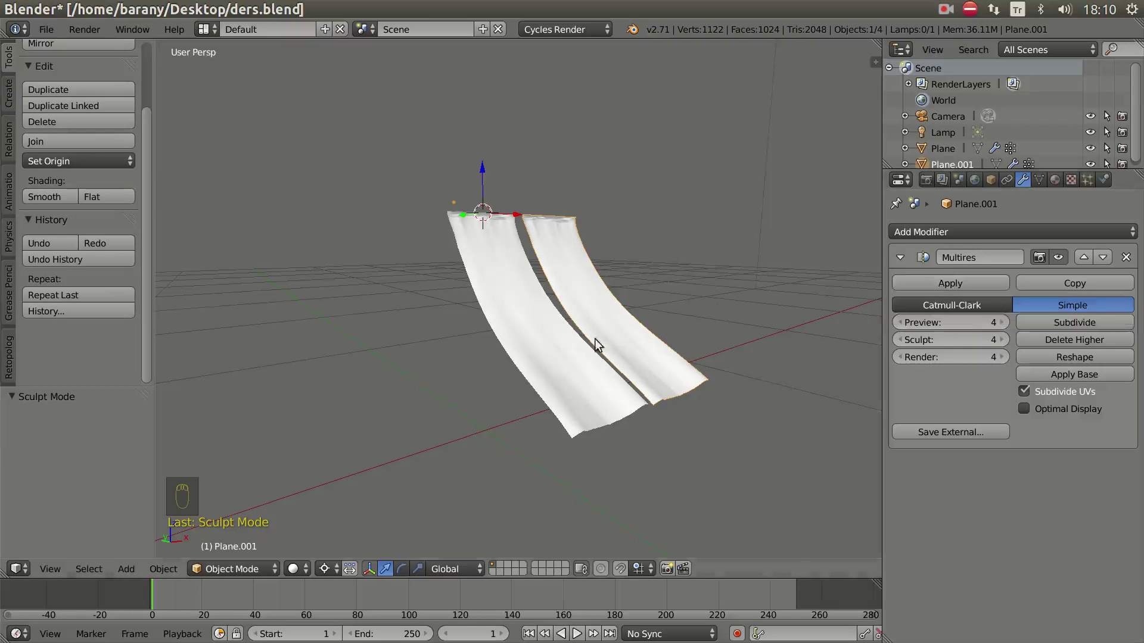
key("Tab")
key("Tab")
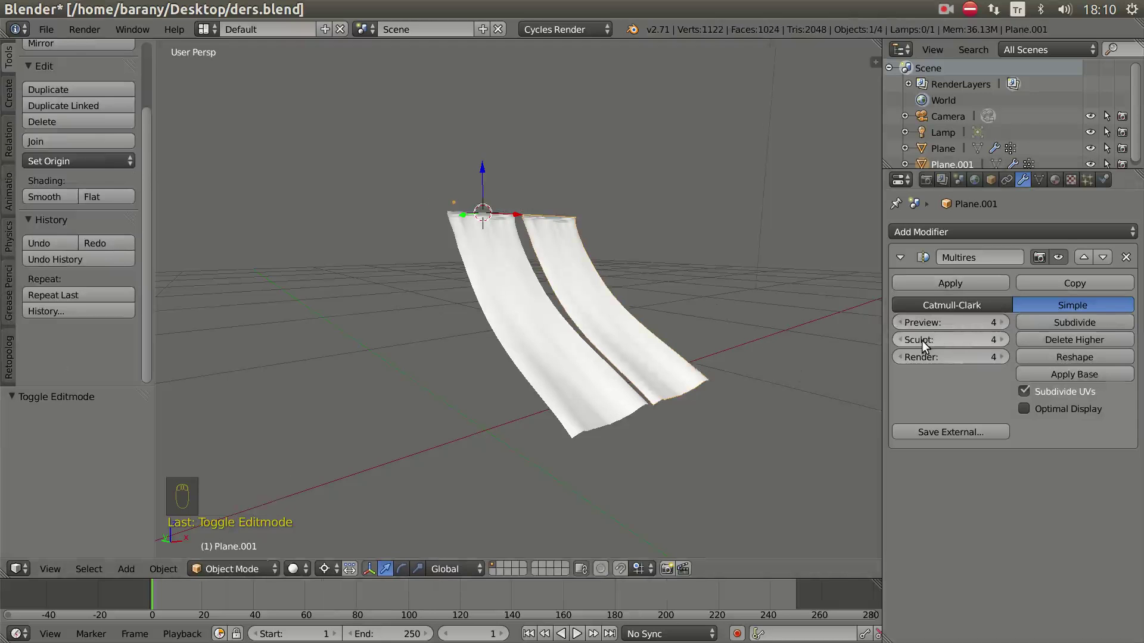
- Work more folds and waves across the first curtain's lower cloth
left_click_drag(908, 325, 610, 357)
left_click_drag(663, 364, 647, 297)
scroll("up", 3)
left_click_drag(592, 405, 1009, 327)
left_click_drag(1009, 327, 951, 315)
left_click_drag(485, 342, 612, 336)
left_click_drag(970, 287, 465, 313)
- Switch to the second curtain and sculpt folds, stretching it down with a rippled lower edge
key("Tab")
left_click_drag(483, 342, 513, 390)
scroll("up", 3)
scroll("up", 3)
scroll("down", 3)
key("Tab")
left_click_drag(508, 347, 259, 574)
left_click_drag(259, 574, 329, 480)
left_click_drag(507, 440, 79, 251)
left_click_drag(70, 251, 79, 251)
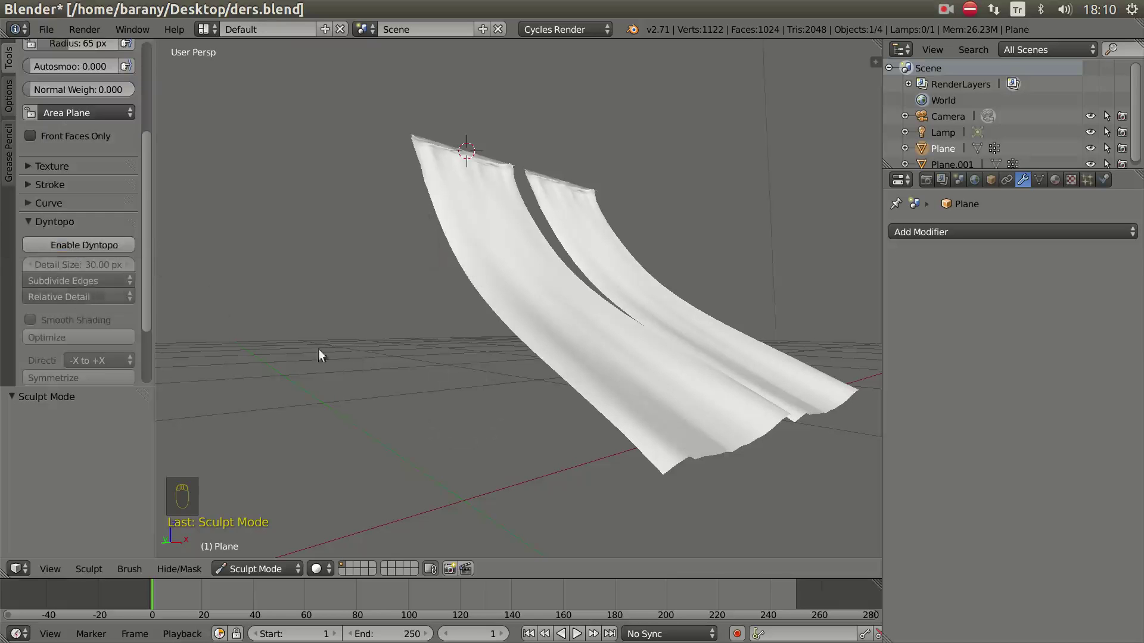
- Orbit around the curtains and enlarge the Grab brush to a 200 px radius
left_click_drag(78, 245, 519, 354)
left_click_drag(357, 340, 579, 460)
left_click_drag(526, 340, 530, 337)
key("f")
left_click_drag(502, 327, 505, 322)
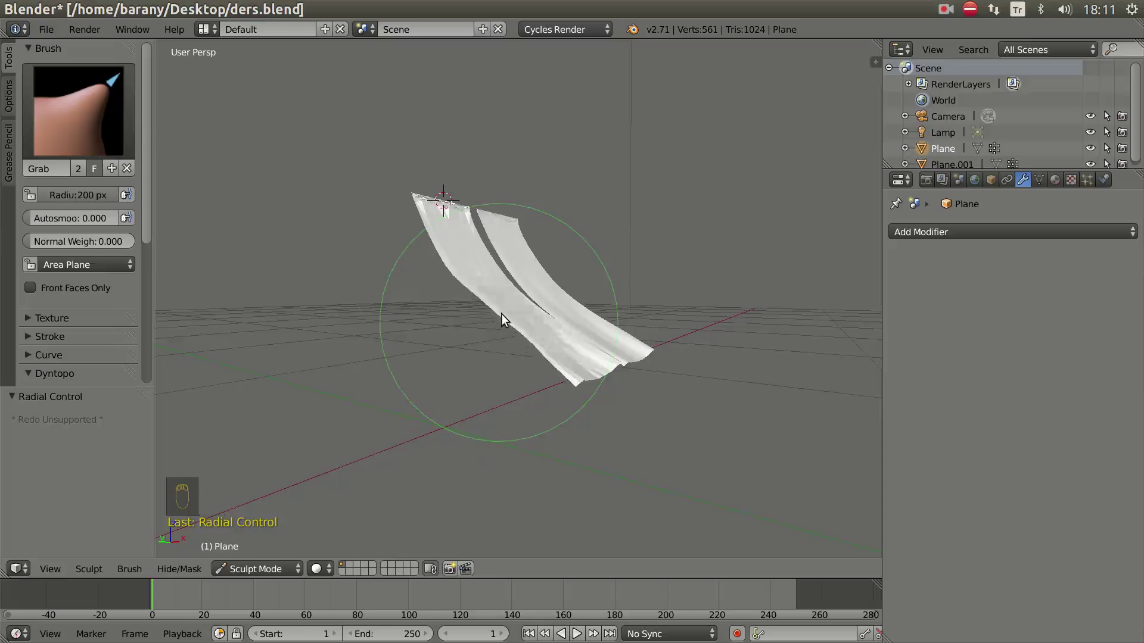
- From the front, pull the left curtain to hang straighter and reshape its lower part
left_click_drag(536, 383, 500, 390)
left_click_drag(517, 361, 512, 396)
left_click_drag(491, 390, 453, 339)
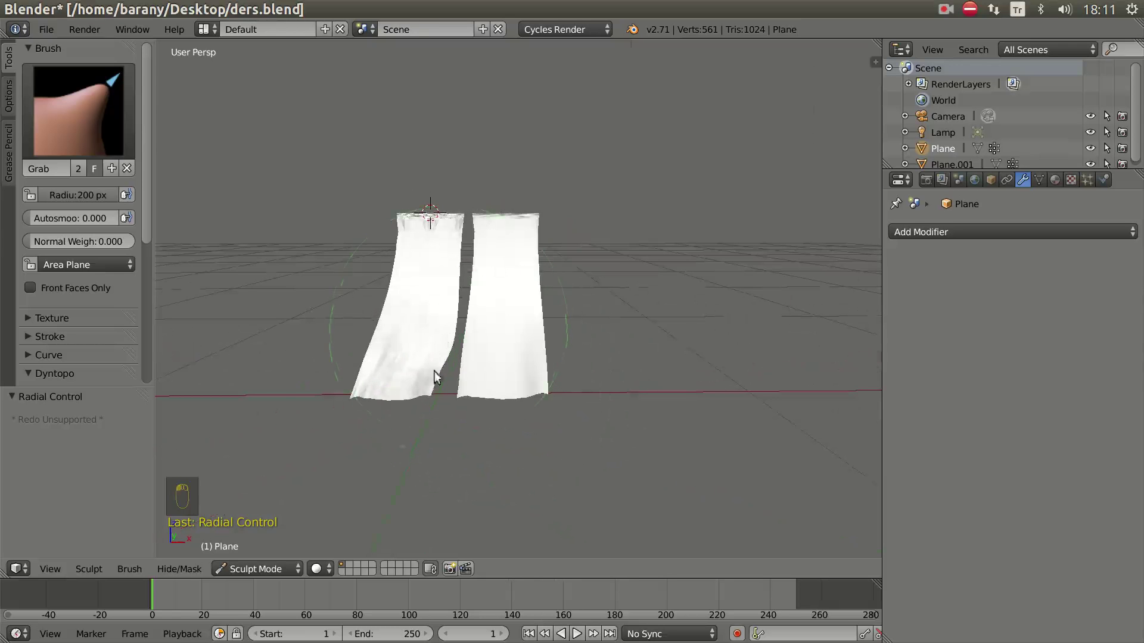
left_click_drag(444, 446, 686, 358)
left_click_drag(685, 359, 634, 419)
left_click_drag(632, 419, 423, 252)
left_click_drag(386, 346, 429, 327)
- Check from above, then straighten the left curtain's hanging cloth, undoing one stroke
left_click_drag(439, 301, 472, 235)
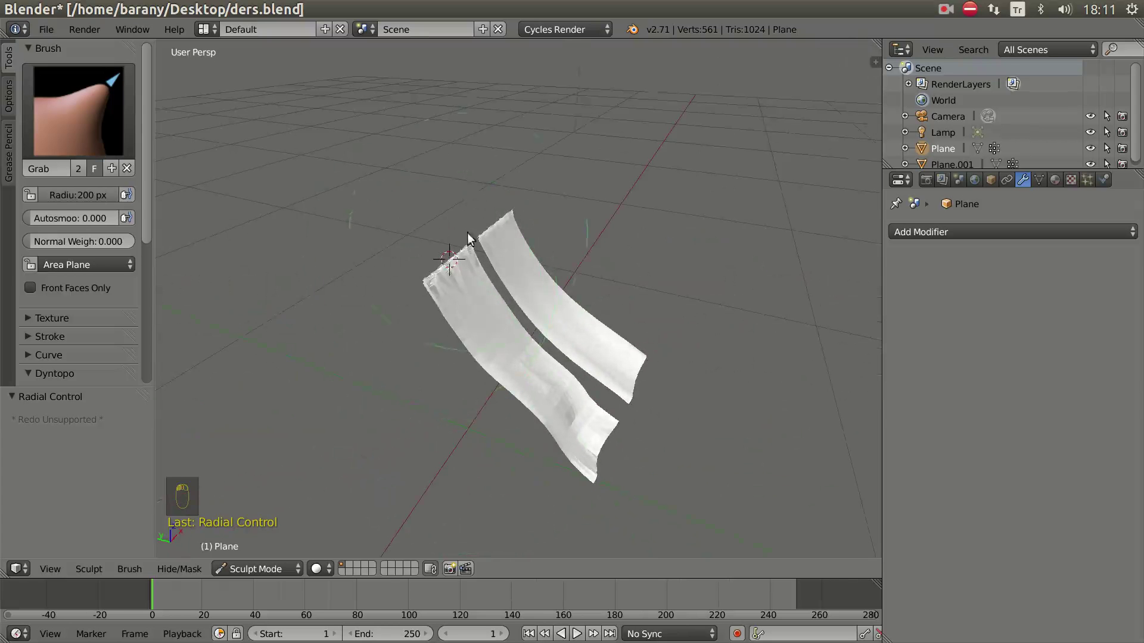
left_click_drag(561, 427, 555, 325)
left_click_drag(555, 325, 601, 386)
left_click_drag(602, 385, 501, 349)
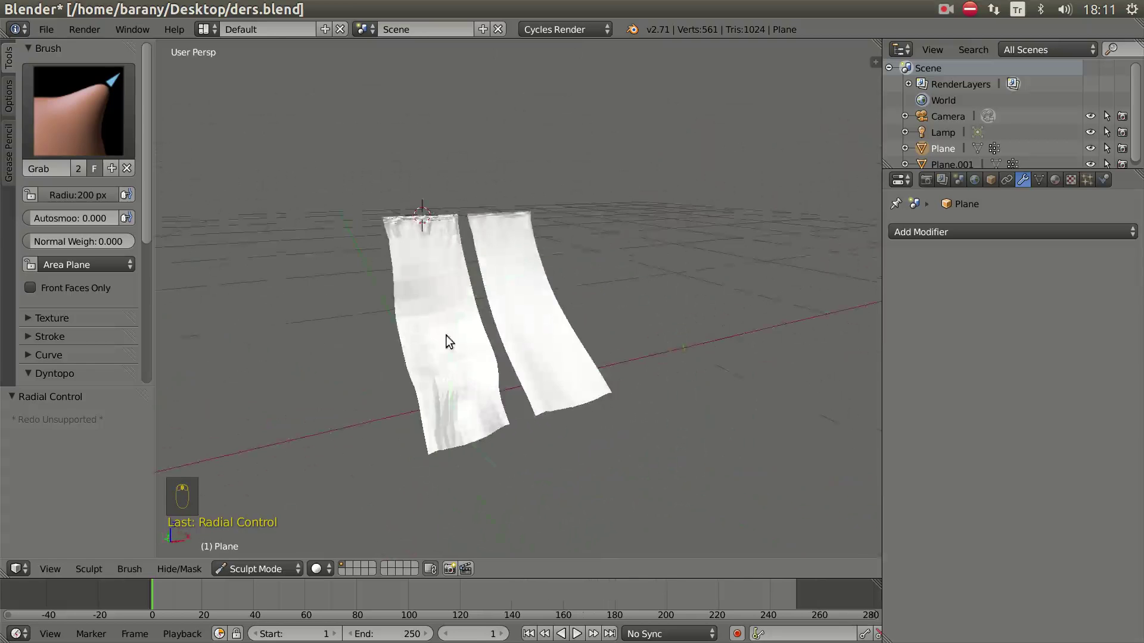
left_click_drag(389, 406, 574, 393)
key("ctrl+z")
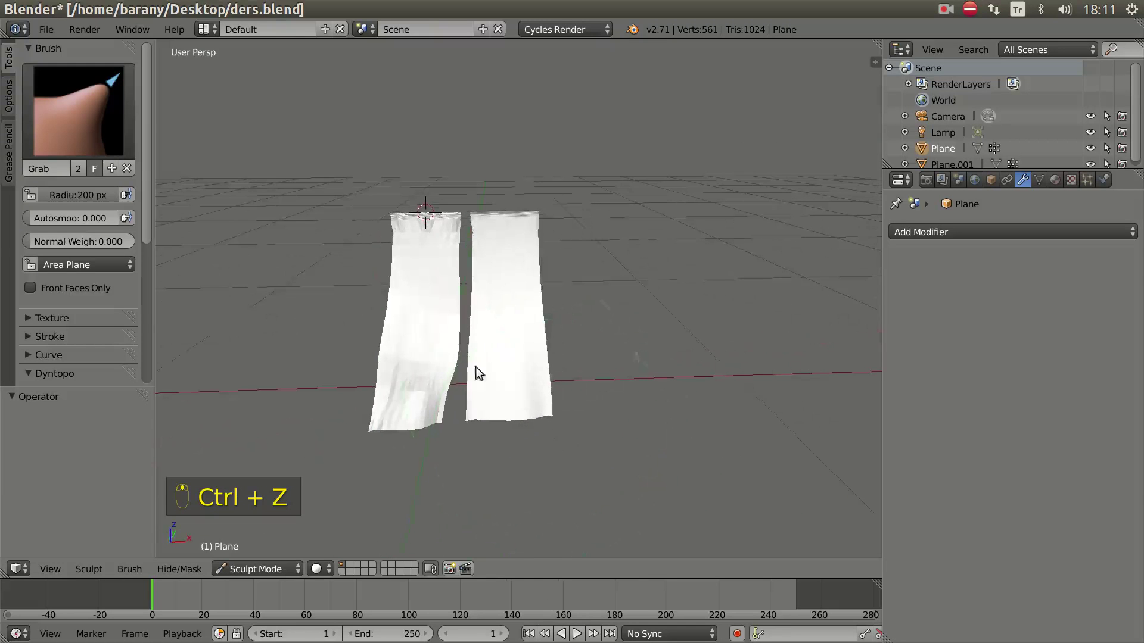
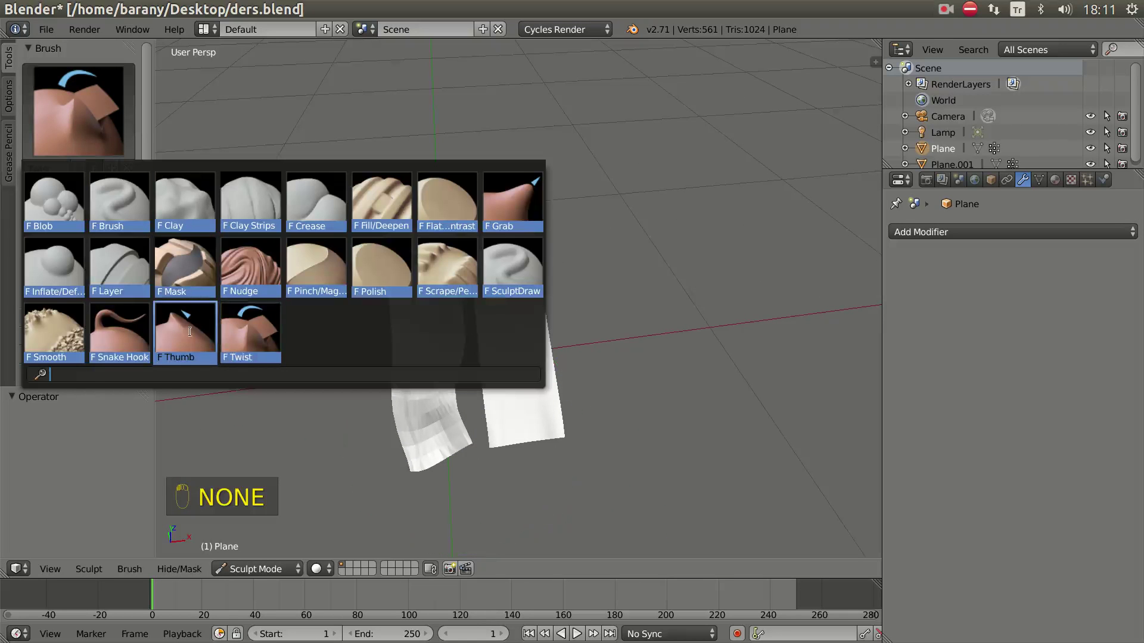
- Smudge waves into the left curtain with the Thumb brush, undo one stroke, then enter Edit Mode
left_click_drag(452, 444, 459, 439)
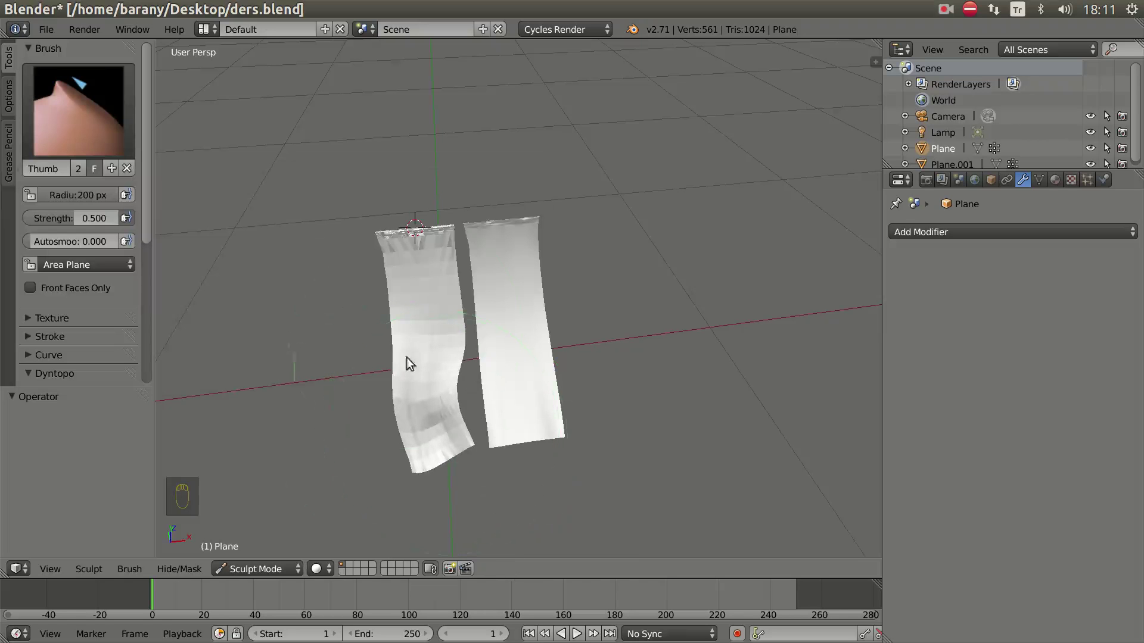
left_click(312, 355)
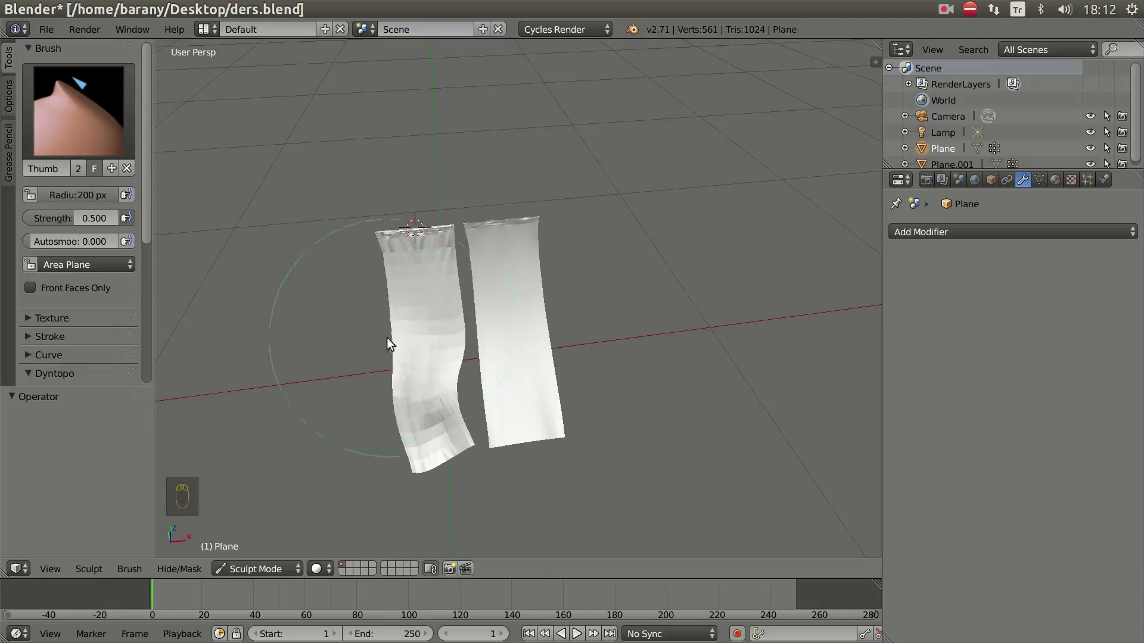
left_click_drag(384, 384, 239, 420)
left_click_drag(353, 432, 311, 364)
left_click_drag(369, 359, 449, 375)
key("ctrl+z")
left_click_drag(459, 376, 543, 368)
key("Tab")
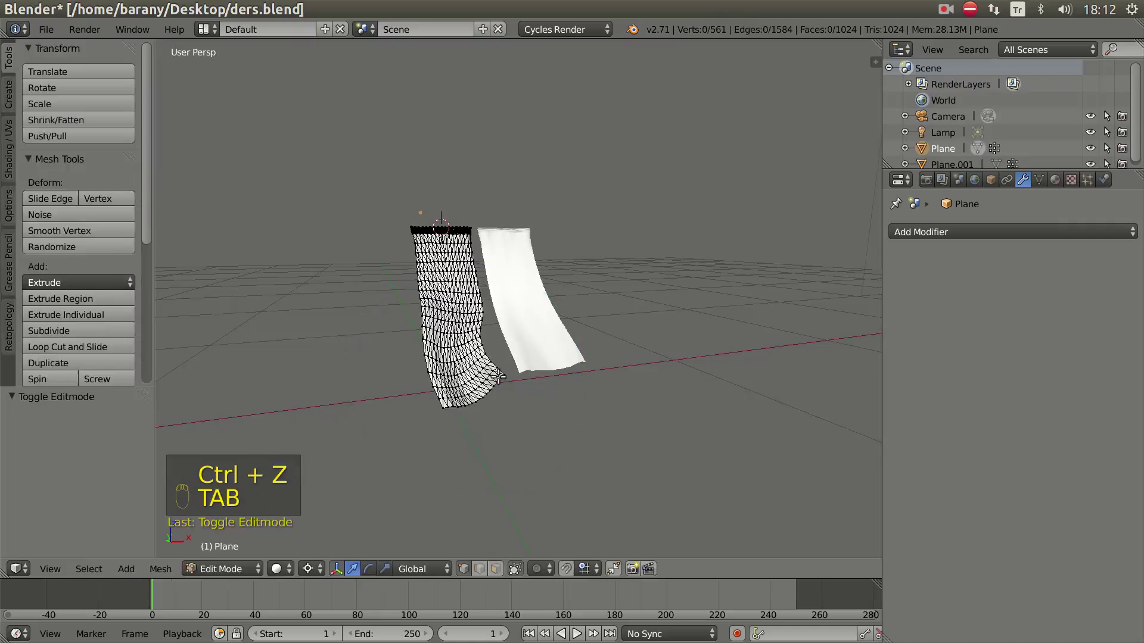
- Back in Object Mode, split the window into three areas with the top-right one a UV/Image Editor
key("Tab")
left_click_drag(429, 354, 265, 549)
left_click_drag(250, 571, 538, 401)
left_click_drag(536, 388, 879, 39)
left_click_drag(879, 39, 879, 37)
left_click_drag(874, 41, 682, 255)
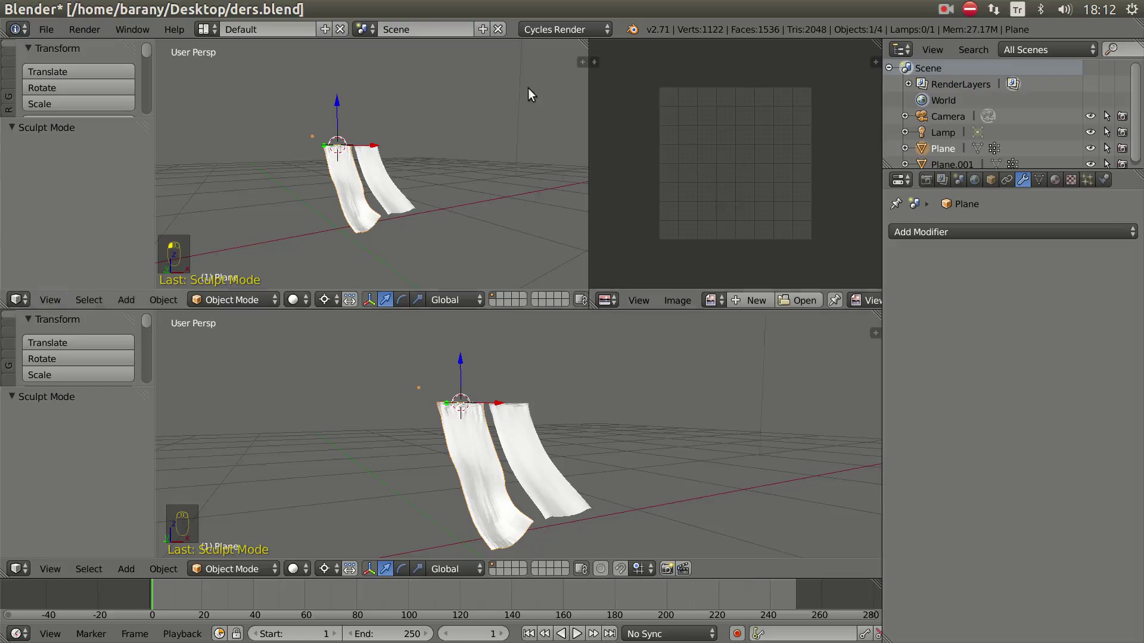
- Make the top-left area a Node Editor and set the lower 3D View shading to Rendered
left_click_drag(22, 301, 279, 263)
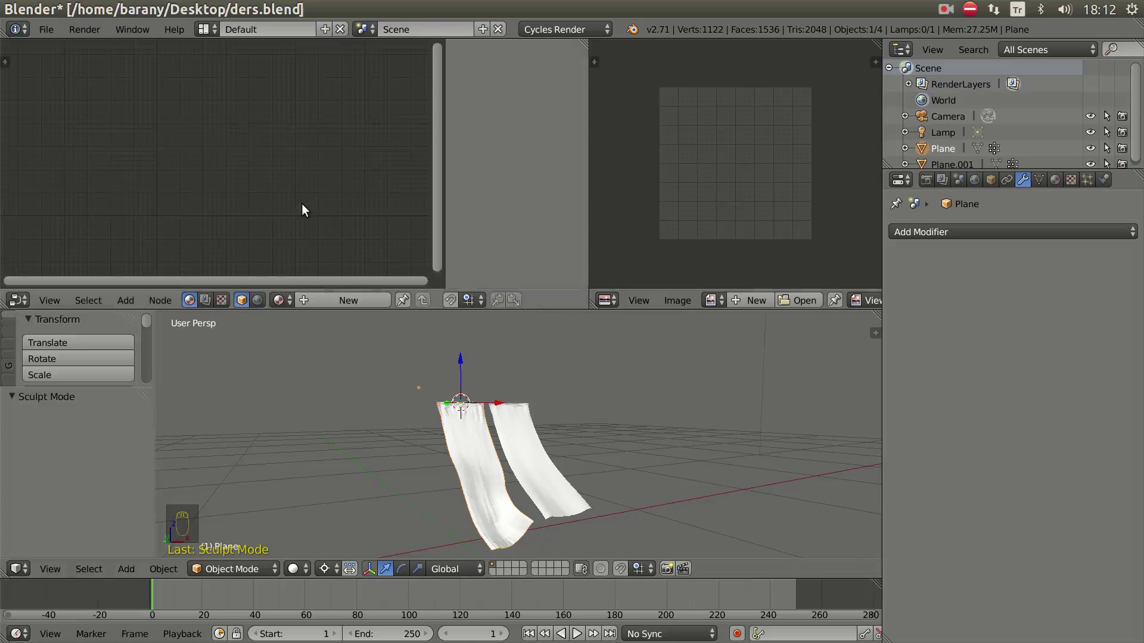
key("n")
left_click_drag(460, 413, 309, 535)
left_click_drag(303, 575, 590, 461)
left_click_drag(608, 473, 957, 139)
left_click_drag(956, 138, 972, 181)
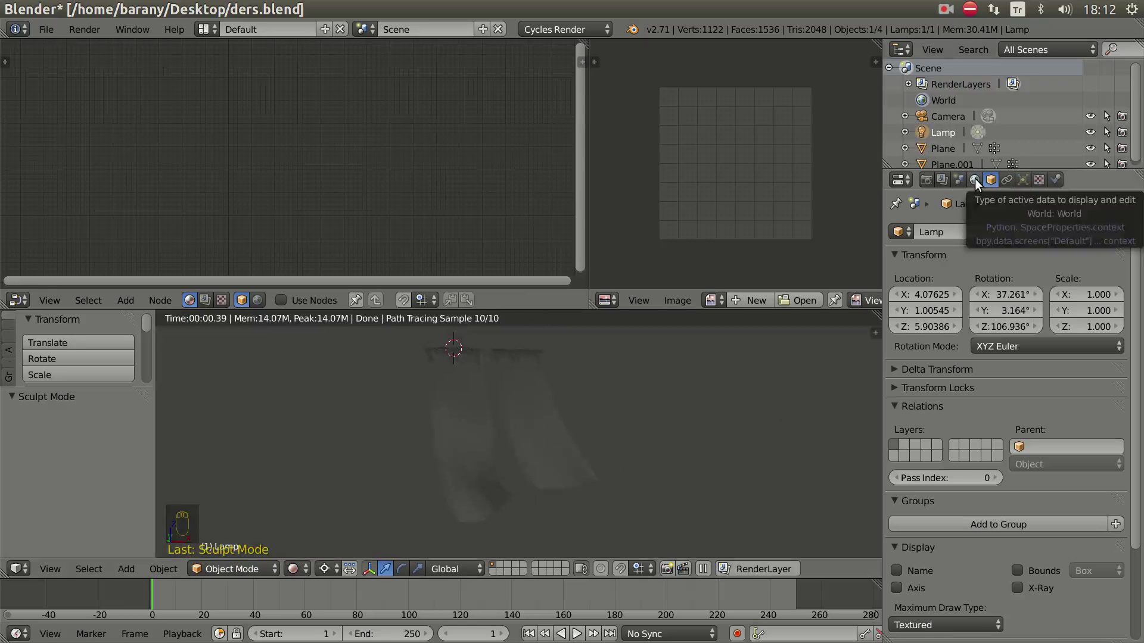
- Set World colour to the rooftop HDR Environment Texture at strength 1.2 and look over the terrace
left_click_drag(980, 183, 823, 173)
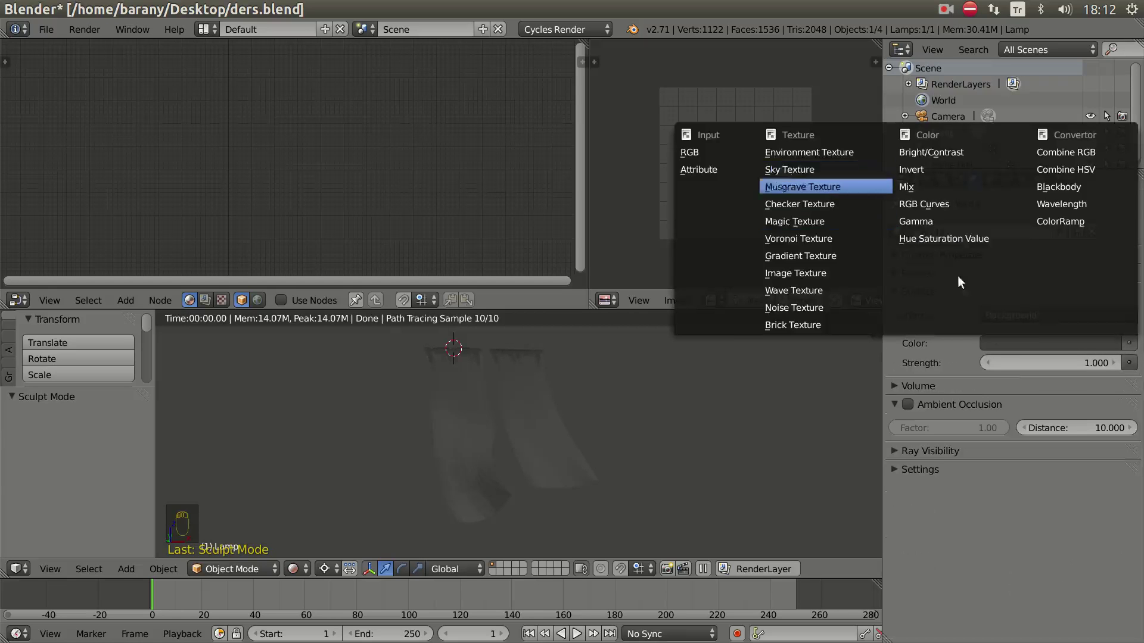
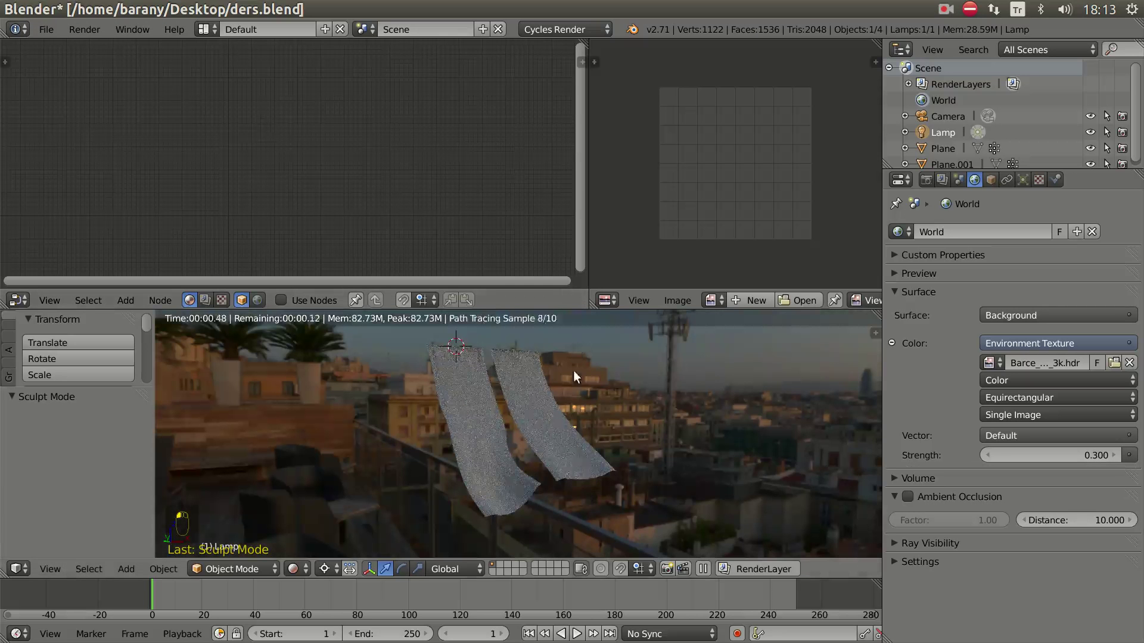
middle_click(684, 462)
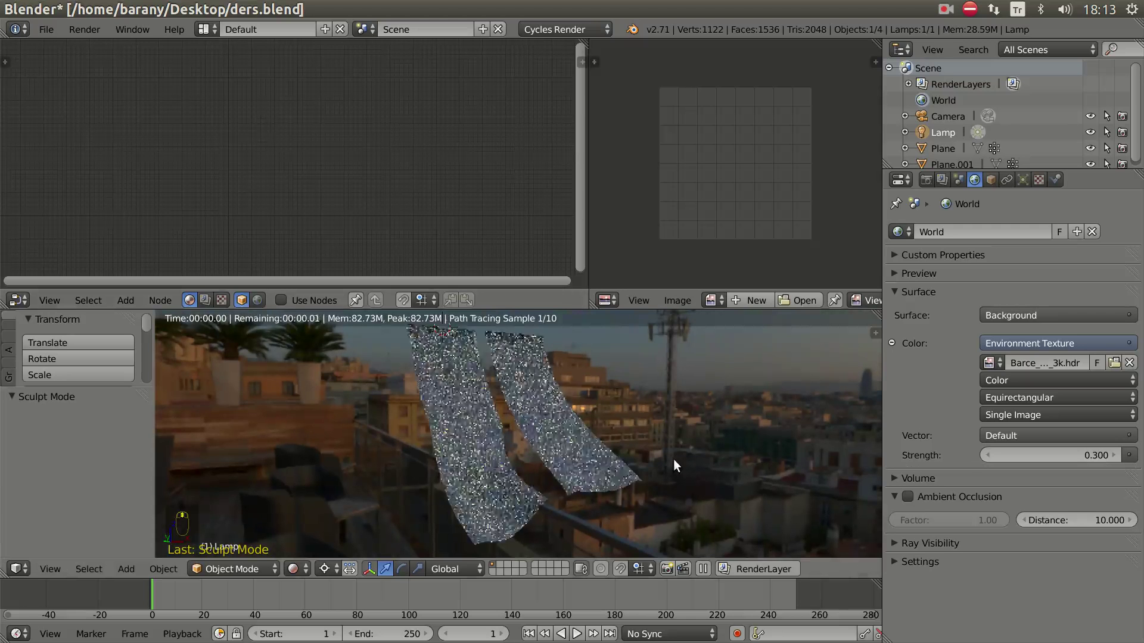
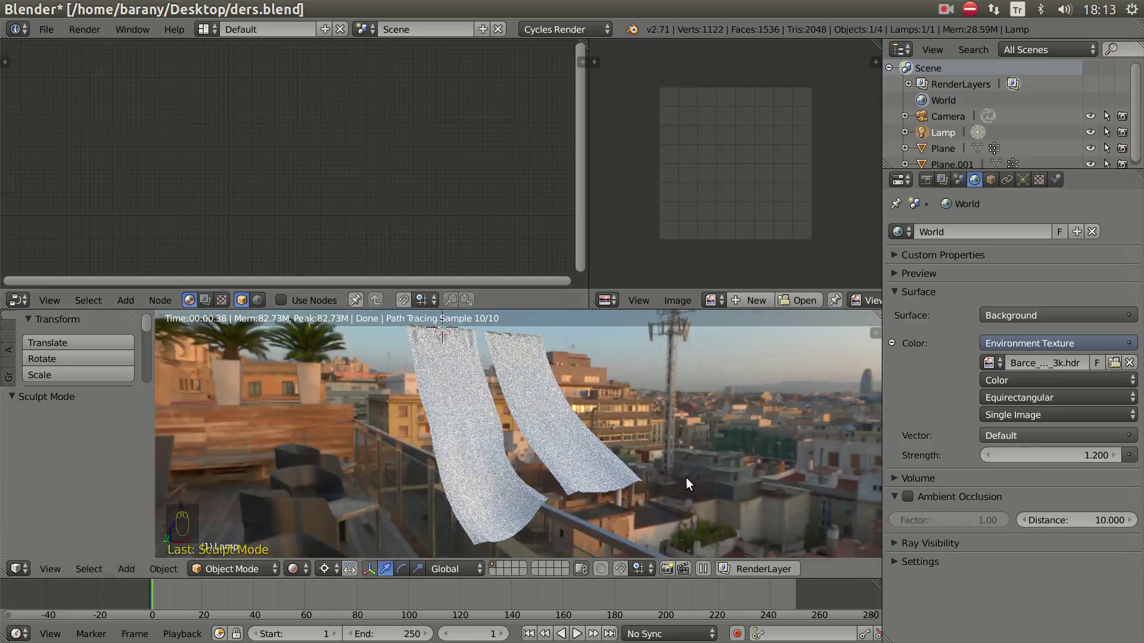
left_click_drag(599, 435, 619, 311)
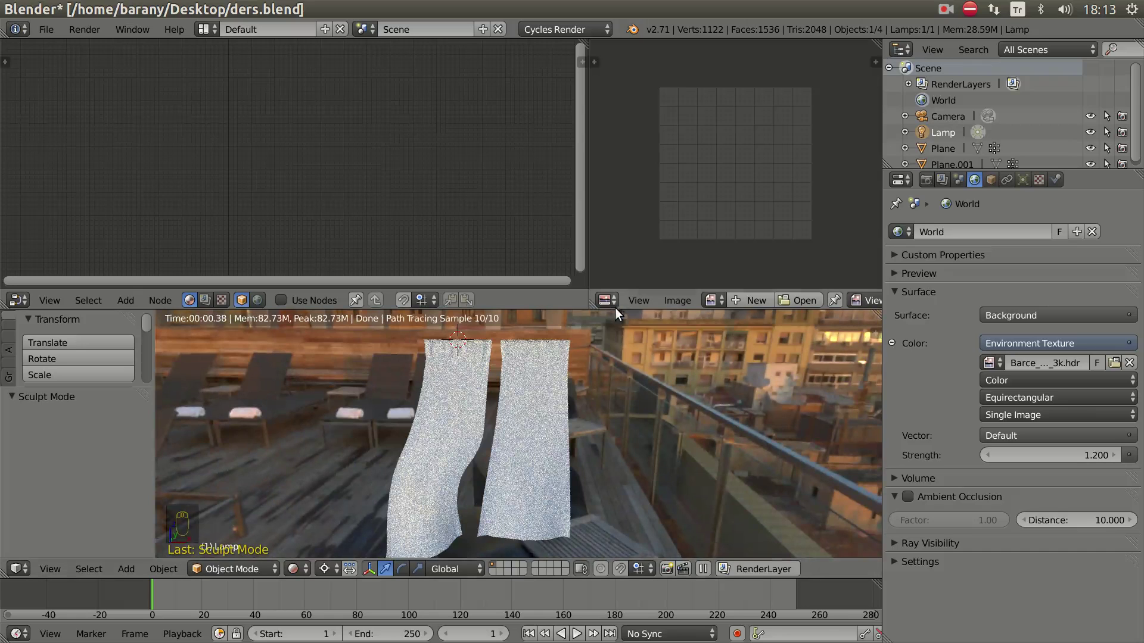
- Adjust the 3D view of the selected curtain mesh ahead of unwrapping
left_click_drag(618, 307, 558, 447)
left_click_drag(569, 452, 431, 370)
left_click_drag(431, 369, 422, 308)
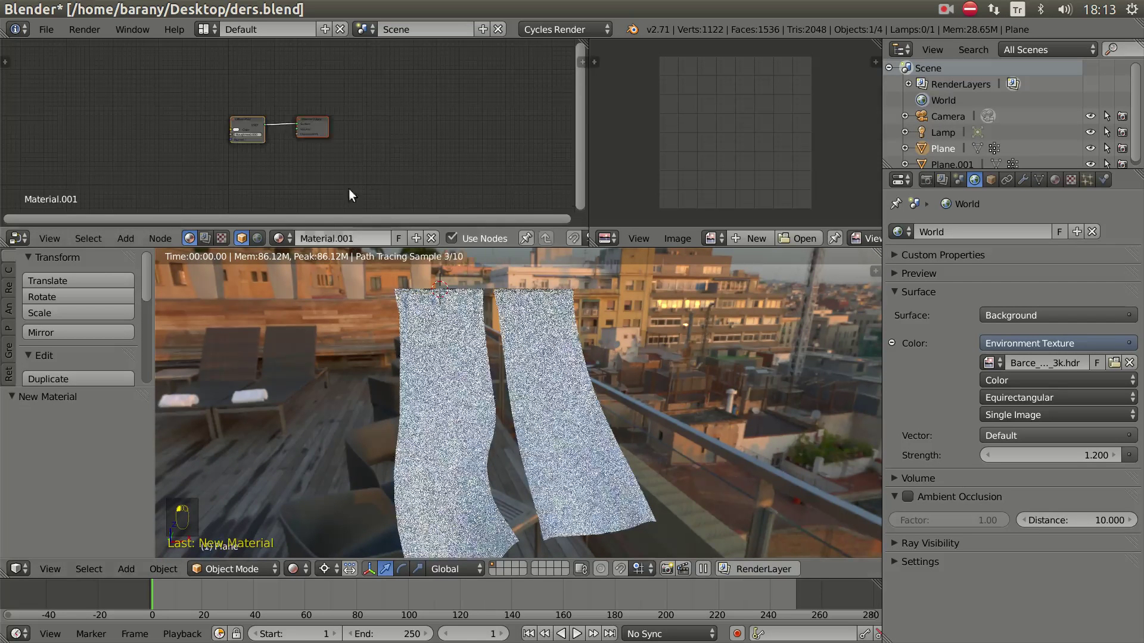
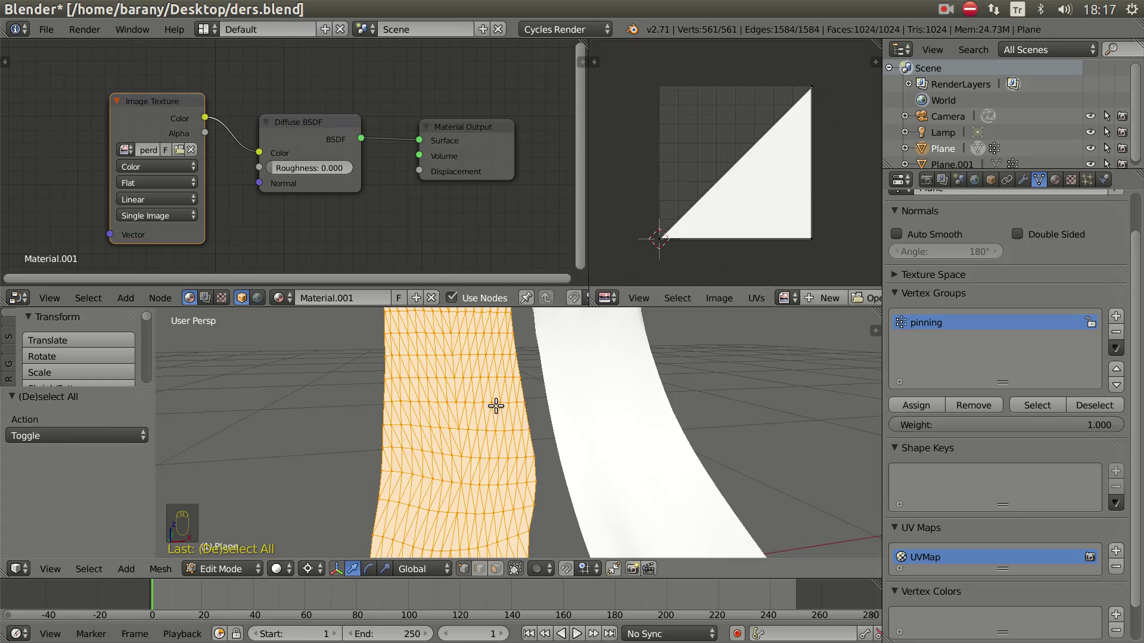
- Unwrap with Smart UV Project (U), leave Edit Mode and switch the viewport to Rendered
key("u")
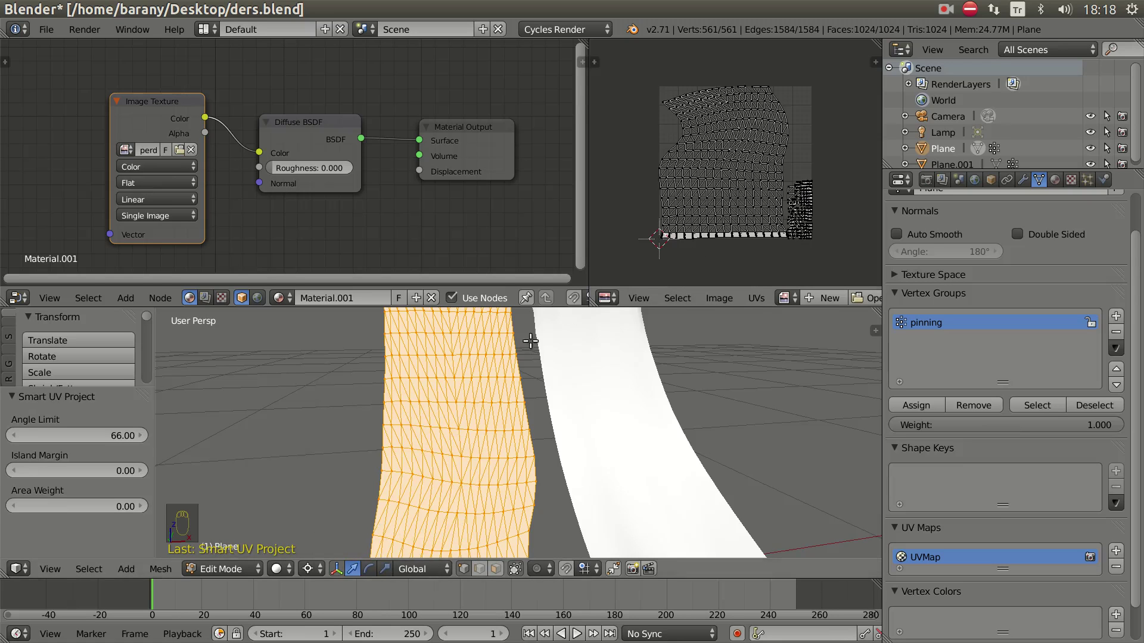
key("Tab")
left_click_drag(303, 553, 353, 462)
scroll("up", 3)
- Pan the node editor and add a Transparent BSDF (Shift+A) below the Diffuse BSDF node
left_click_drag(470, 492, 503, 413)
middle_click(503, 413)
left_click_drag(435, 415, 443, 417)
left_click_drag(444, 417, 408, 171)
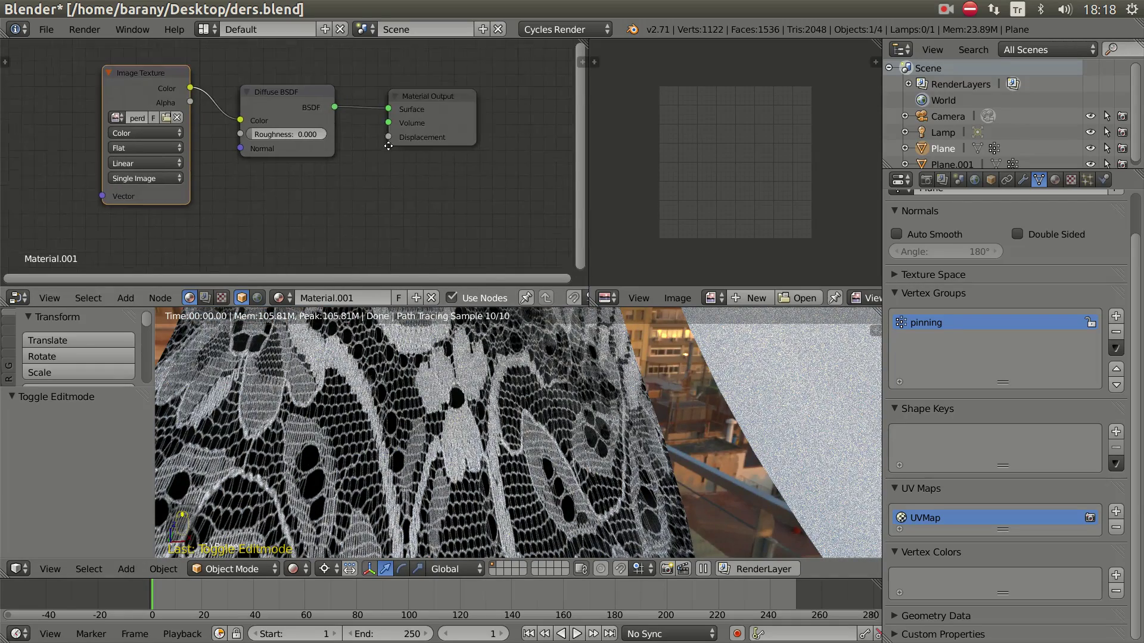
middle_click(445, 98)
left_click_drag(451, 97, 317, 243)
key("shift+a")
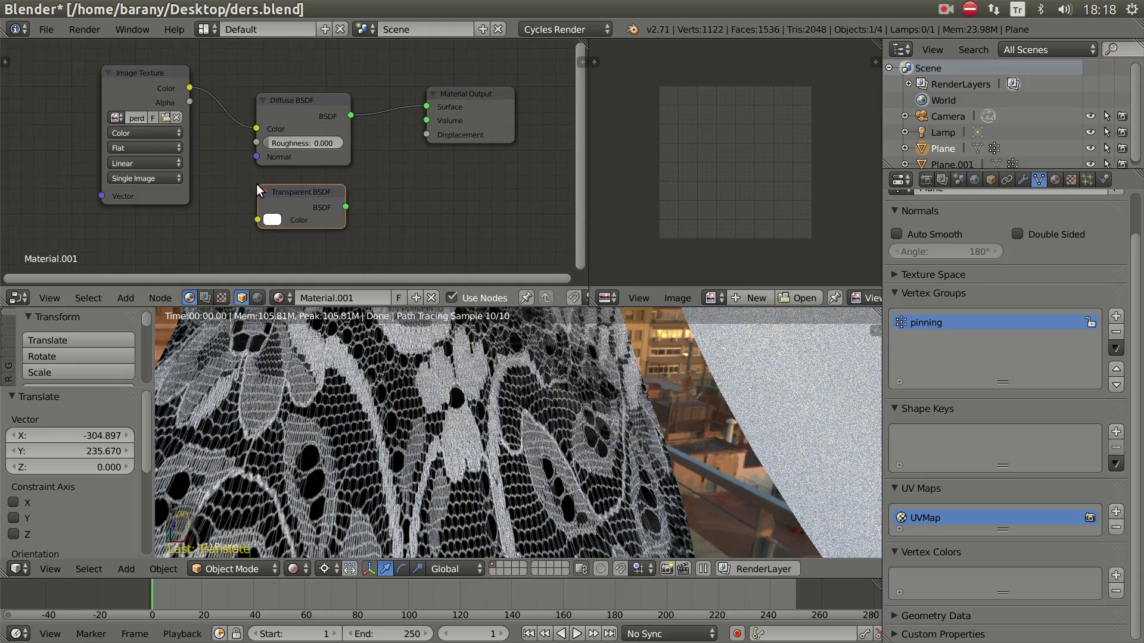
left_click_drag(355, 210, 544, 86)
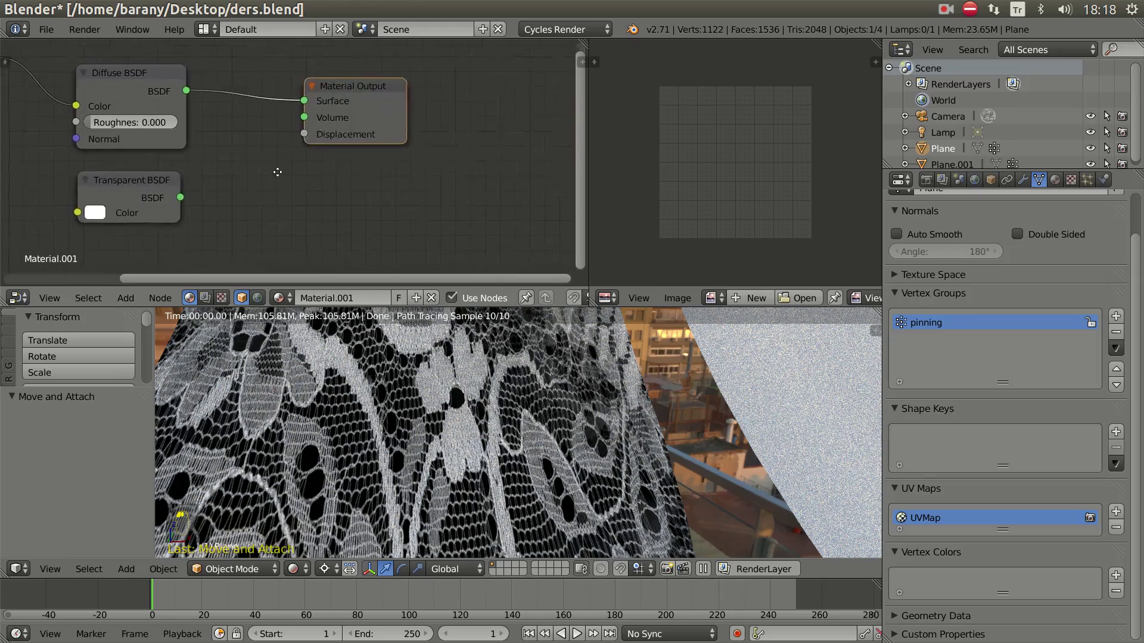
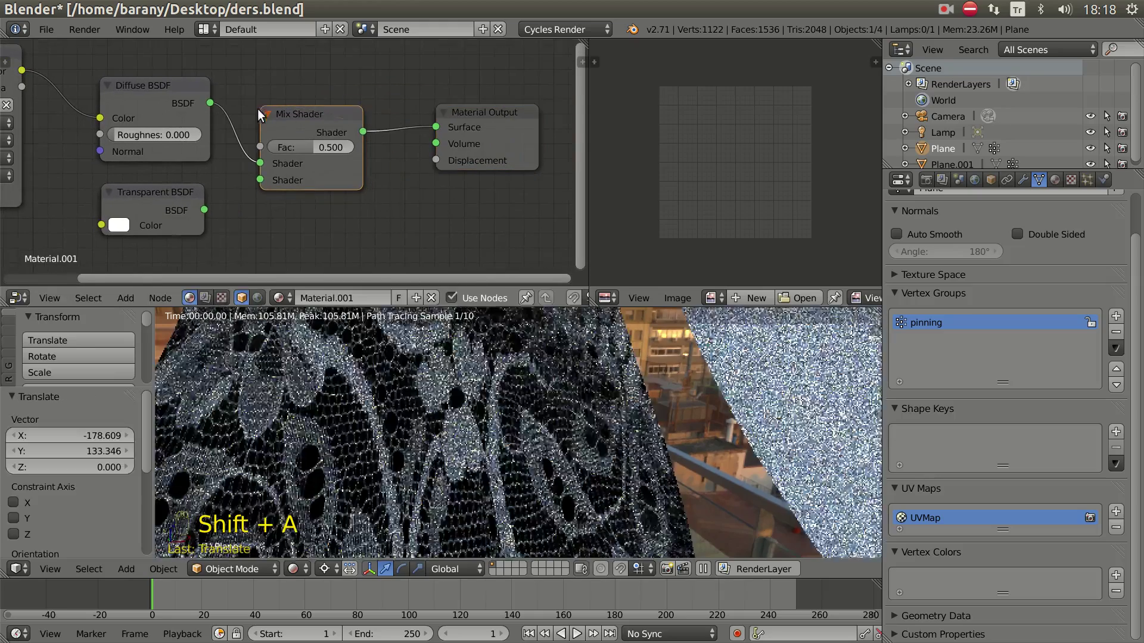
- Insert a Mix Shader before Material Output and feed the Transparent BSDF into it
left_click_drag(219, 208, 450, 447)
right_click(278, 205)
left_click_drag(450, 446, 428, 432)
scroll("up", 3)
left_click_drag(419, 439, 395, 380)
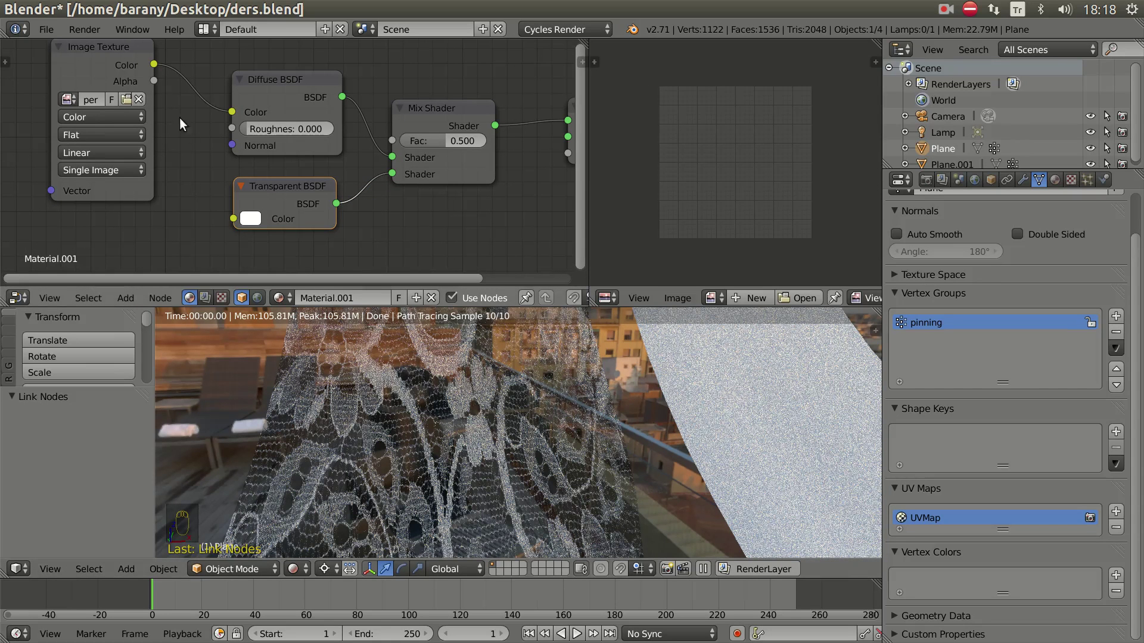
- Drive the Mix factor with the lace image's alpha and swap the Diffuse and Transparent inputs
left_click_drag(158, 86, 391, 144)
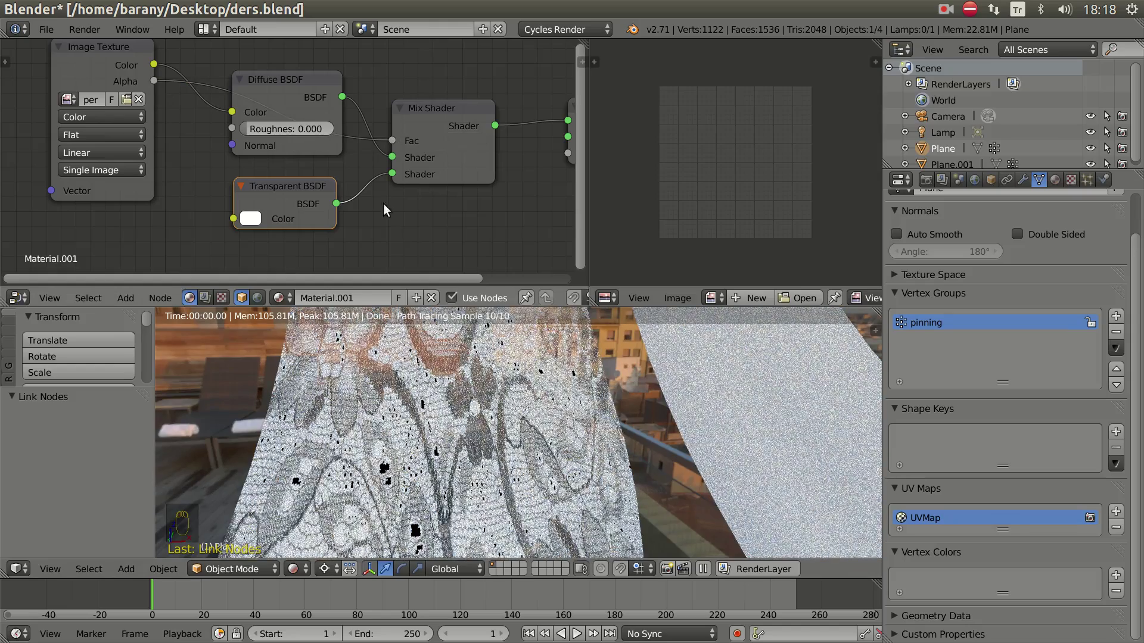
middle_click(419, 416)
scroll("down", 3)
left_click_drag(386, 209, 391, 161)
left_click_drag(391, 160, 394, 177)
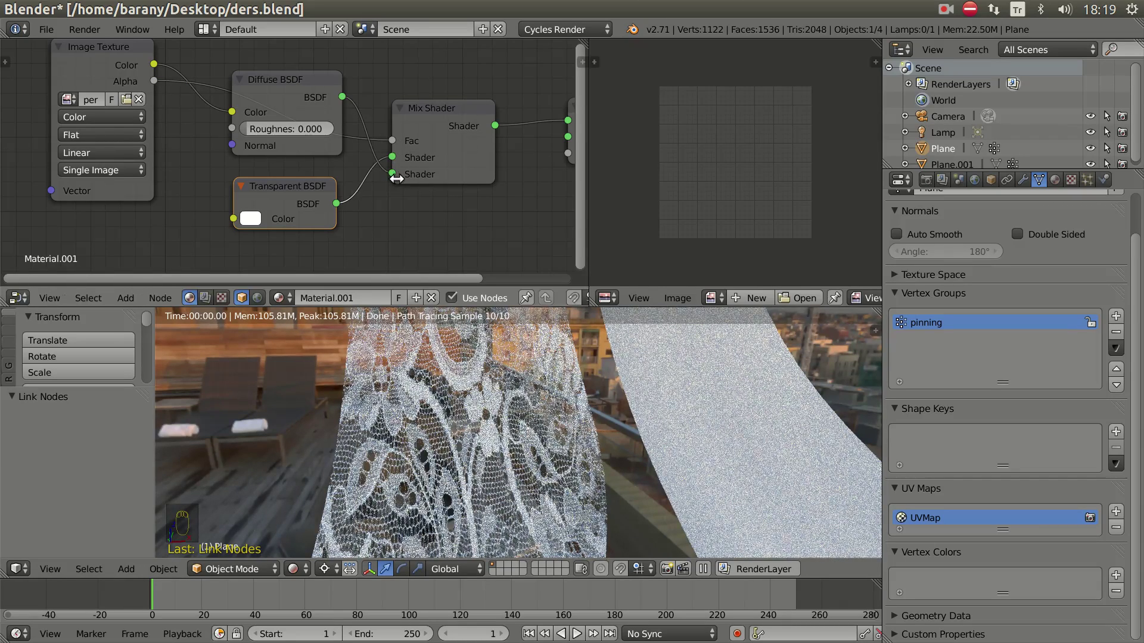
- Orbit the rendered view to check the see-through lace curtain
middle_click(413, 436)
left_click_drag(484, 464, 475, 426)
middle_click(474, 428)
middle_click(473, 427)
scroll("up", 3)
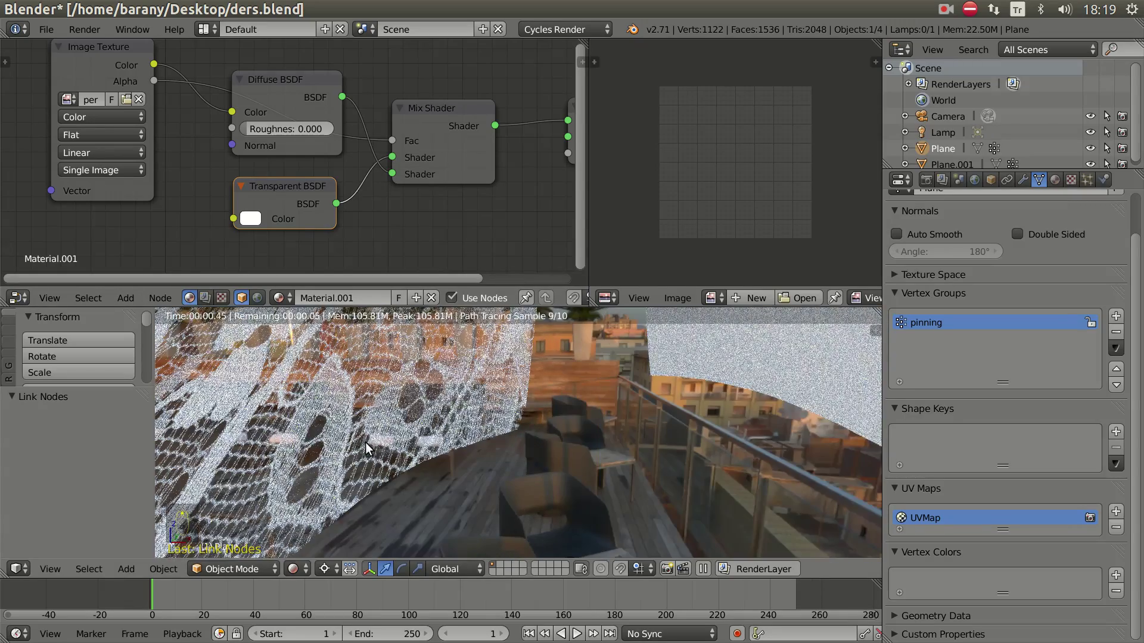
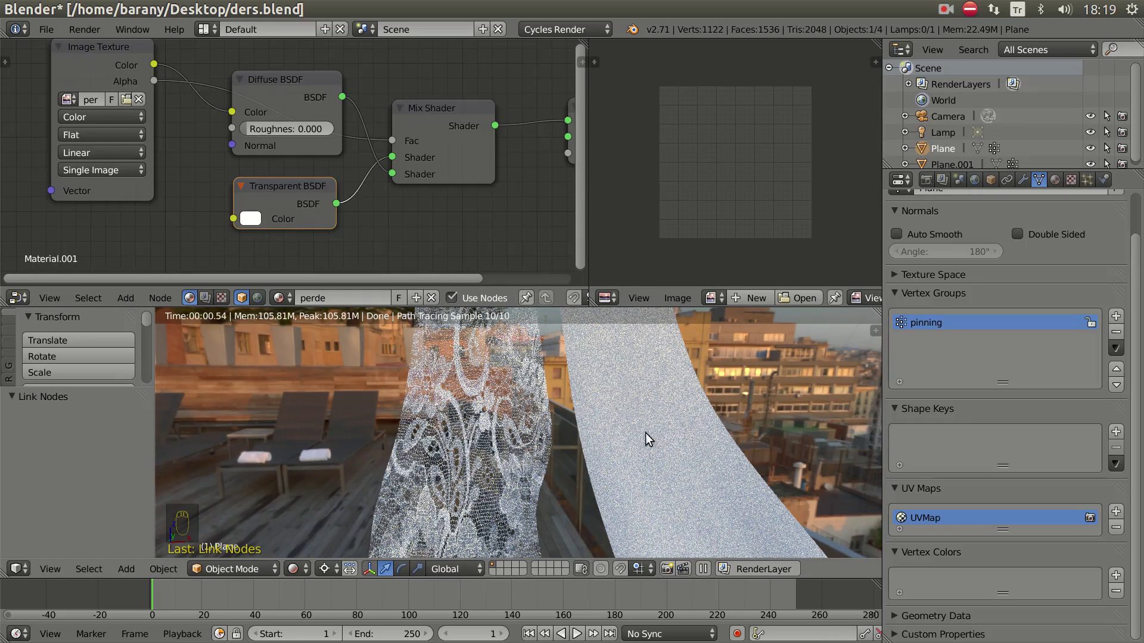
- Assign the perde lace material to the second curtain Plane.001
left_click_drag(648, 437, 377, 473)
left_click_drag(292, 308, 539, 408)
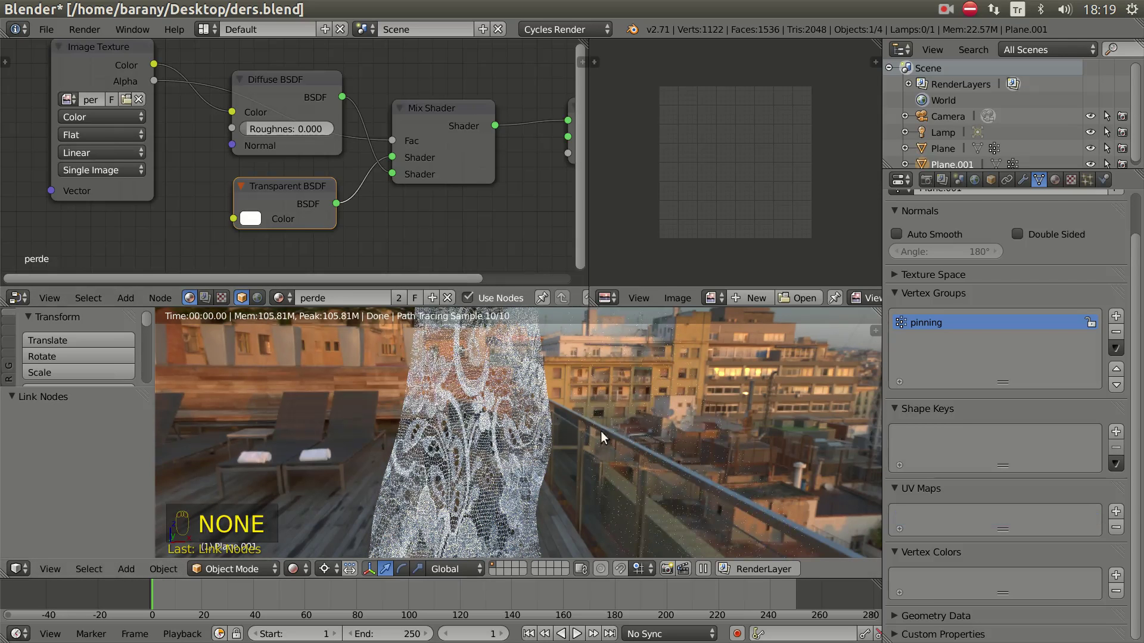
scroll("up", 3)
left_click_drag(587, 411, 634, 412)
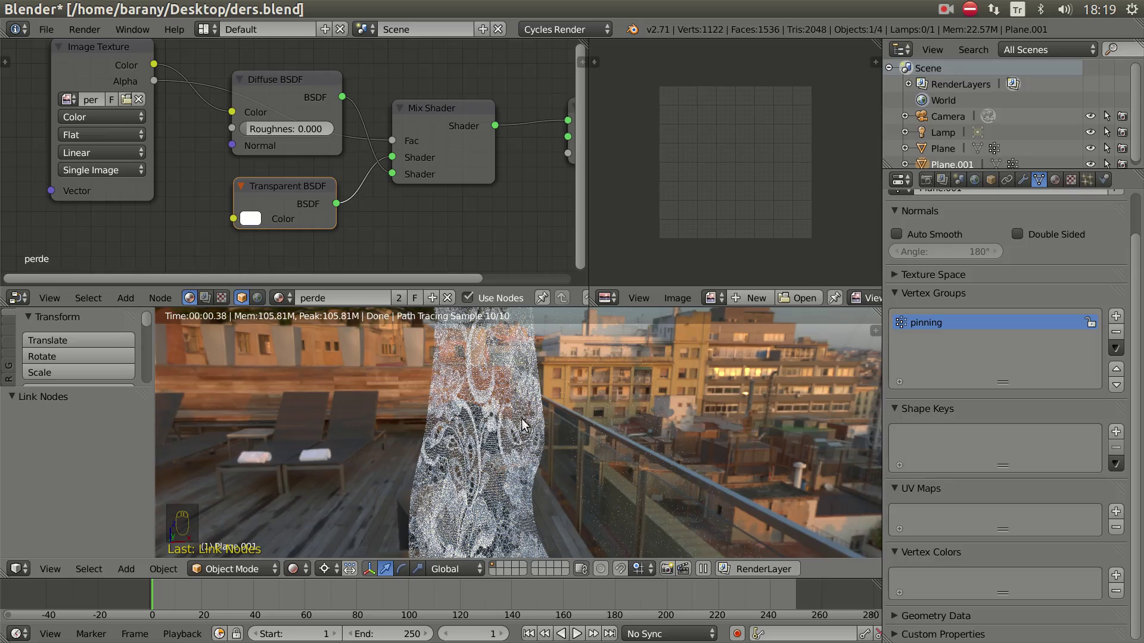
- Select both curtains and transfer UV maps with Ctrl+L, previewing the rendered result
left_click_drag(303, 570, 568, 427)
left_click_drag(567, 426, 589, 401)
right_click(589, 401)
left_click_drag(591, 394, 508, 406)
key("ctrl+l")
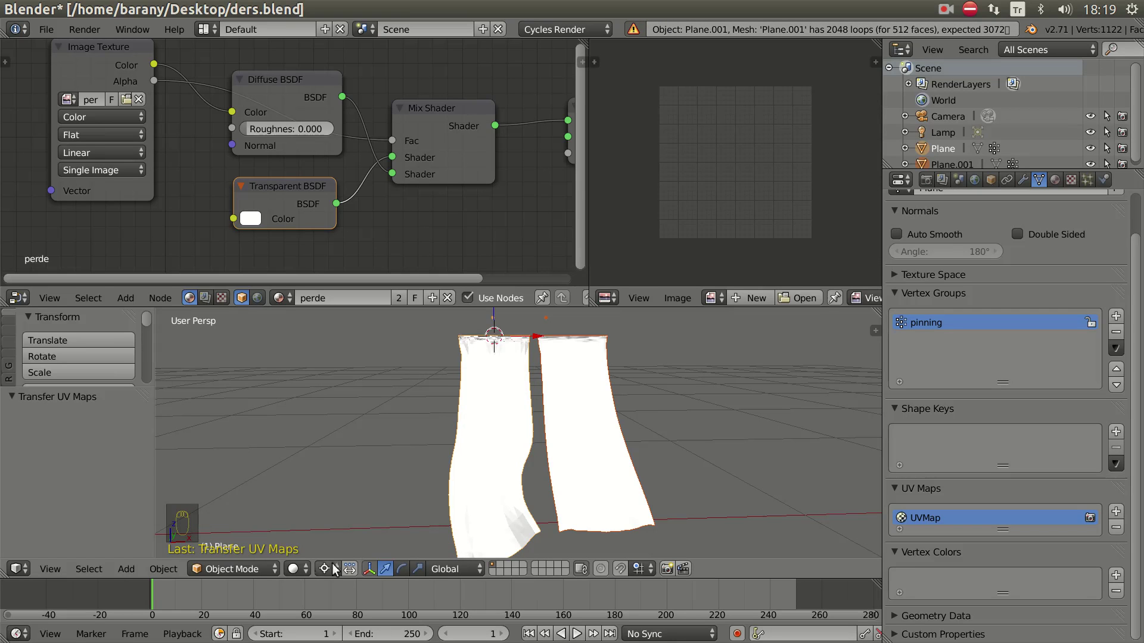
left_click_drag(297, 568, 336, 469)
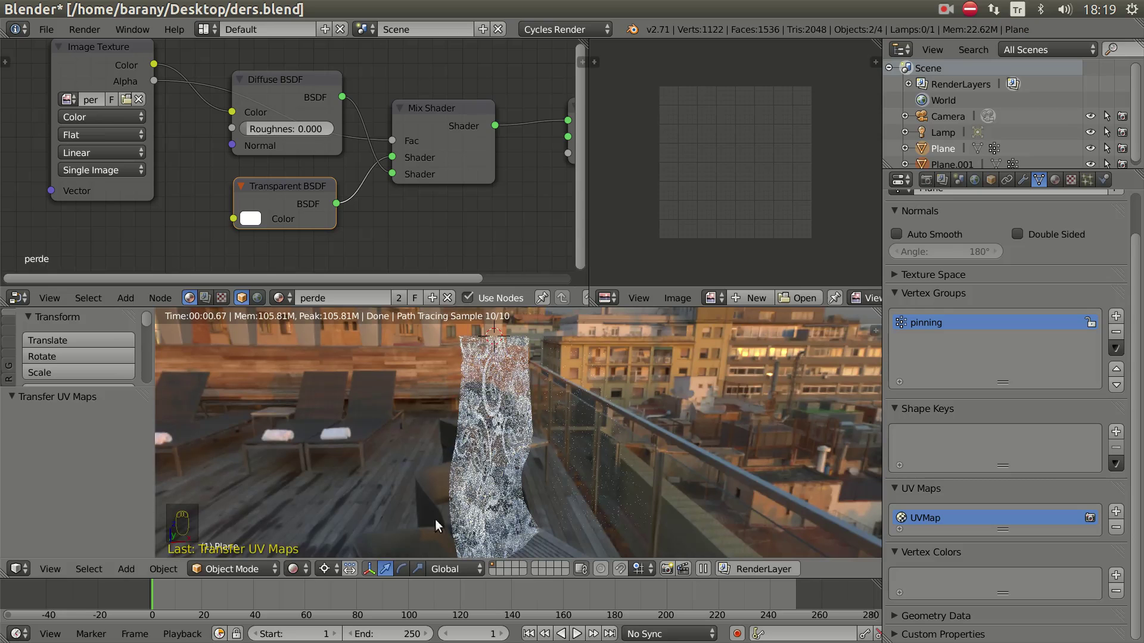
left_click_drag(297, 574, 498, 433)
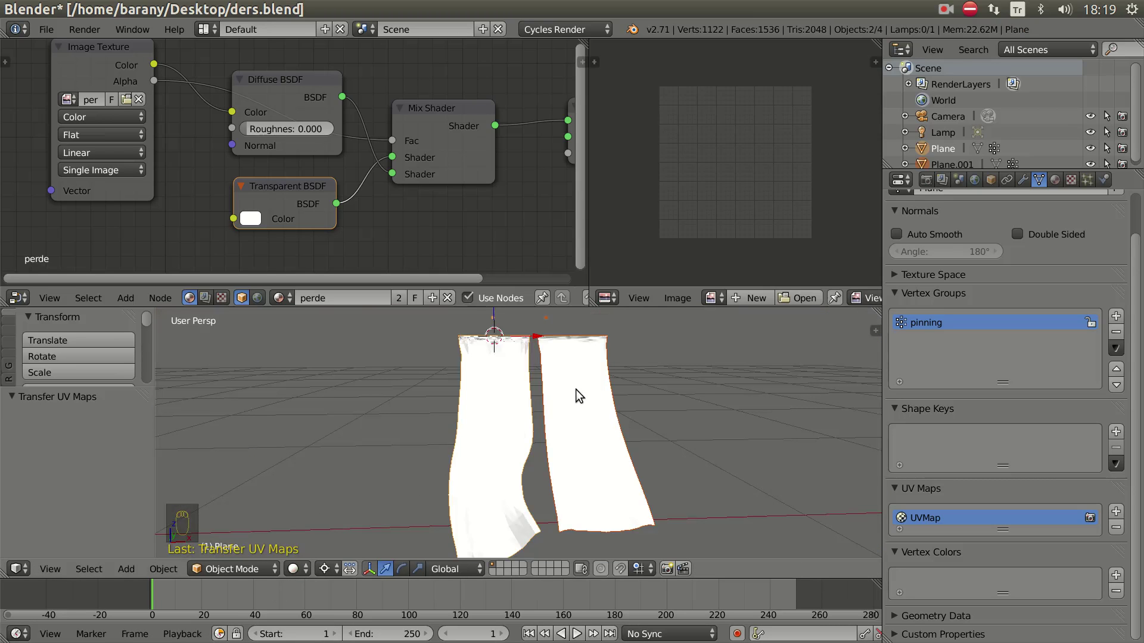
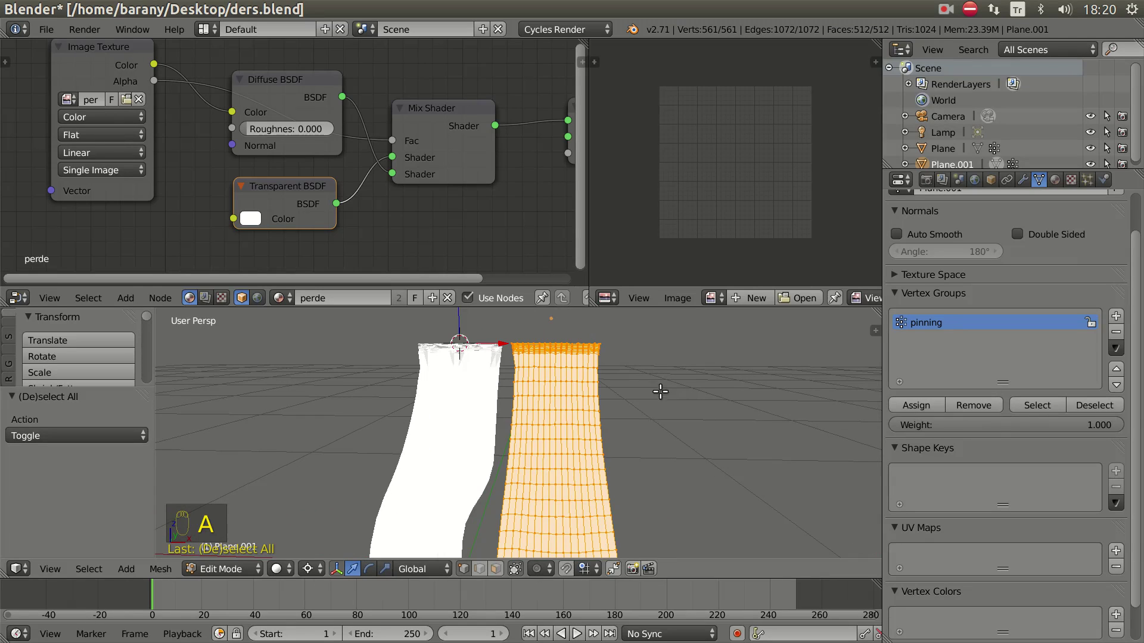
- Smart UV Project the second curtain's whole mesh to create its own UVMap
key("u")
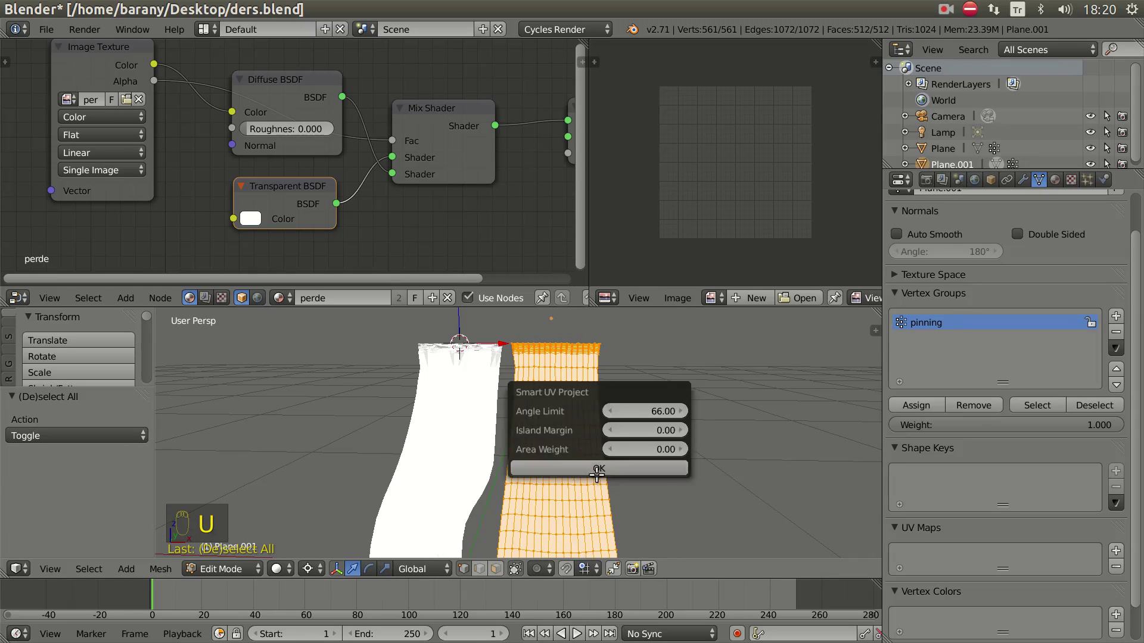
scroll("up", 3)
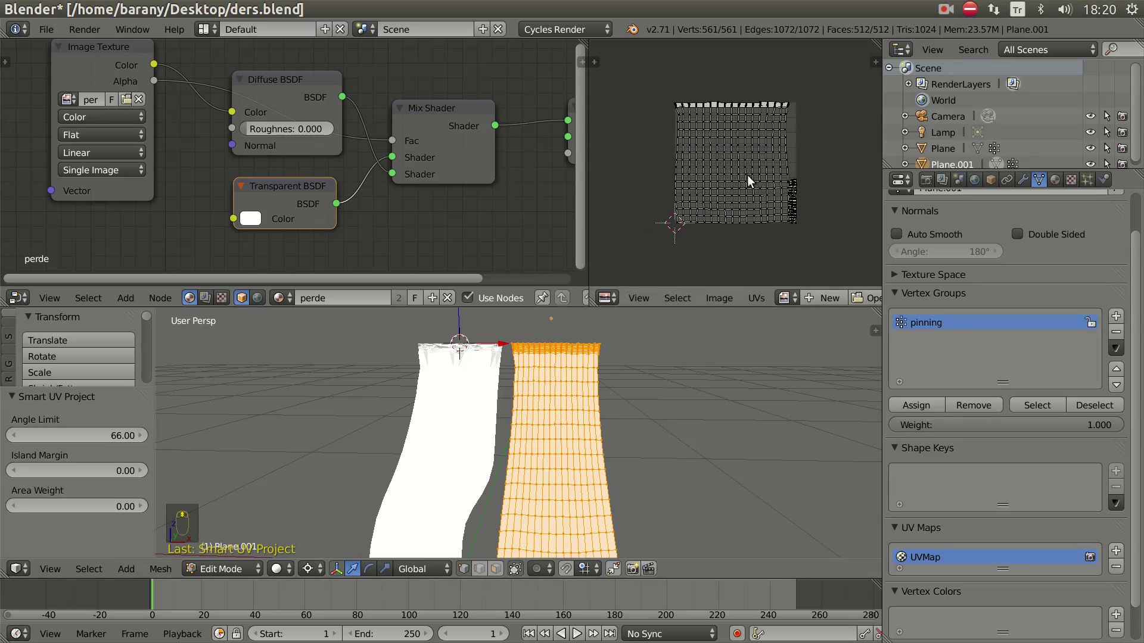
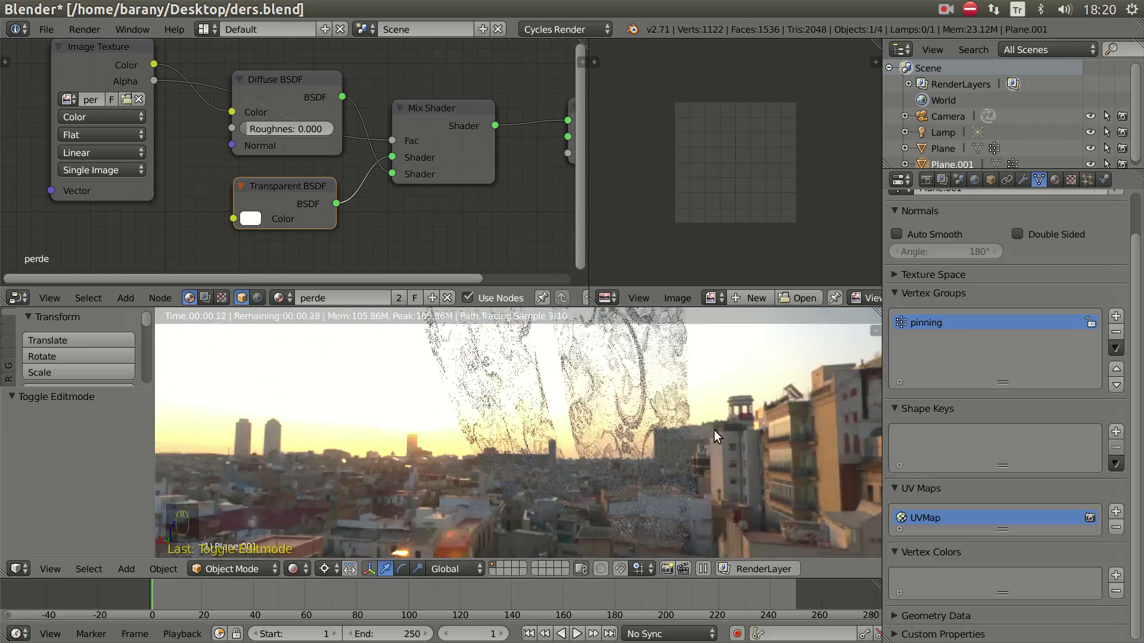
middle_click(719, 442)
middle_click(654, 453)
middle_click(641, 455)
middle_click(630, 457)
middle_click(611, 464)
middle_click(596, 469)
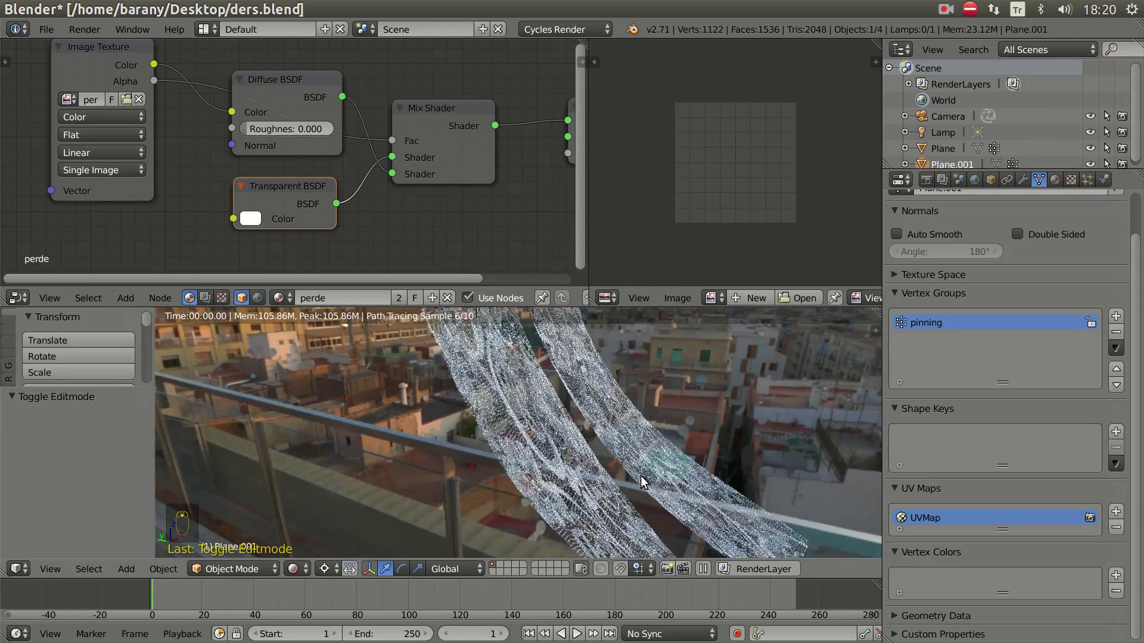
left_click_drag(691, 489, 589, 484)
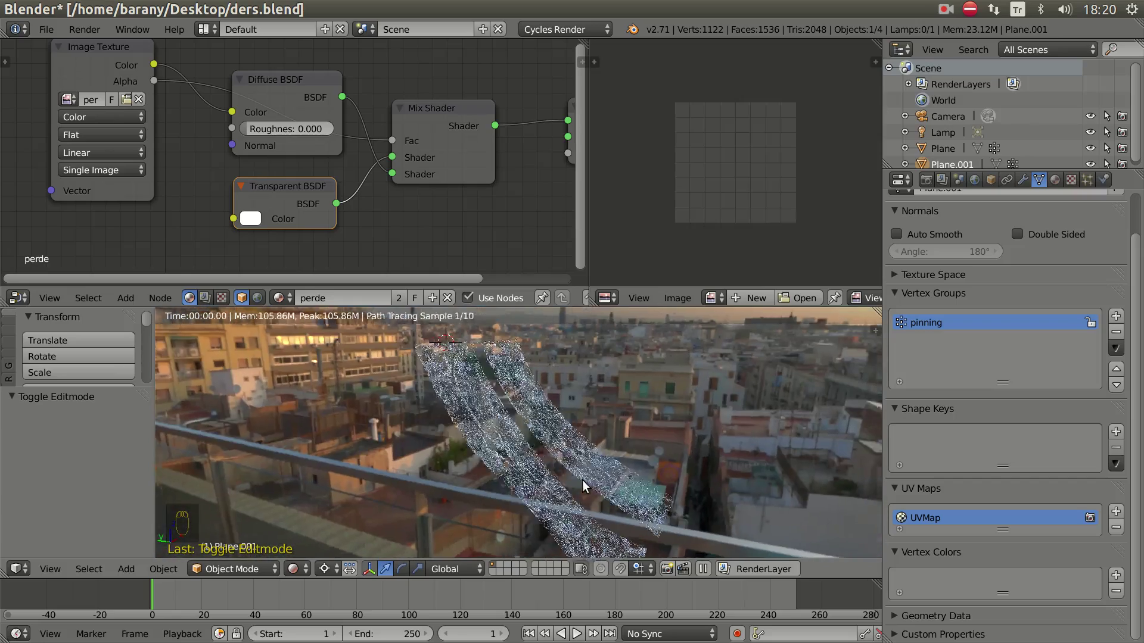
scroll("up", 3)
scroll("up", 3)
scroll("down", 3)
left_click_drag(500, 452, 524, 459)
left_click_drag(676, 476, 455, 442)
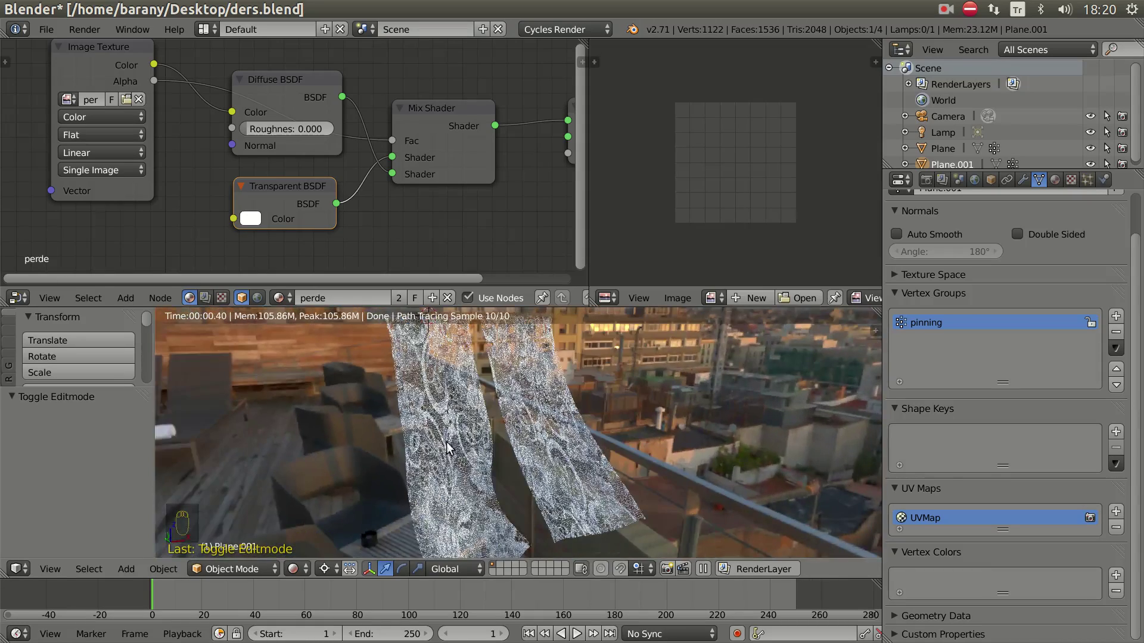
left_click_drag(461, 454, 368, 468)
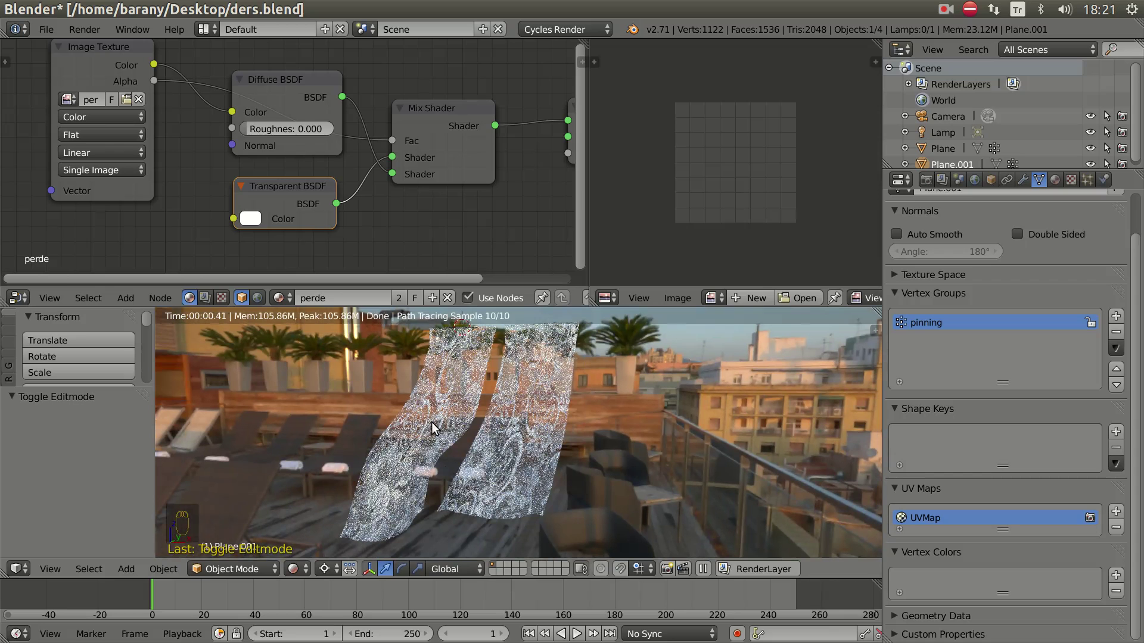
left_click_drag(463, 437, 468, 437)
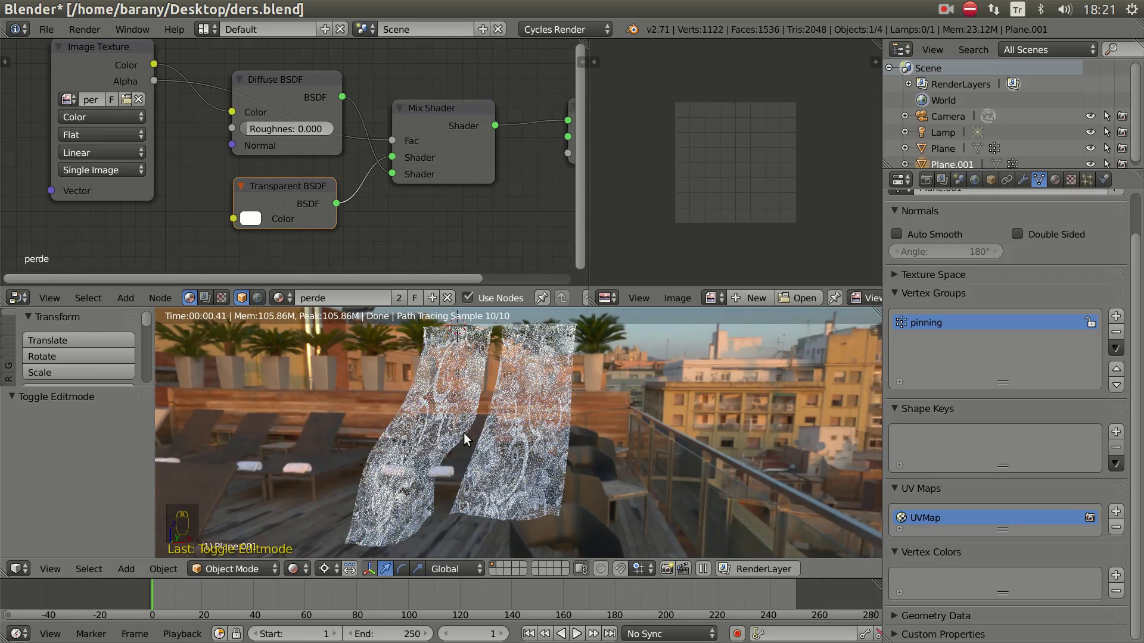